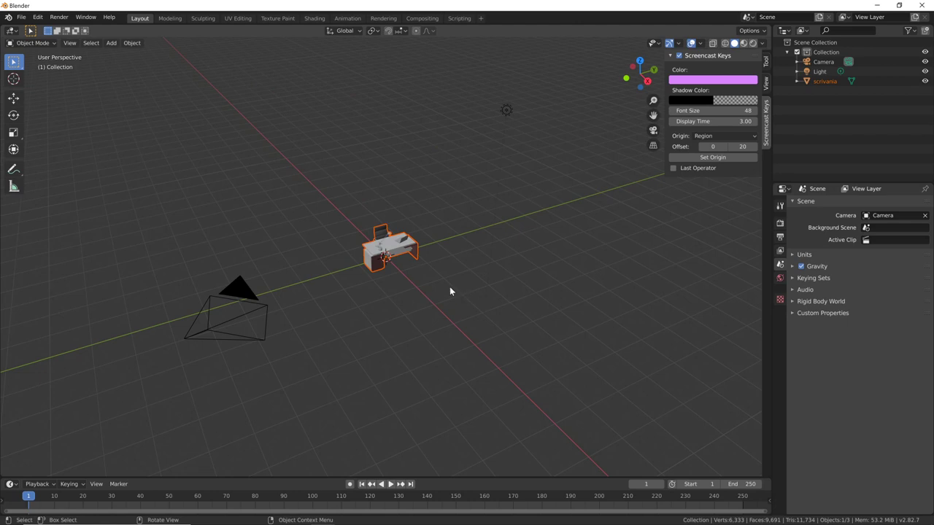
Zoom and orbit to the desk, cycling shading through Material Preview, Rendered and back to Material Preview
scroll(up, 3)
middle_click(389, 296)
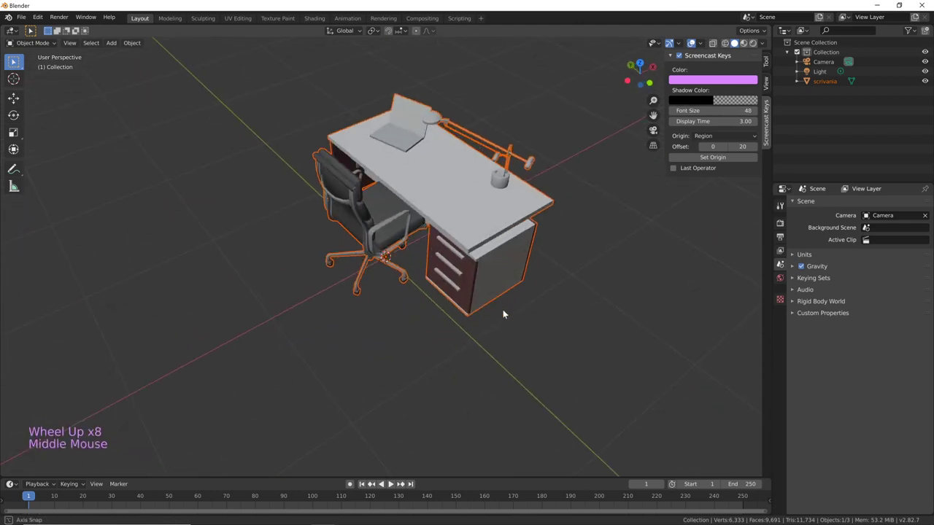
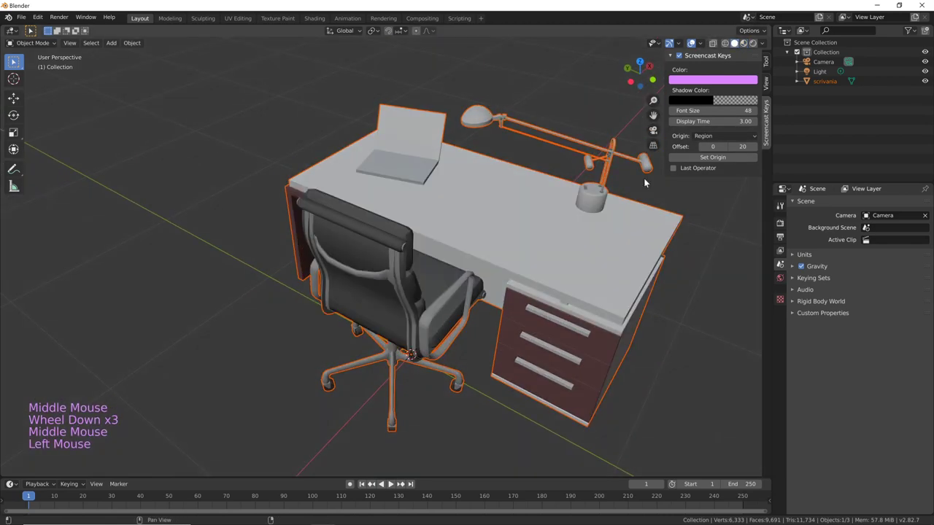
middle_click(566, 280)
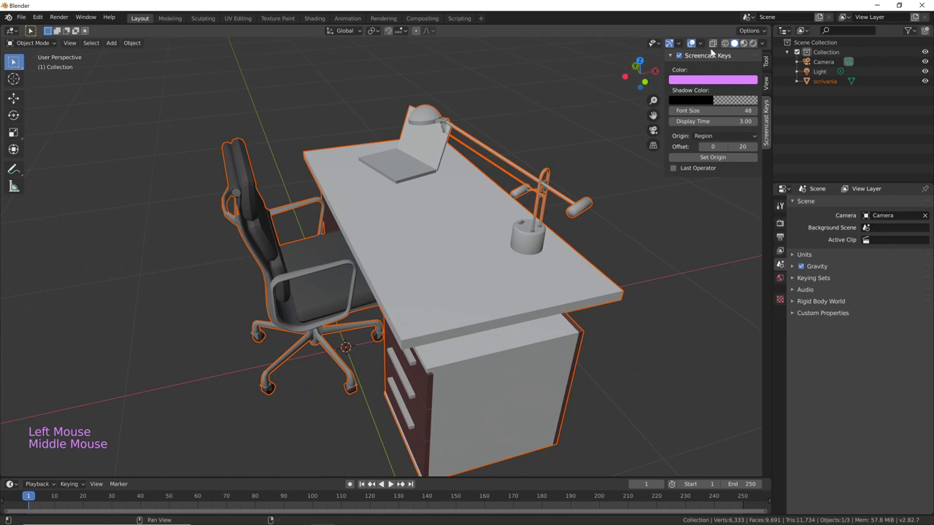
click(747, 45)
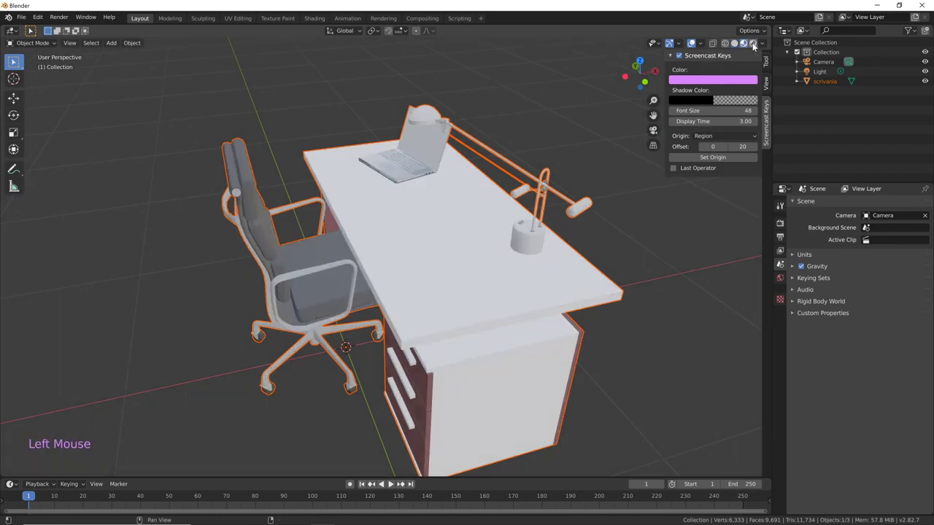
click(754, 46)
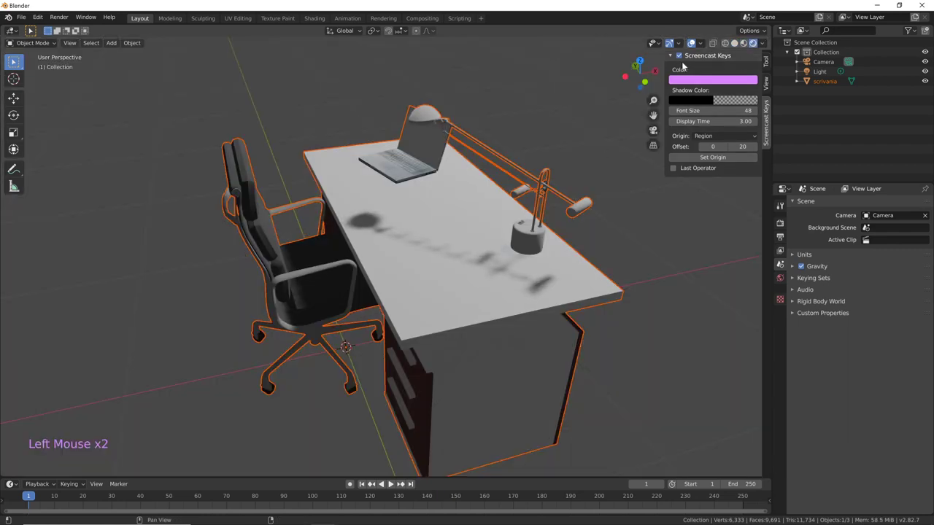
click(748, 45)
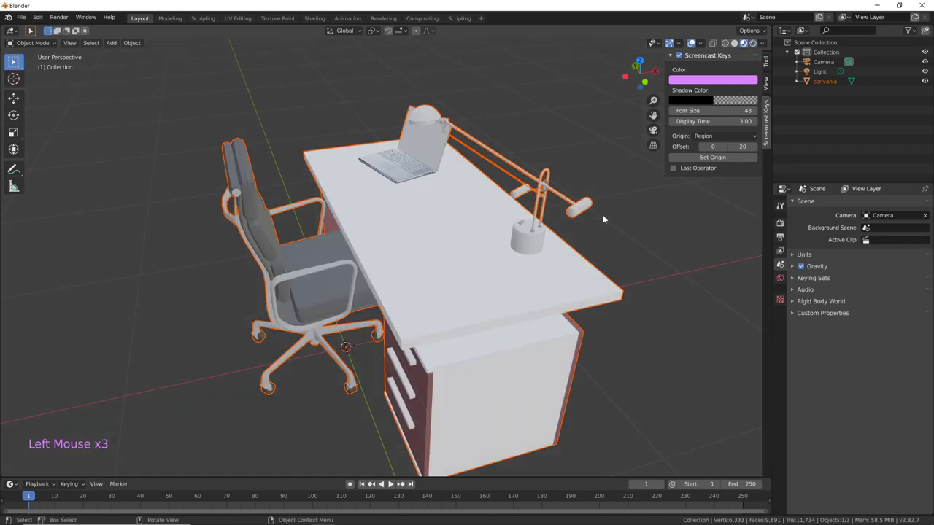
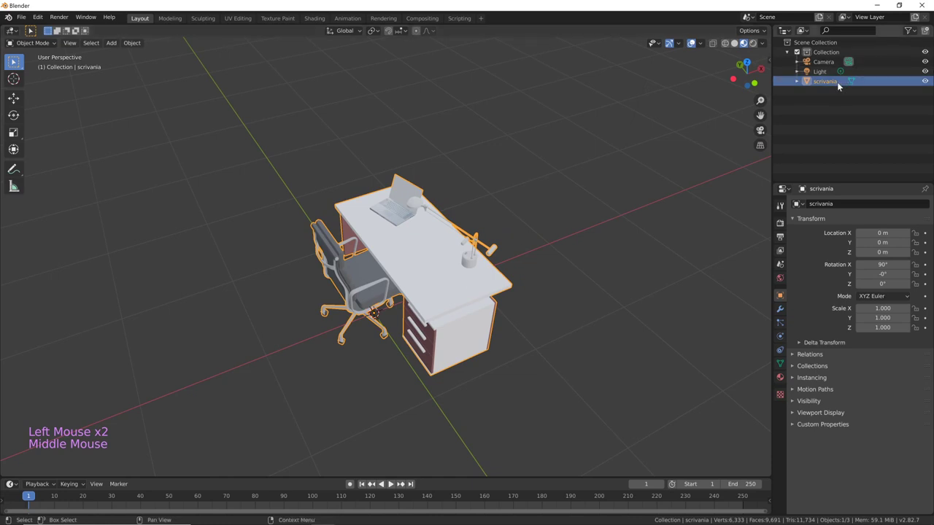
Grab the scrivania desk with G and cancel so its position stays unchanged
key(g)
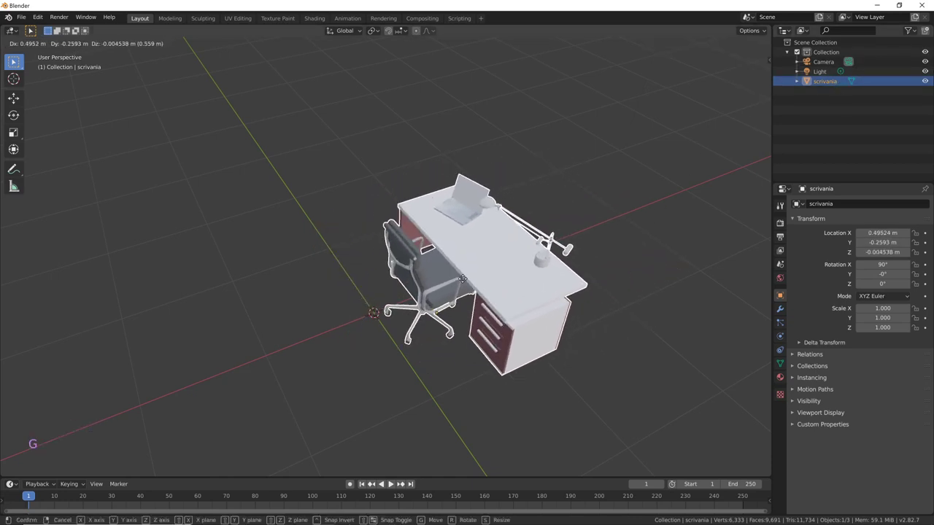
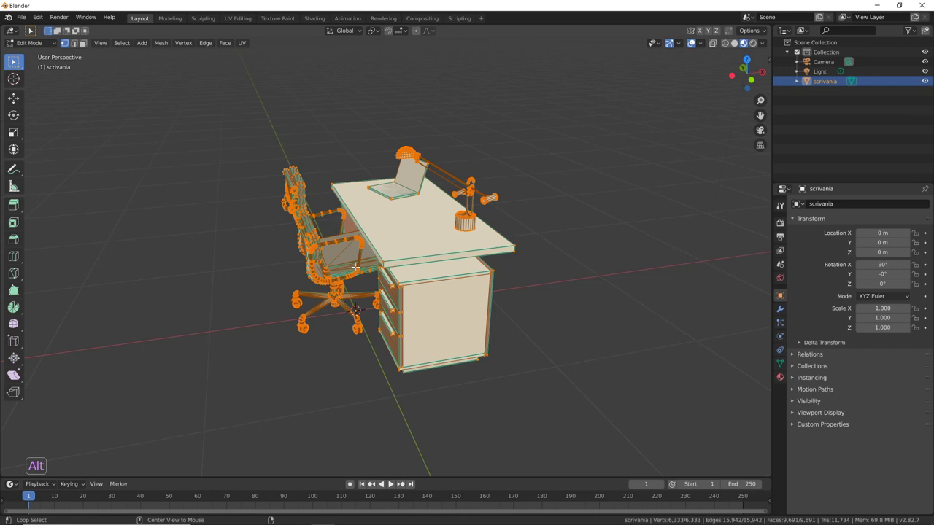
Deselect all, select the laptop's linked geometry and separate it with P > Selection
key(alt+a)
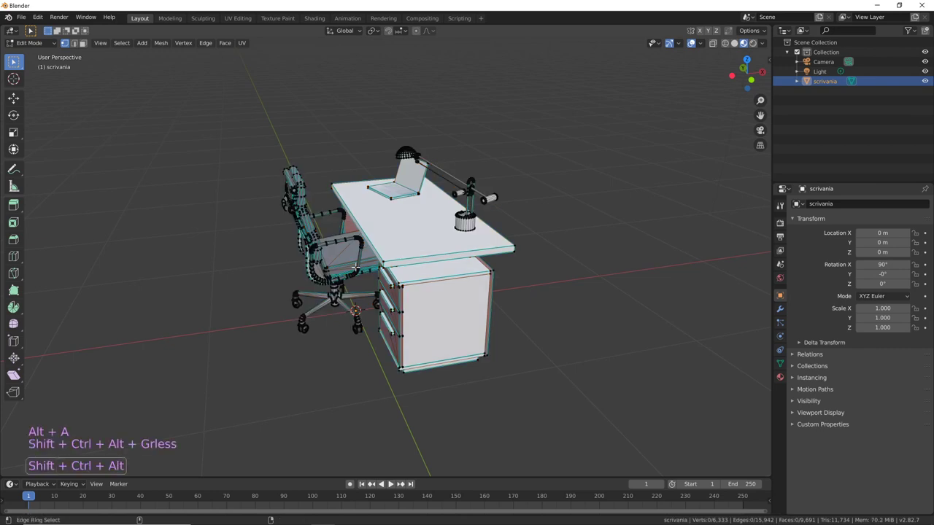
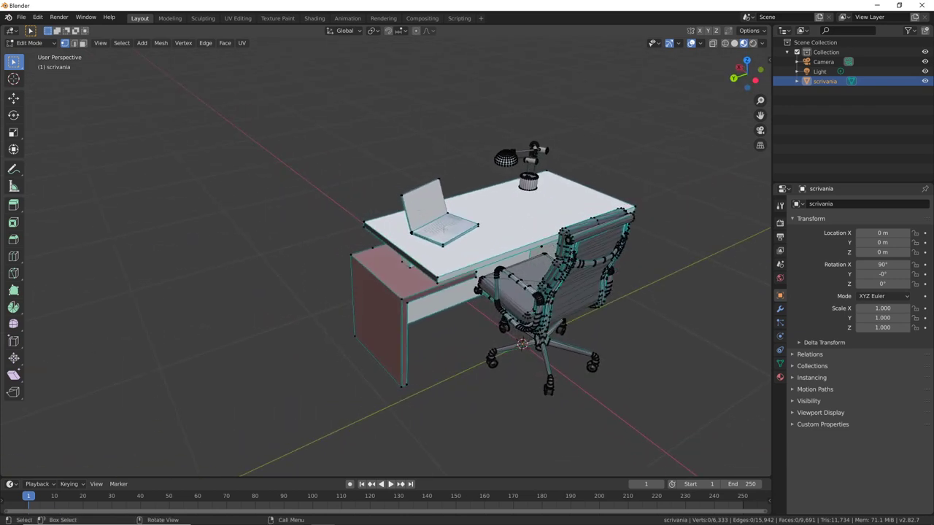
key(l)
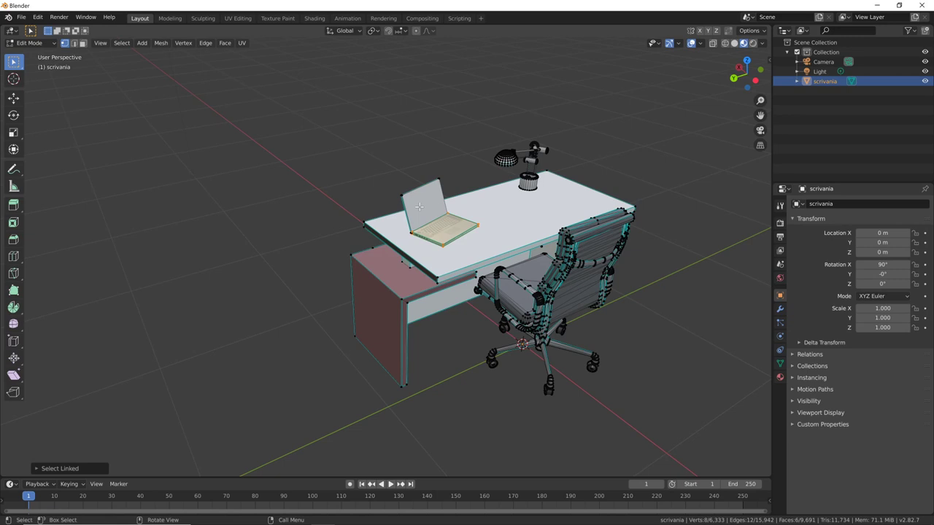
key(l)
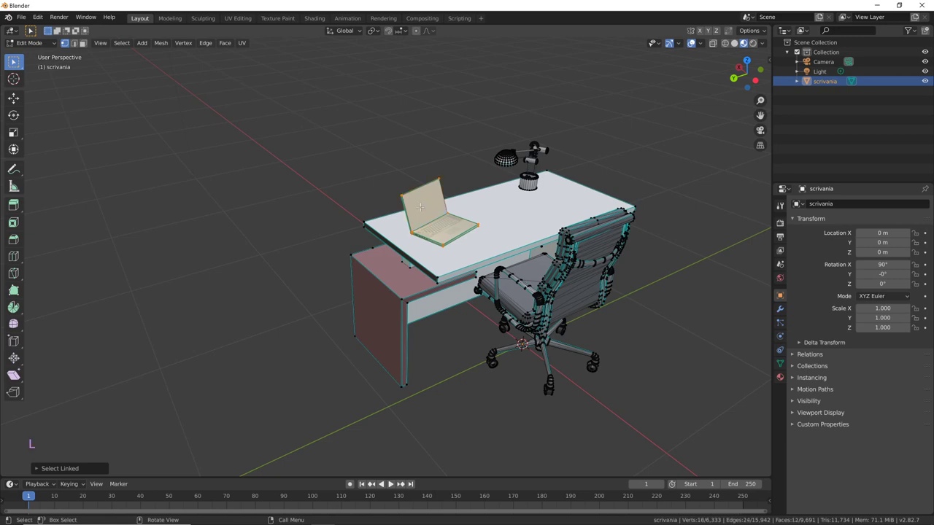
key(g)
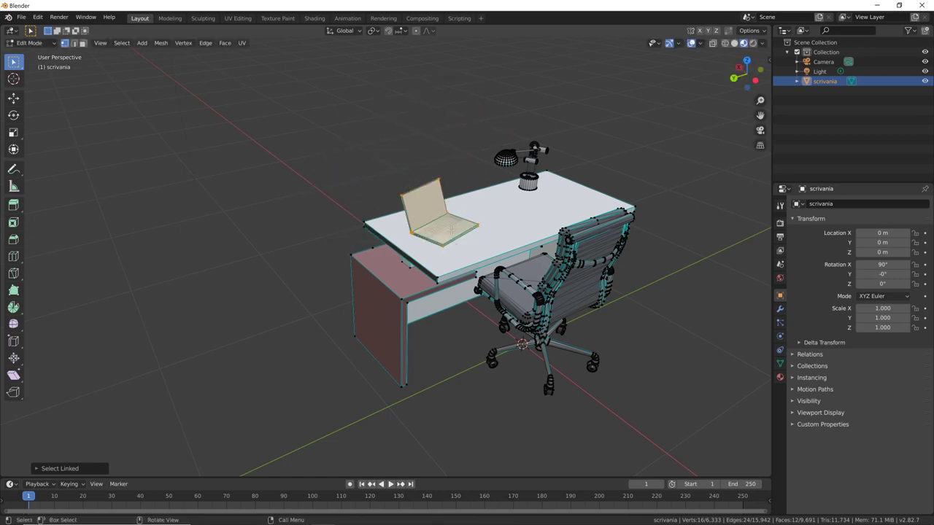
key(p)
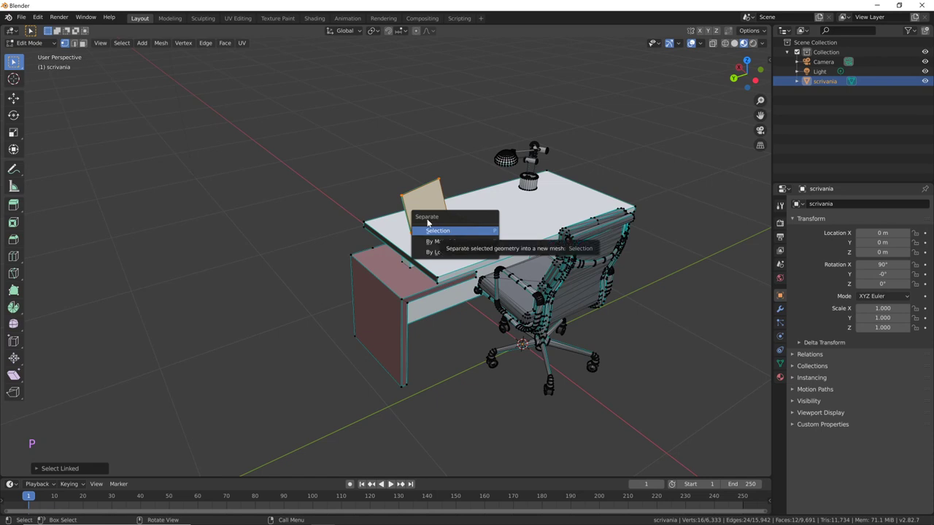
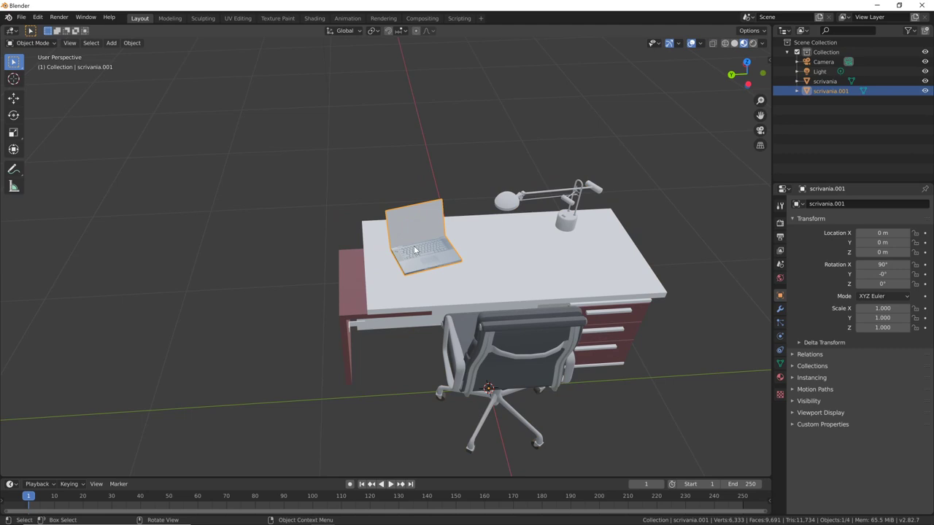
Rename scrivania.001 to PC, test-move the laptop and undo to confirm it separated
key(F2)
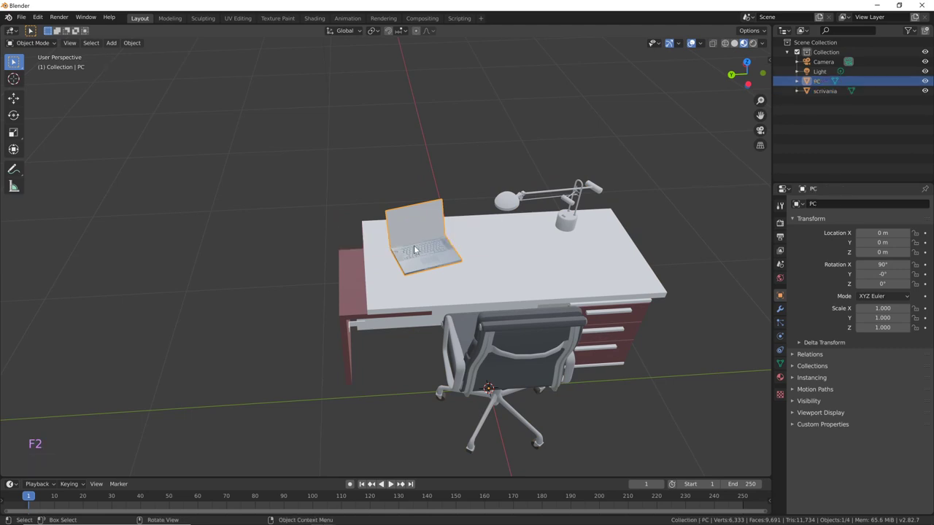
middle_click(526, 278)
key(g)
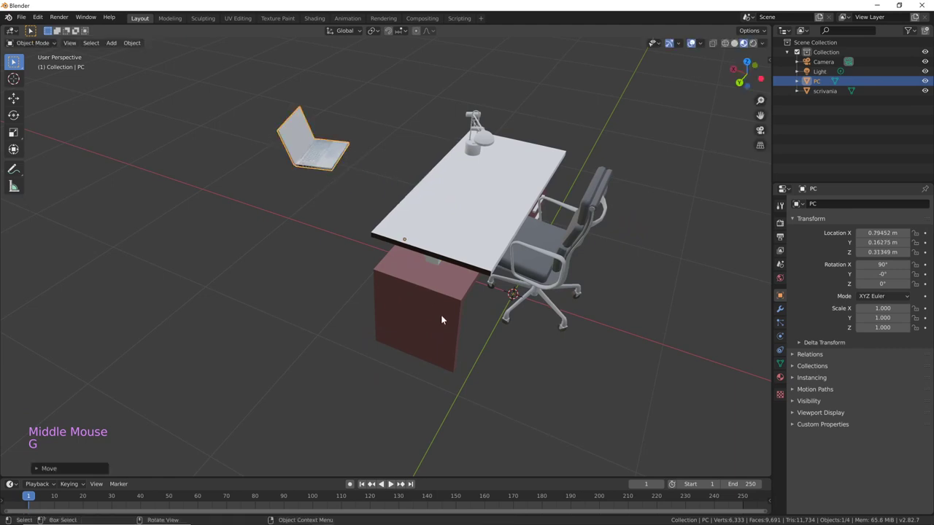
key(ctrl+z)
middle_click(580, 298)
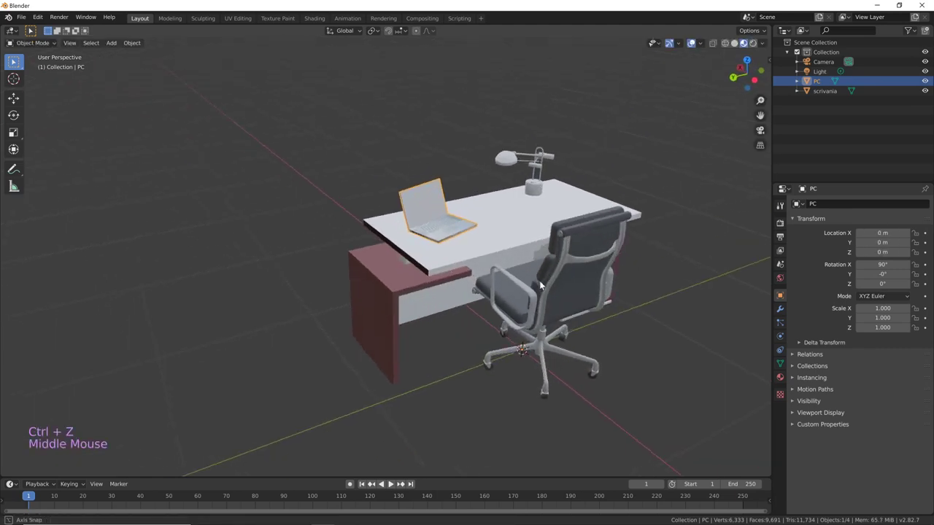
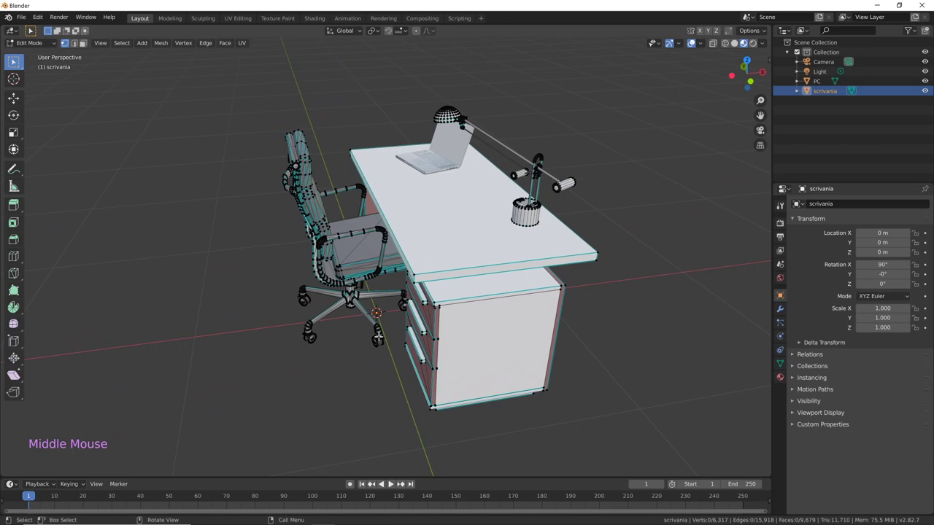
key(alt+a)
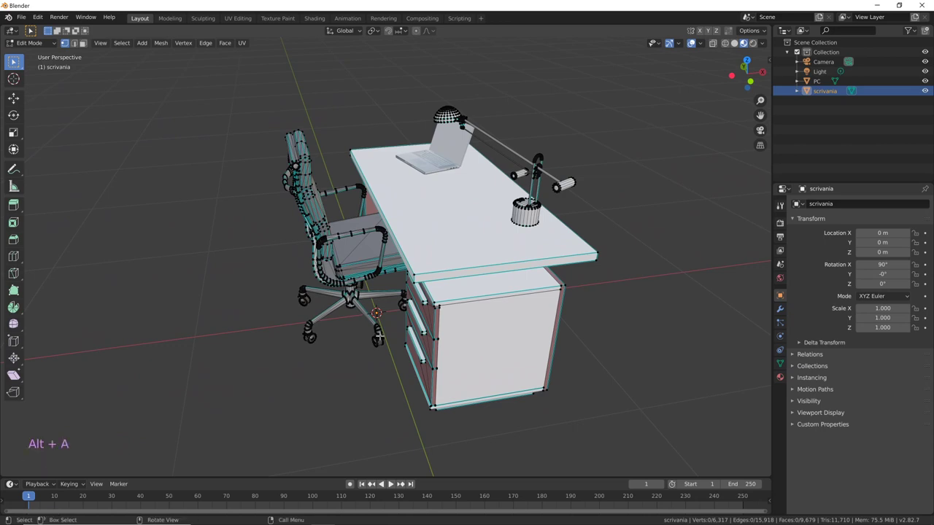
key(l)
key(l)
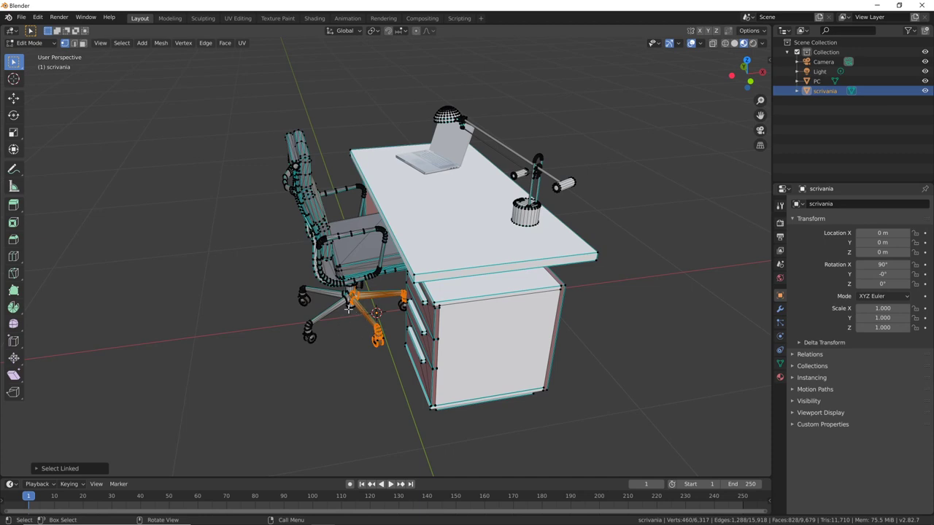
key(l)
key(l)
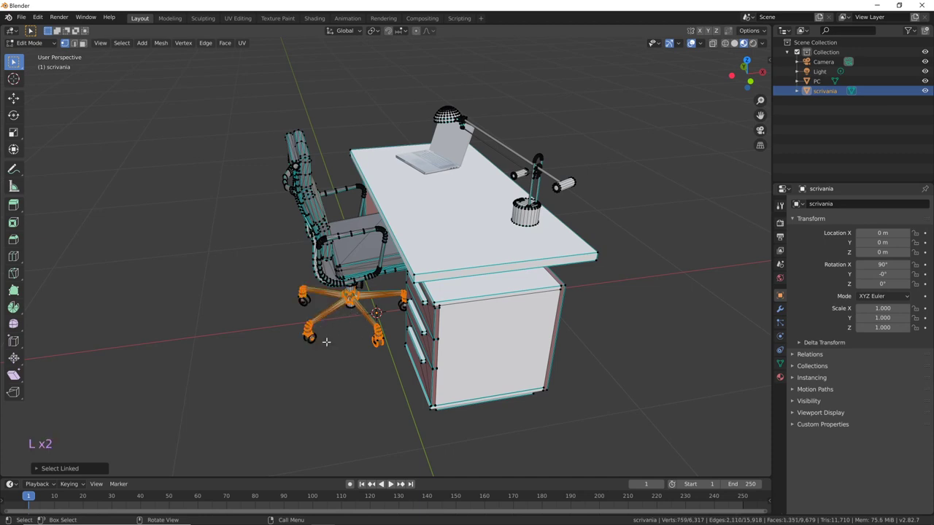
key(g)
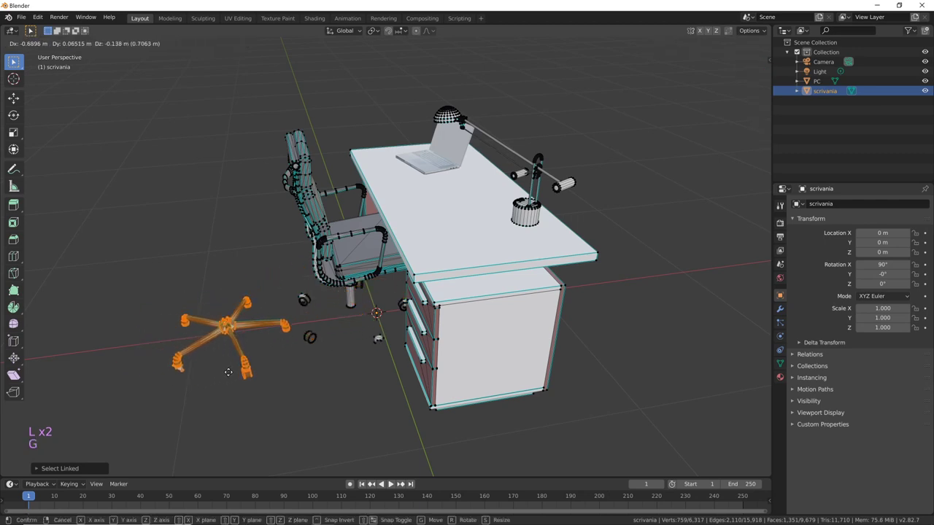
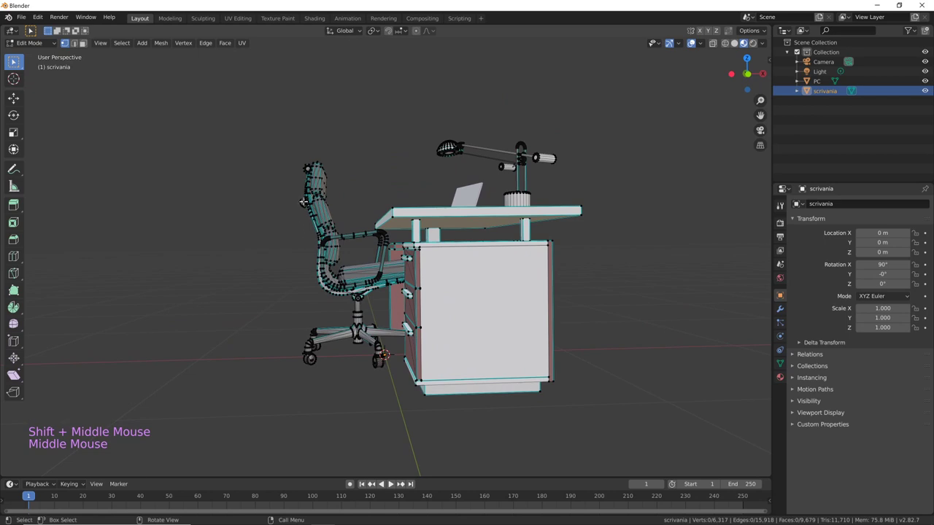
key(b)
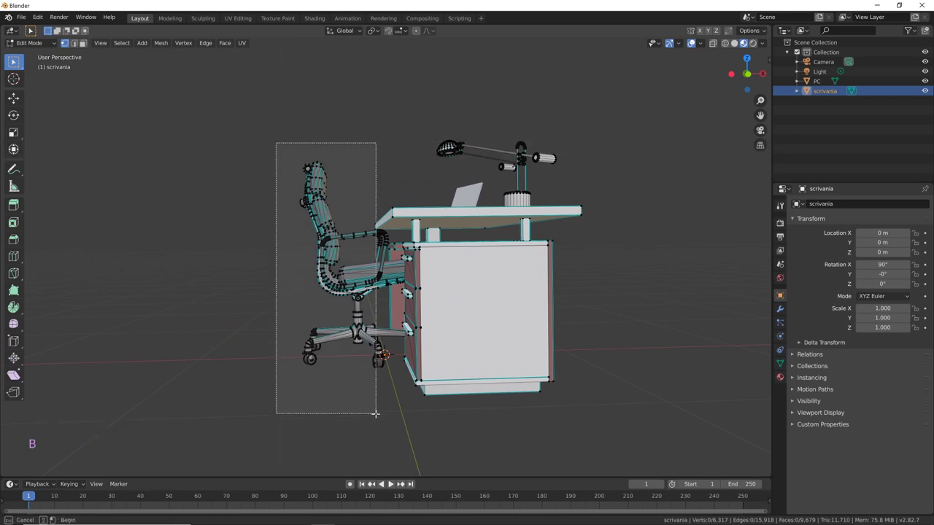
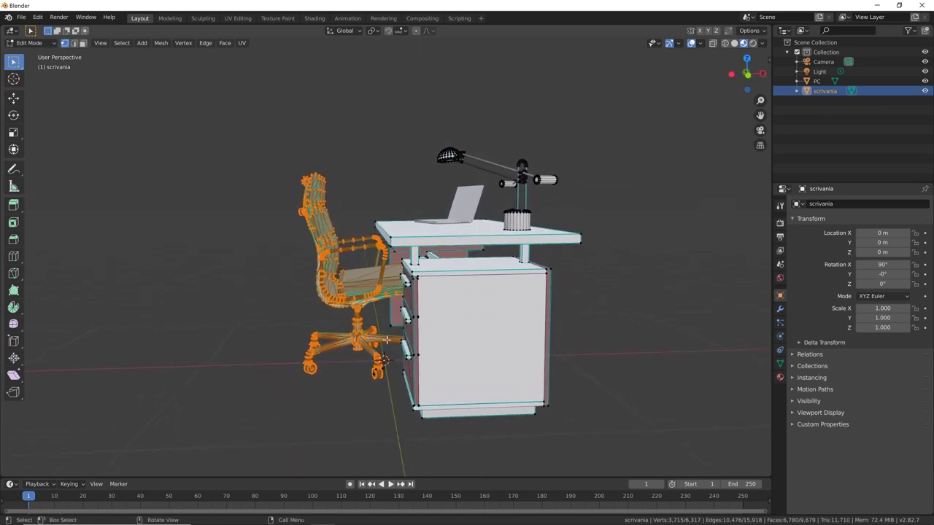
key(g)
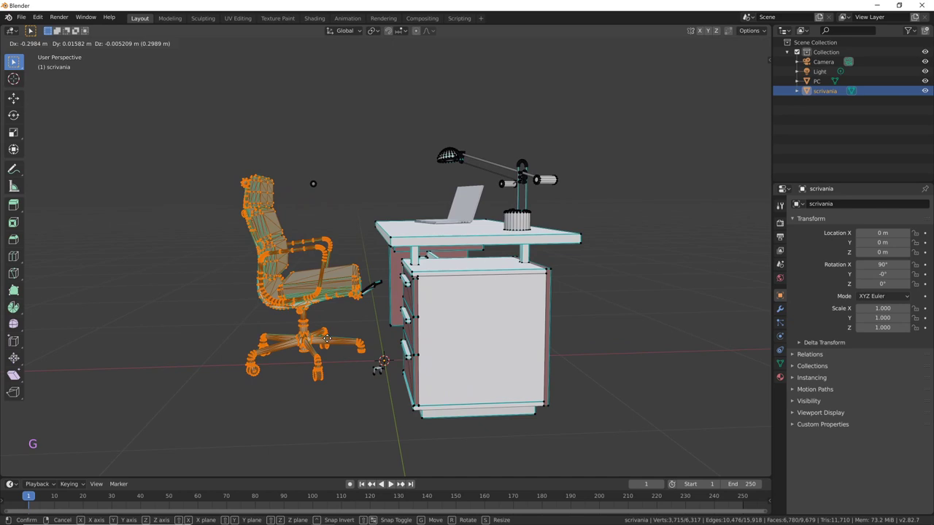
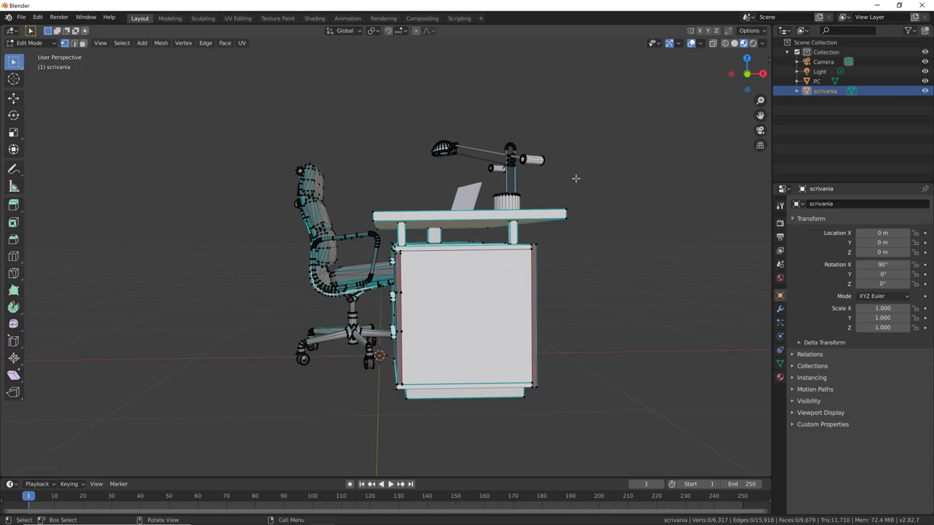
Make the model see-through, select all the chair's geometry and pull it aside to verify the selection
click(729, 44)
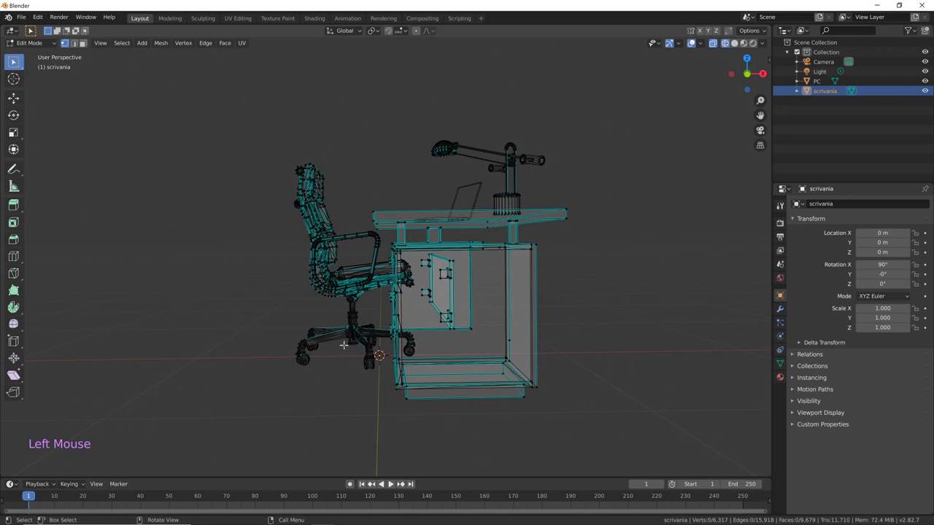
key(shift+z)
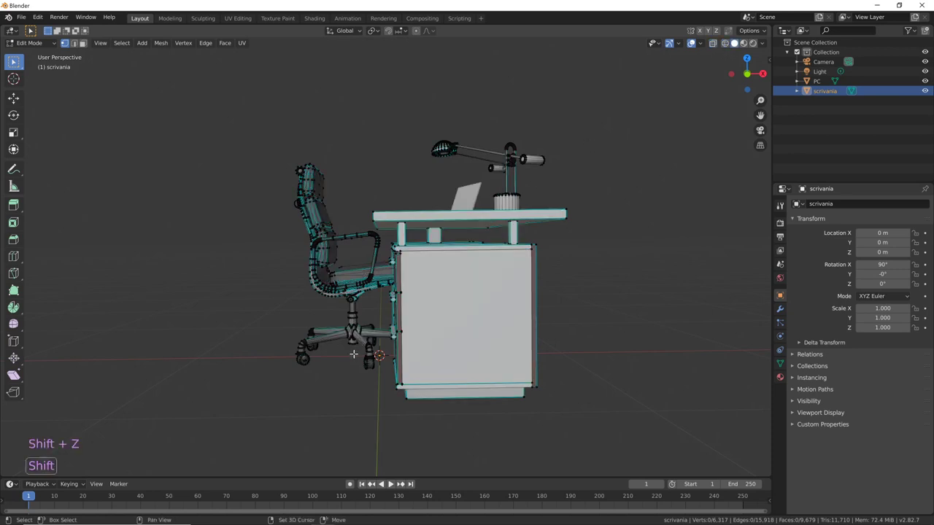
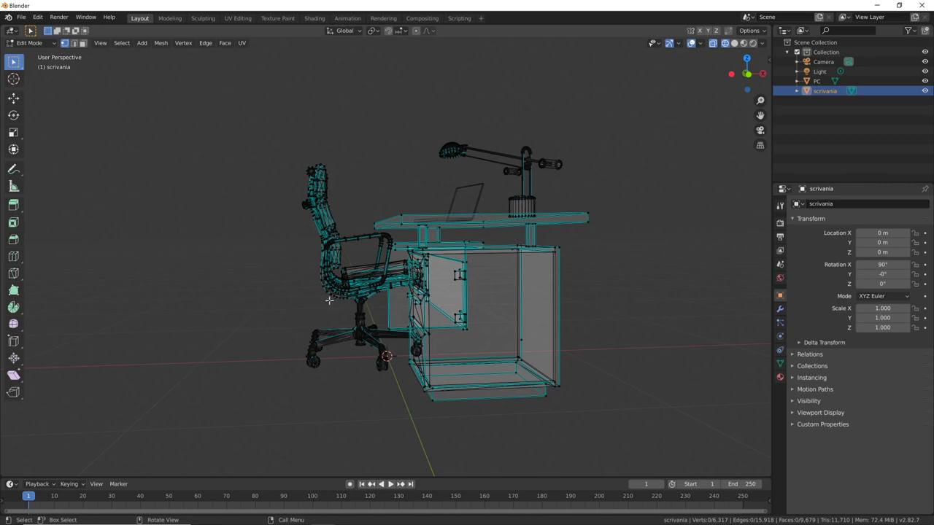
key(b)
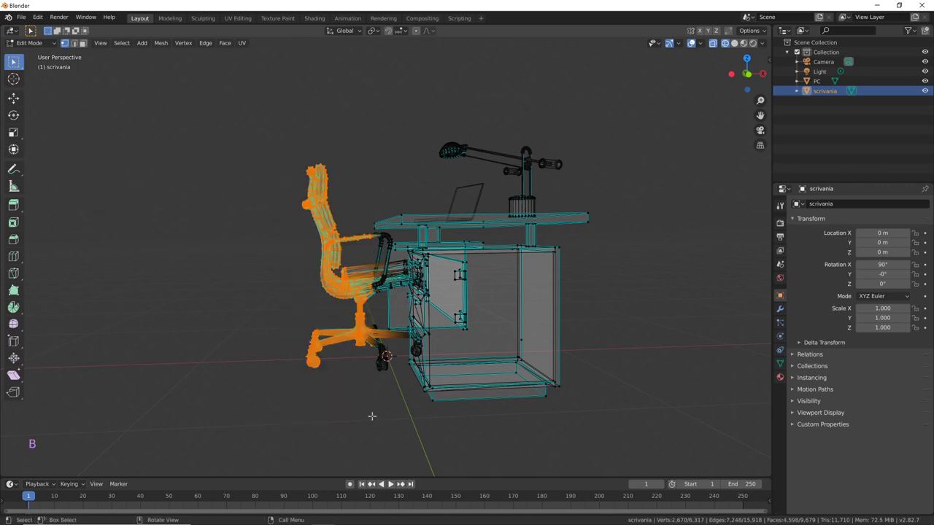
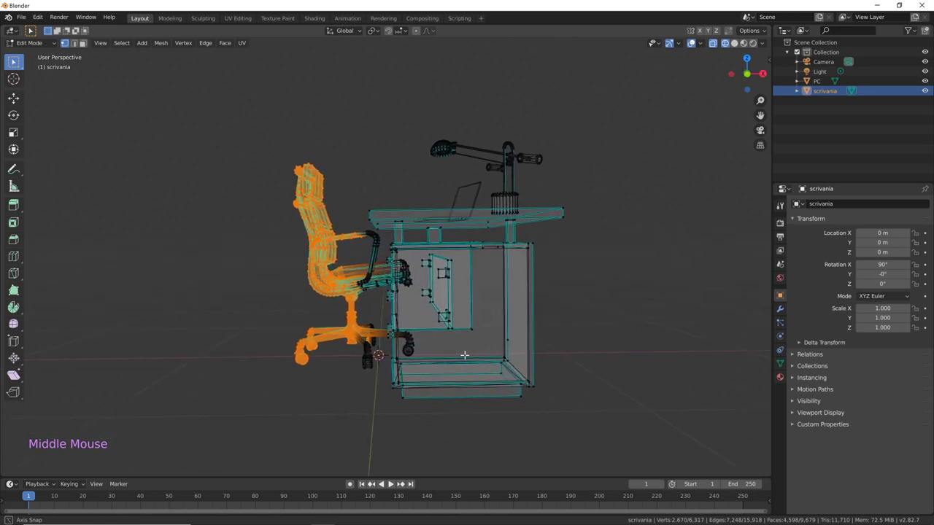
key(b)
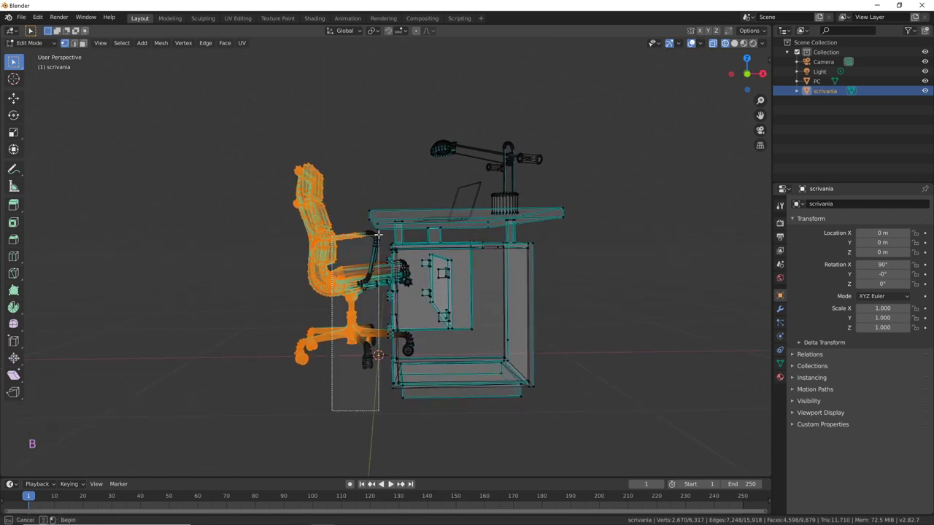
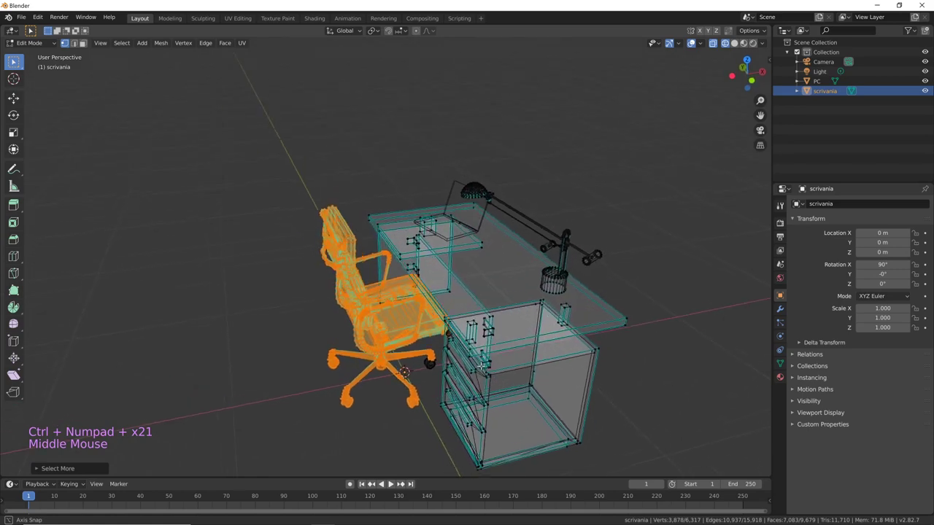
key(g)
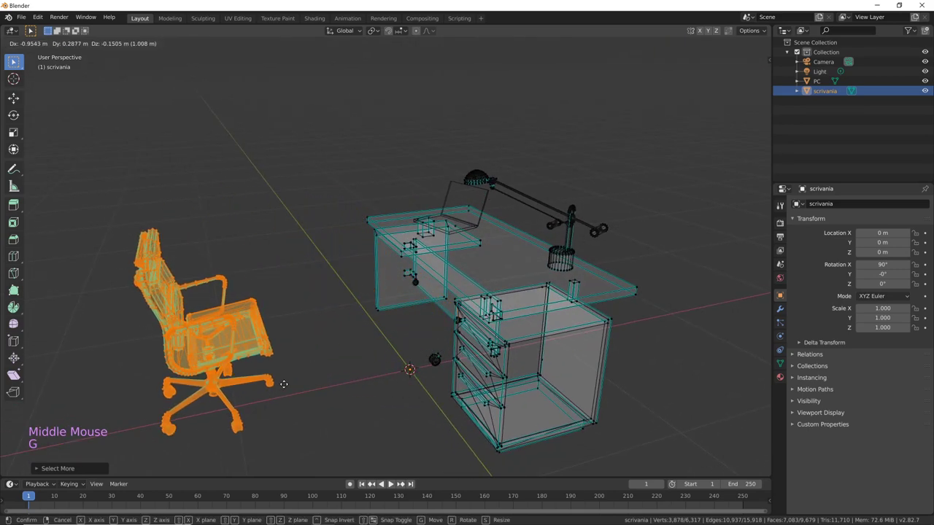
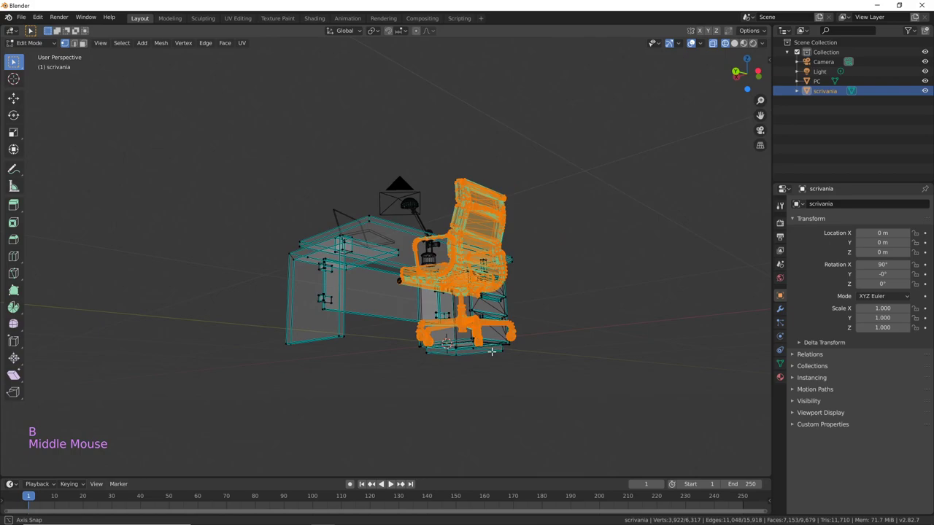
key(g)
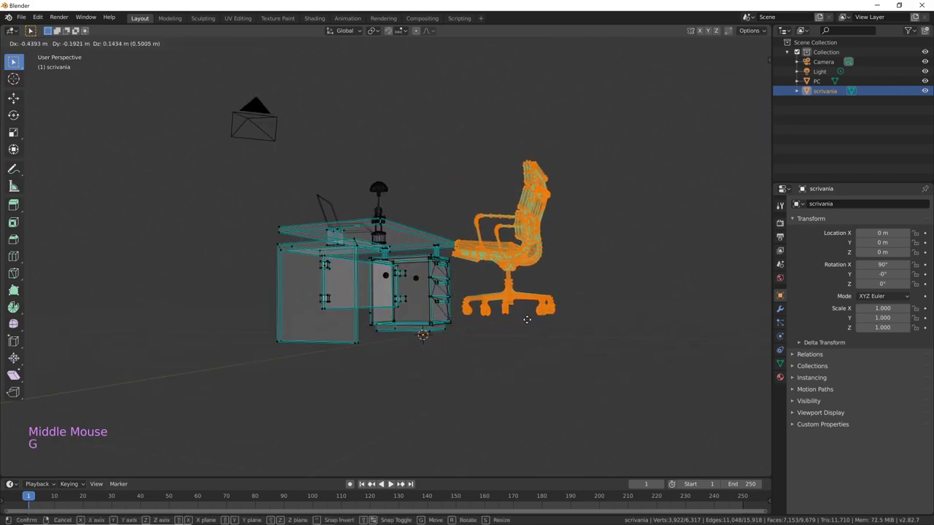
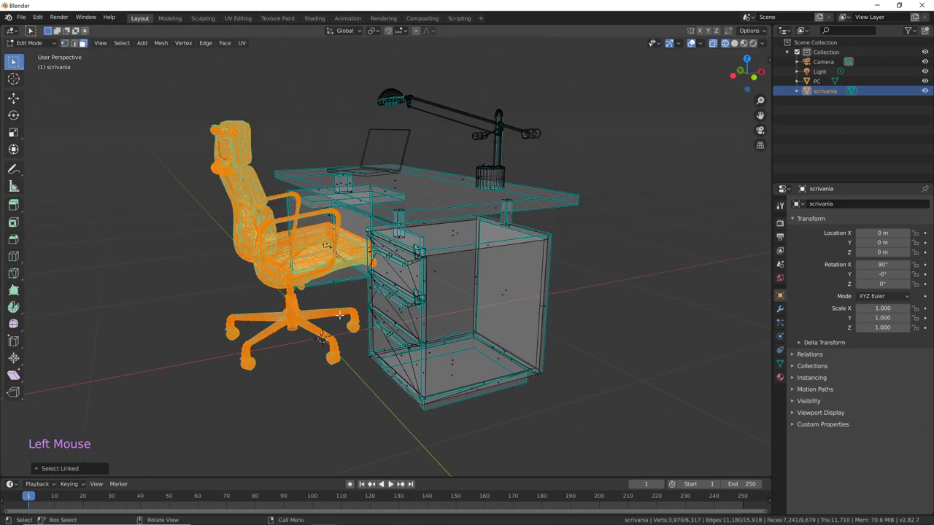
key(g)
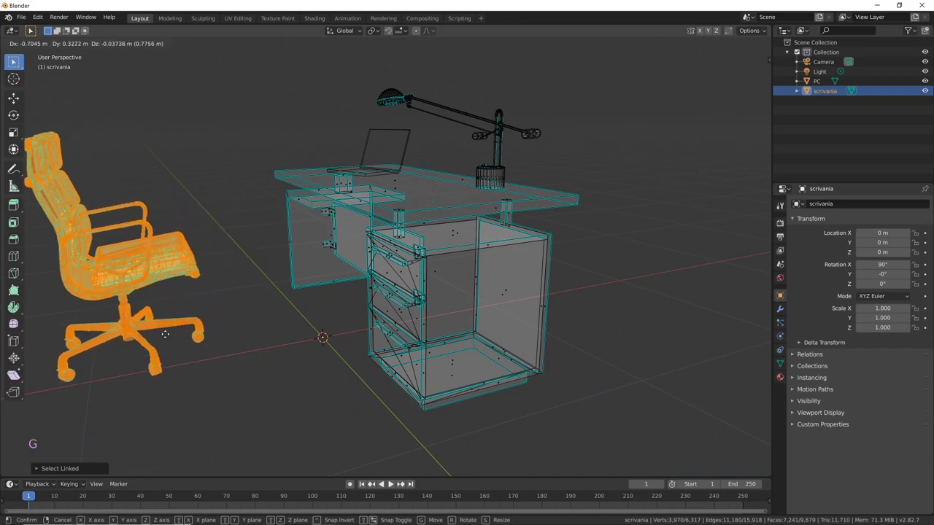
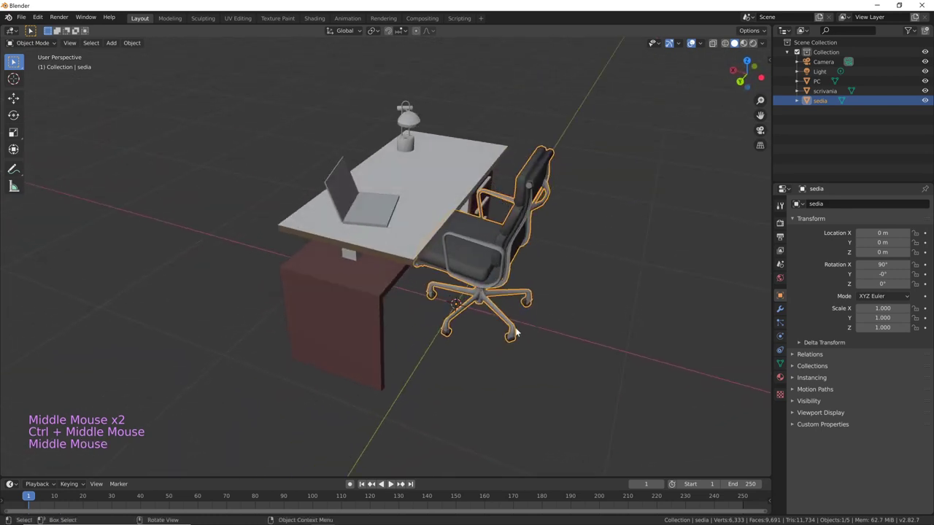
Select the sedia chair and turn on snapping for moving objects
middle_click(519, 309)
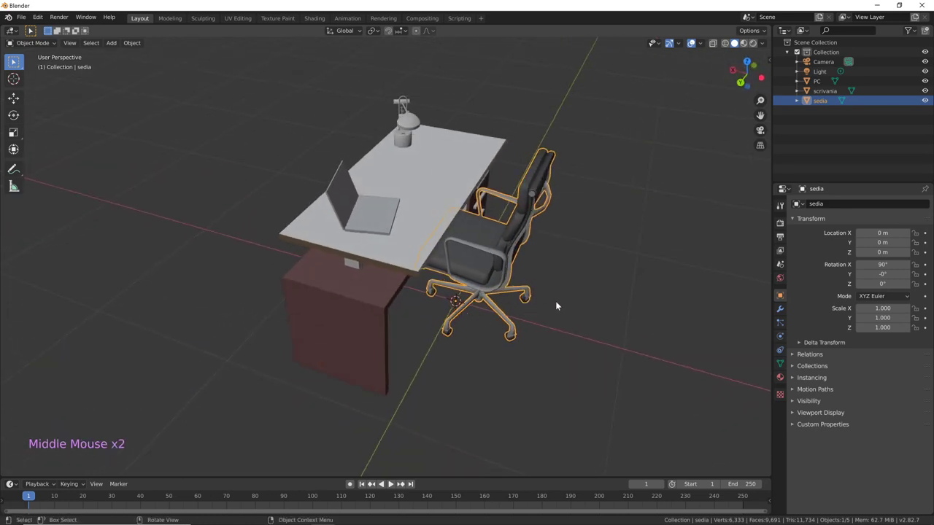
middle_click(561, 320)
click(430, 235)
click(493, 259)
click(426, 236)
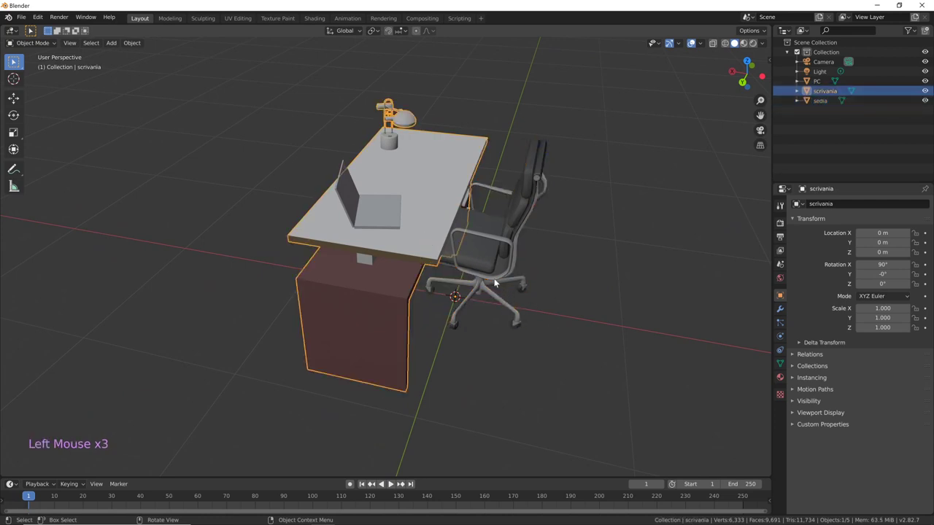
click(487, 281)
middle_click(526, 315)
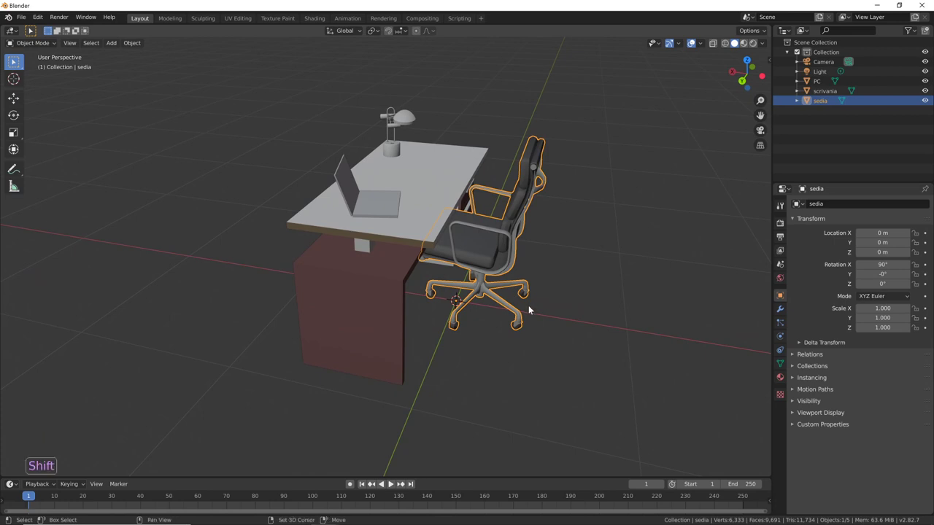
key(shift+Tab)
From top view move the chair along Y in front of the desk, to about X -0.4 m, Y -0.1 m
key(g)
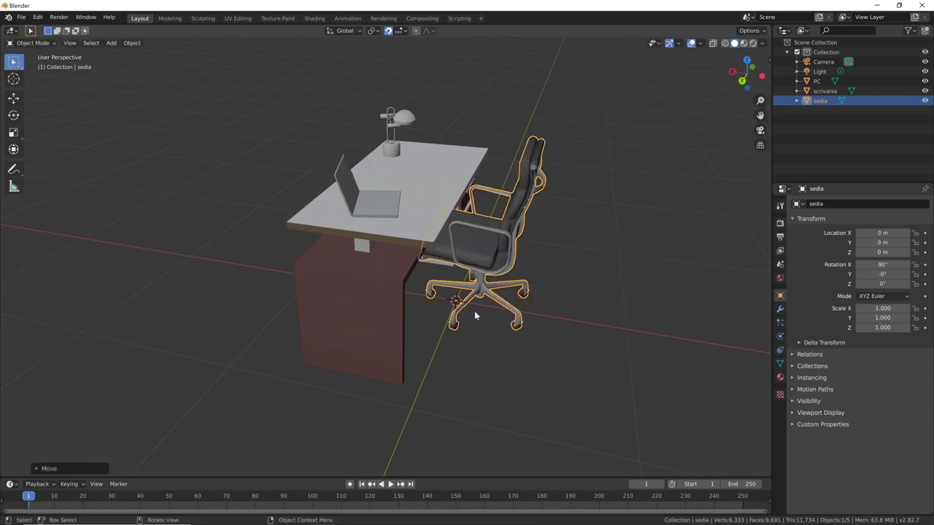
middle_click(556, 319)
key(KP_7)
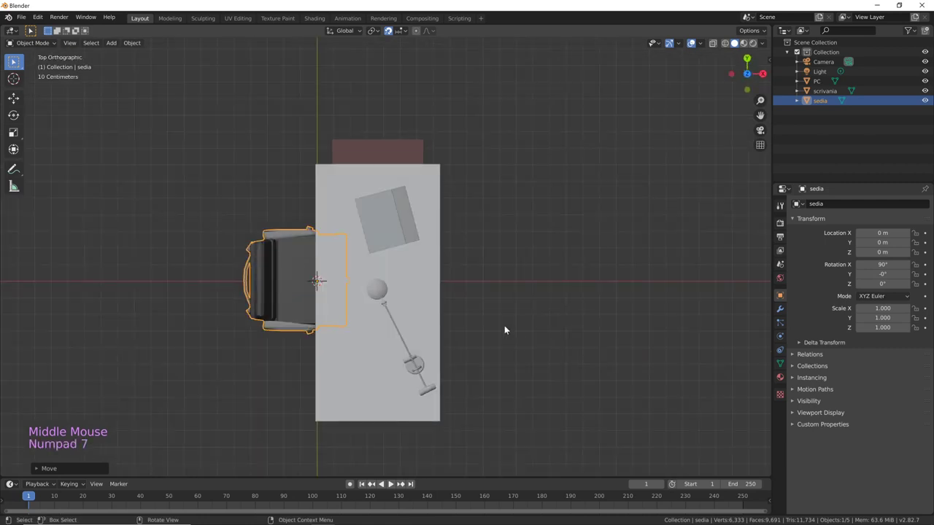
key(g)
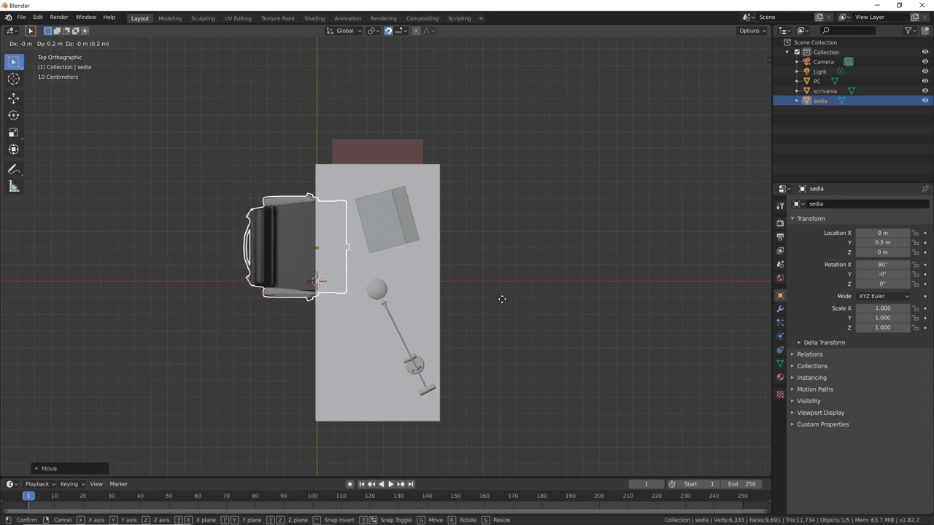
middle_click(487, 366)
middle_click(489, 326)
middle_click(436, 342)
middle_click(497, 322)
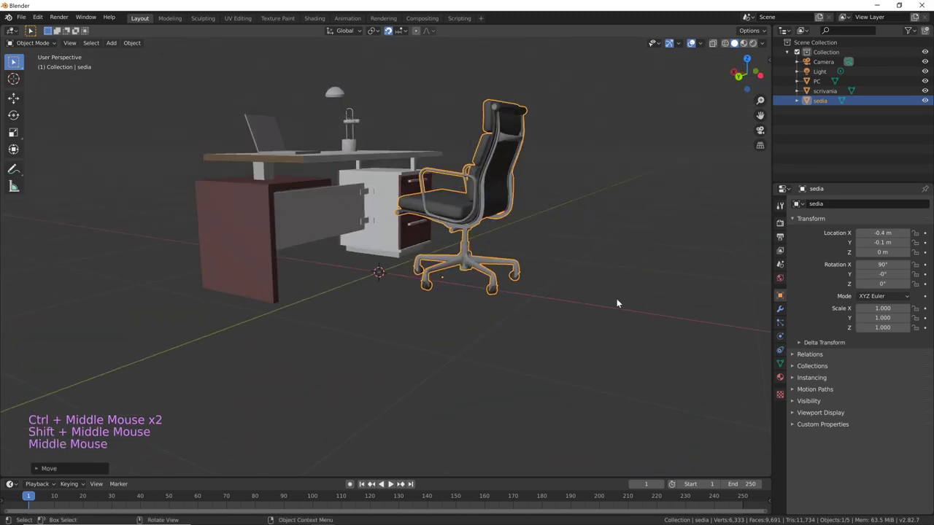
Orbit behind and above the chair to check it faces the desk, adjusting viewport shading
middle_click(577, 305)
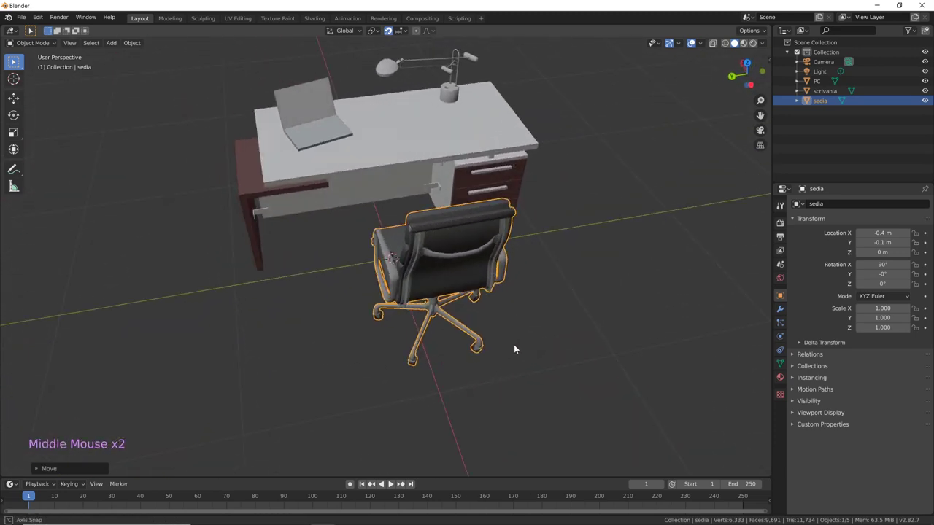
click(743, 48)
middle_click(545, 280)
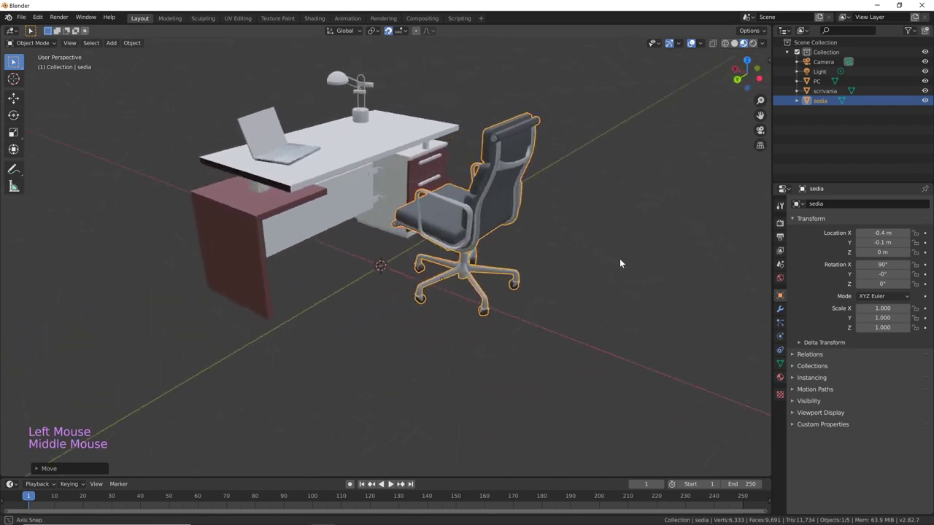
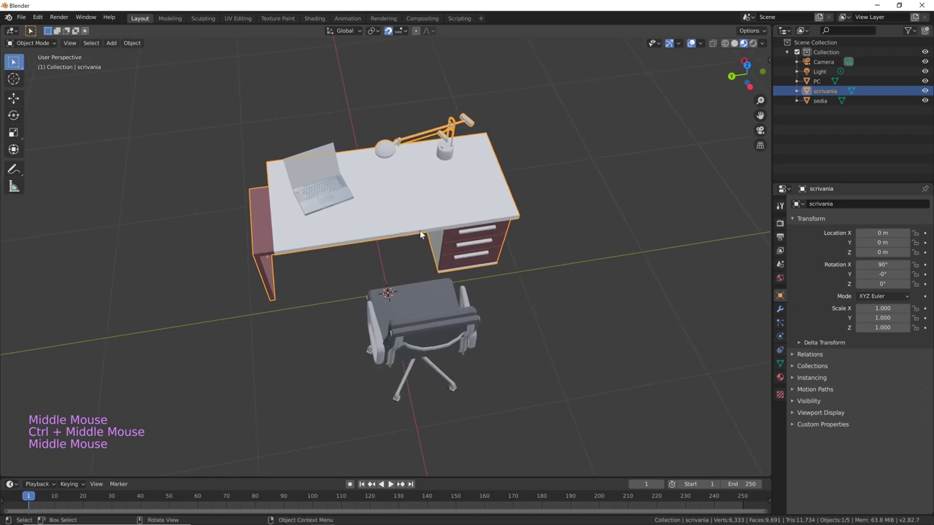
middle_click(542, 260)
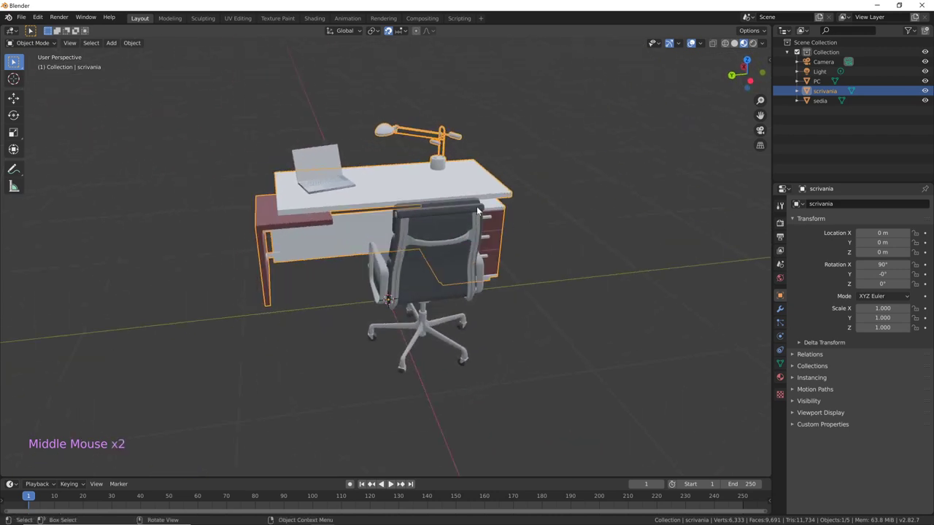
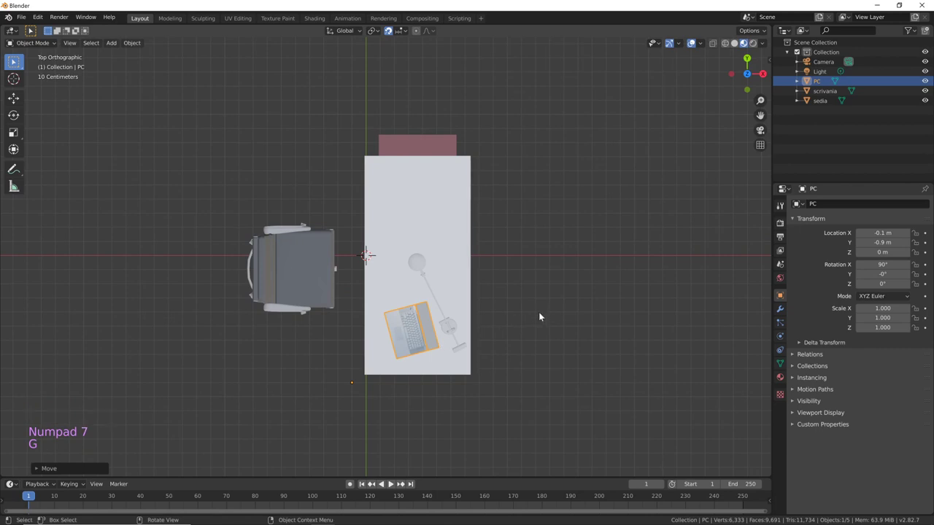
Try rotating and nudging the PC laptop, undo, and reset its location to zero
key(r)
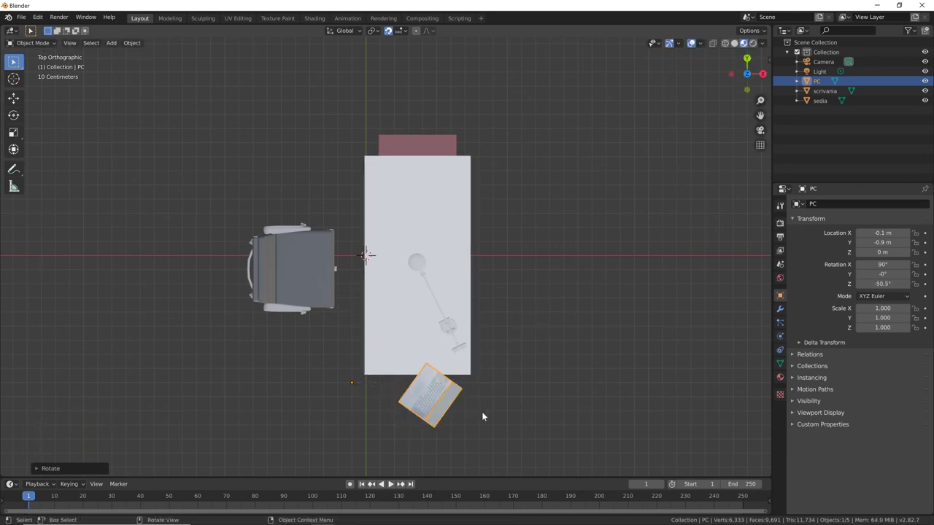
key(ctrl+z)
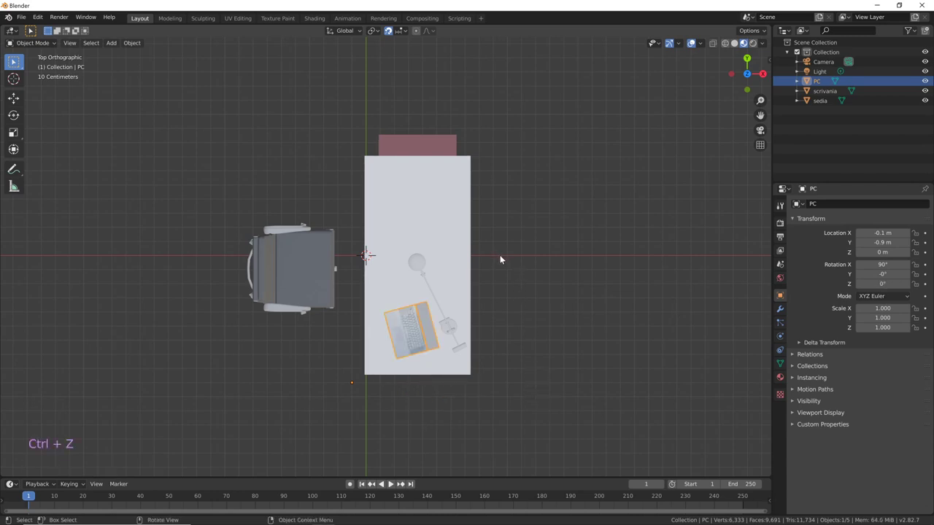
key(g)
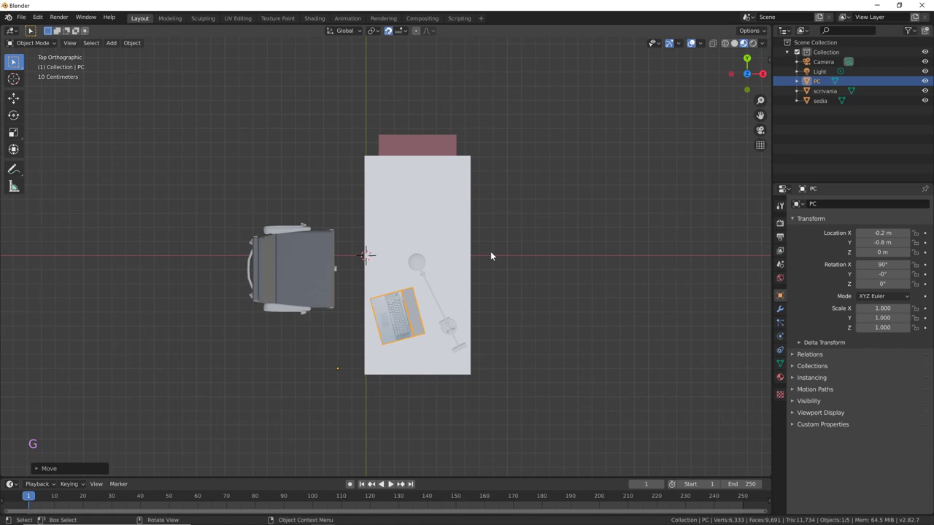
middle_click(491, 374)
key(ctrl+z)
key(ctrl+z)
Orbit around and above the desk, selecting the desk and nearby objects to check positions
middle_click(531, 294)
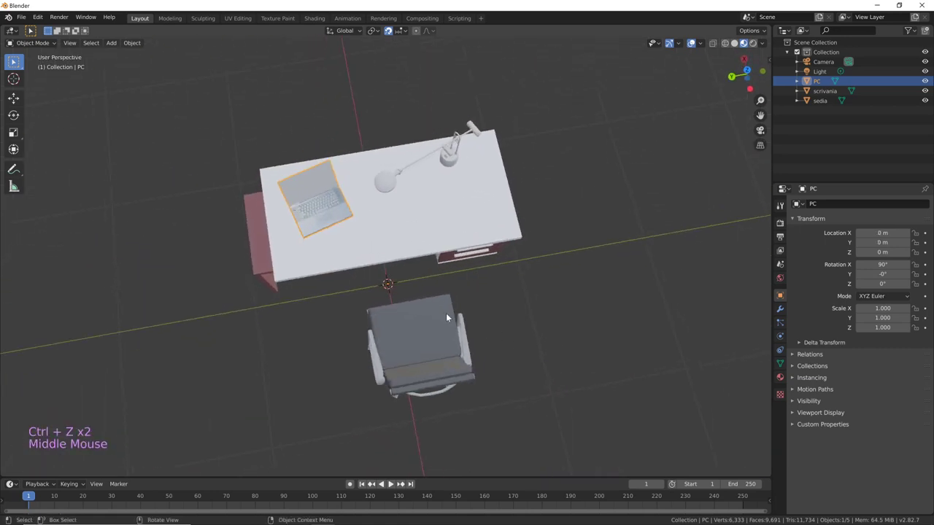
middle_click(473, 293)
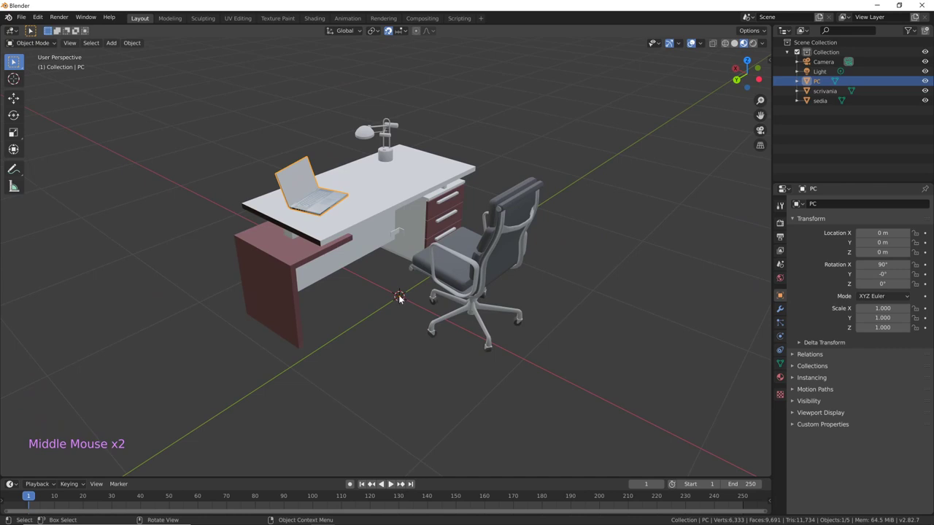
middle_click(471, 321)
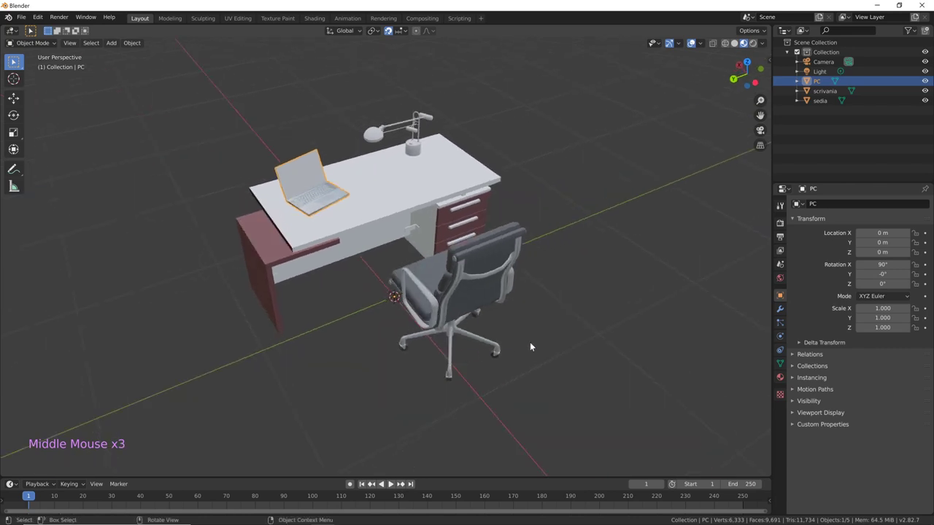
middle_click(556, 329)
click(461, 221)
middle_click(527, 301)
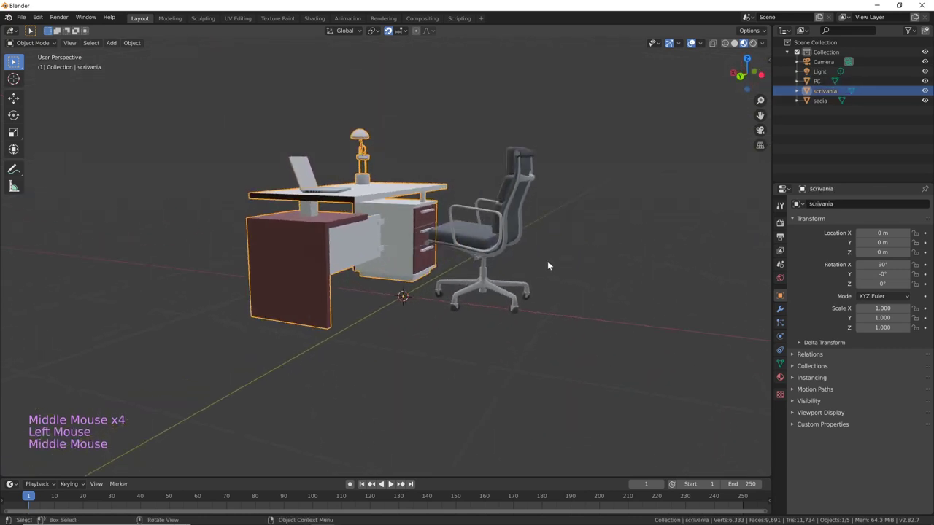
click(488, 251)
middle_click(481, 339)
middle_click(509, 347)
middle_click(478, 366)
click(409, 289)
middle_click(553, 333)
click(479, 242)
middle_click(552, 337)
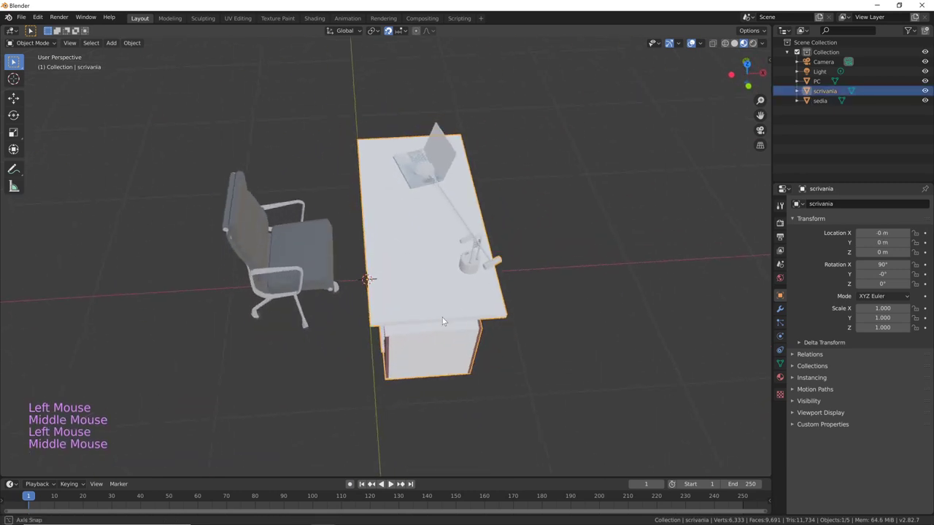
middle_click(469, 305)
Select the PC laptop again and orbit to look down on the desk top
click(325, 227)
middle_click(518, 307)
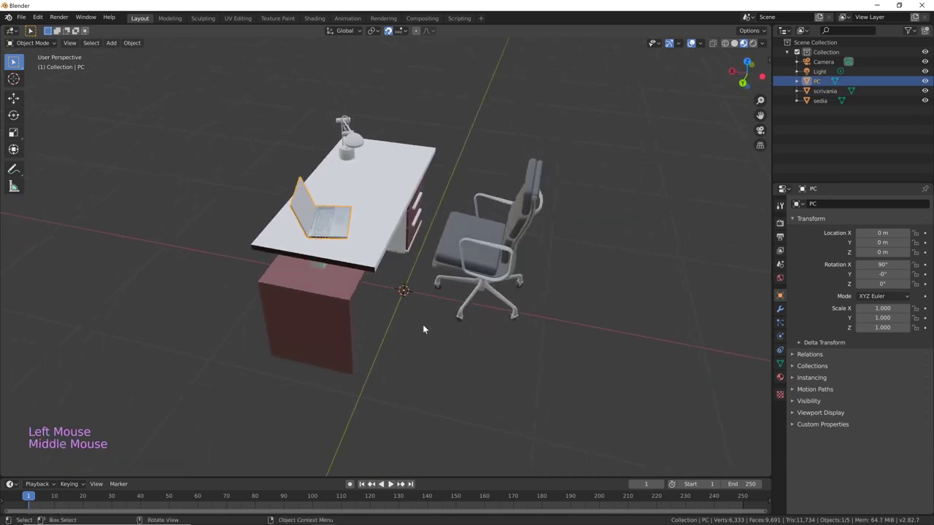
middle_click(450, 332)
middle_click(491, 354)
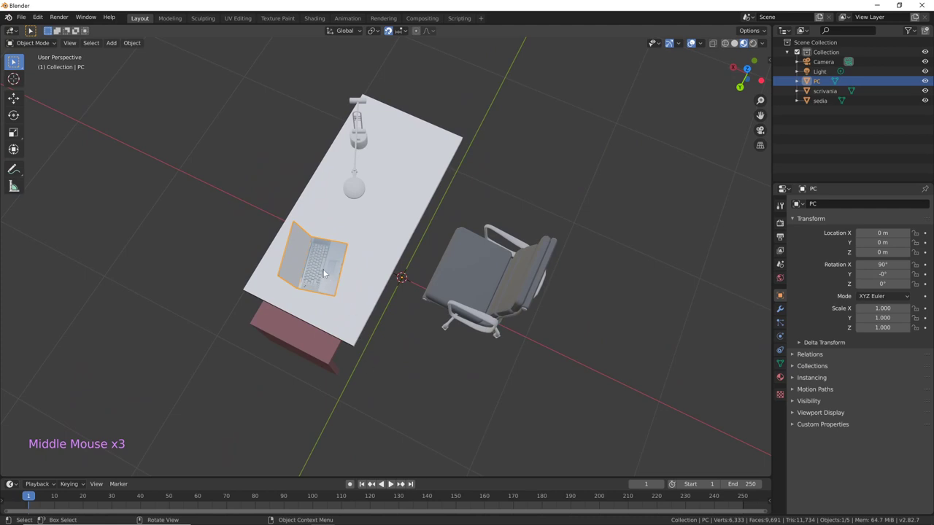
middle_click(325, 272)
Set the PC laptop's origin to its own geometry via Set Origin > Origin to Geometry
right_click(328, 268)
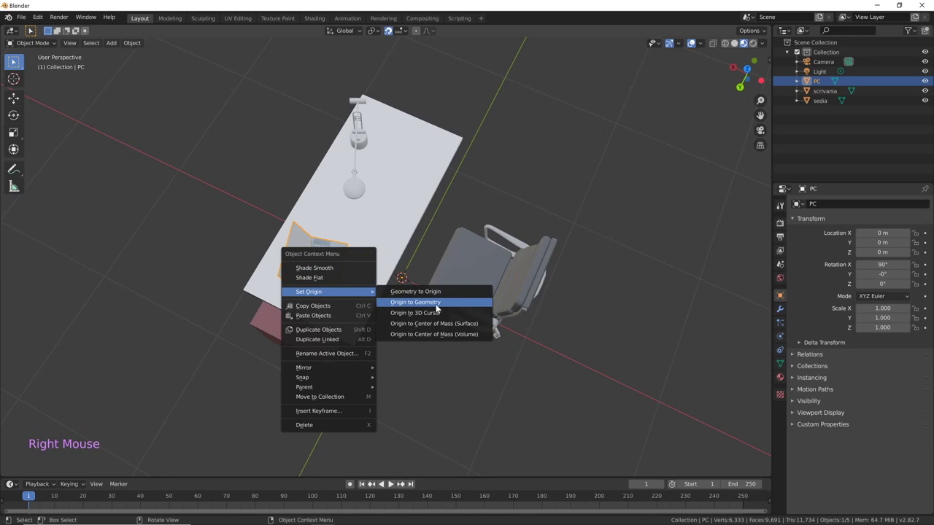
middle_click(398, 338)
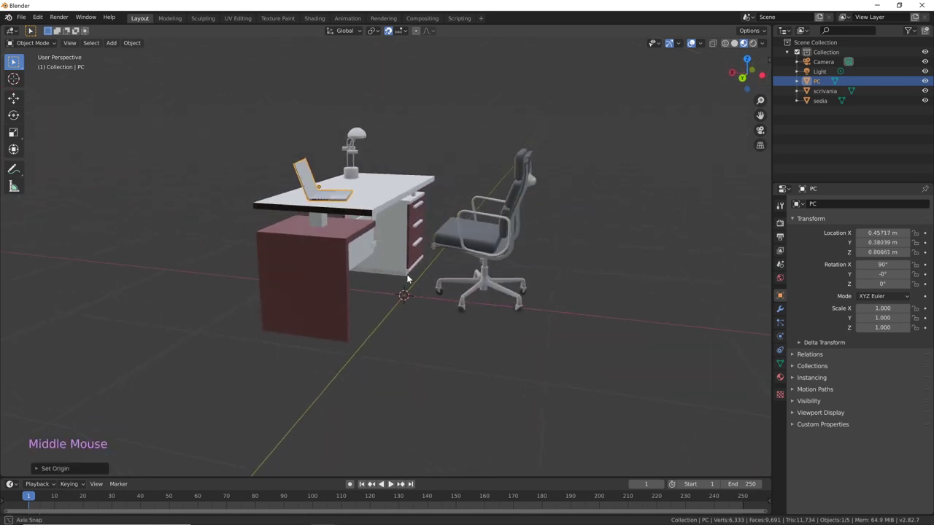
middle_click(400, 273)
middle_click(363, 274)
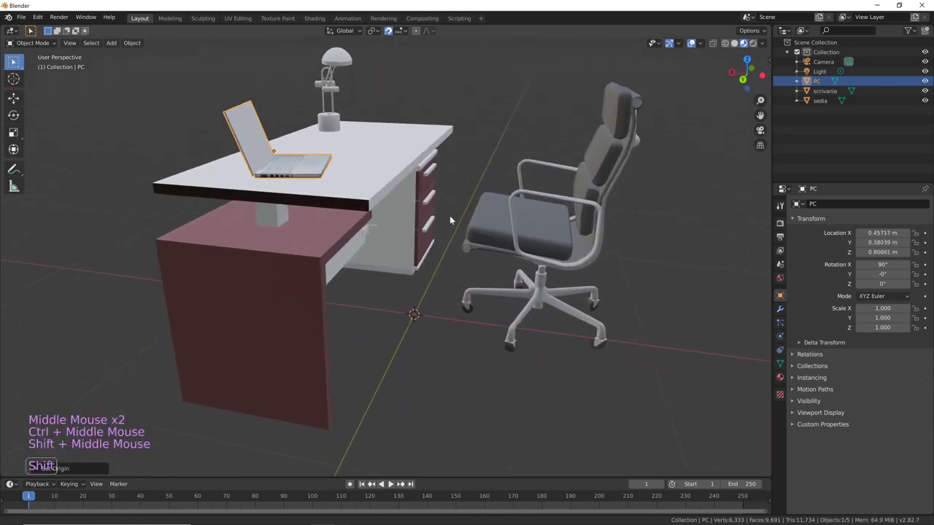
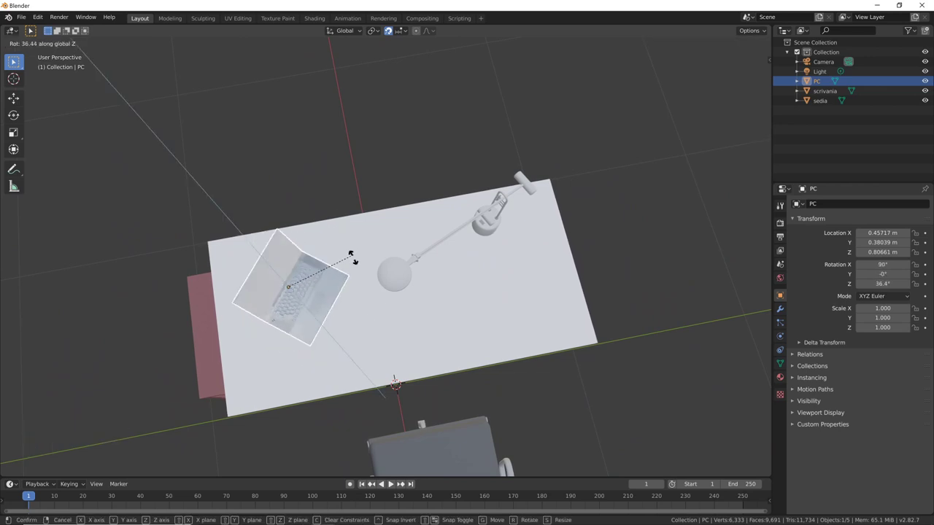
middle_click(488, 363)
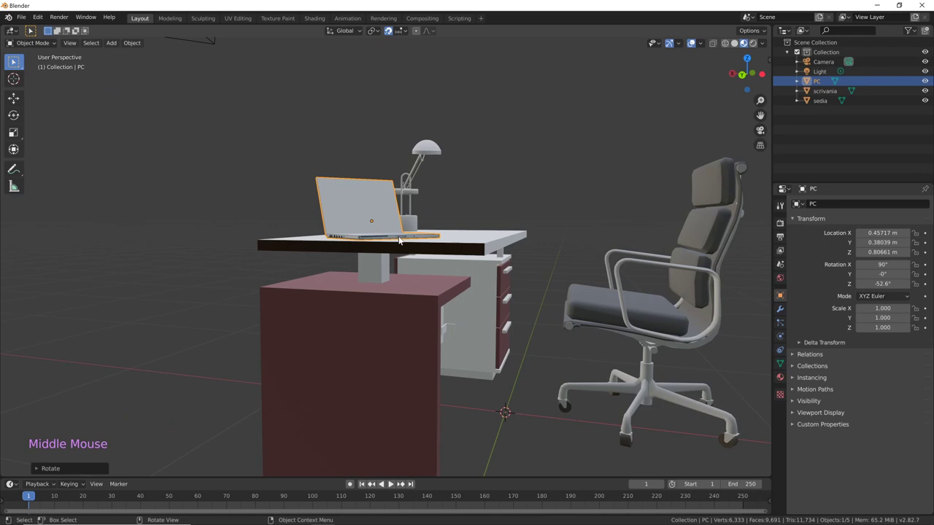
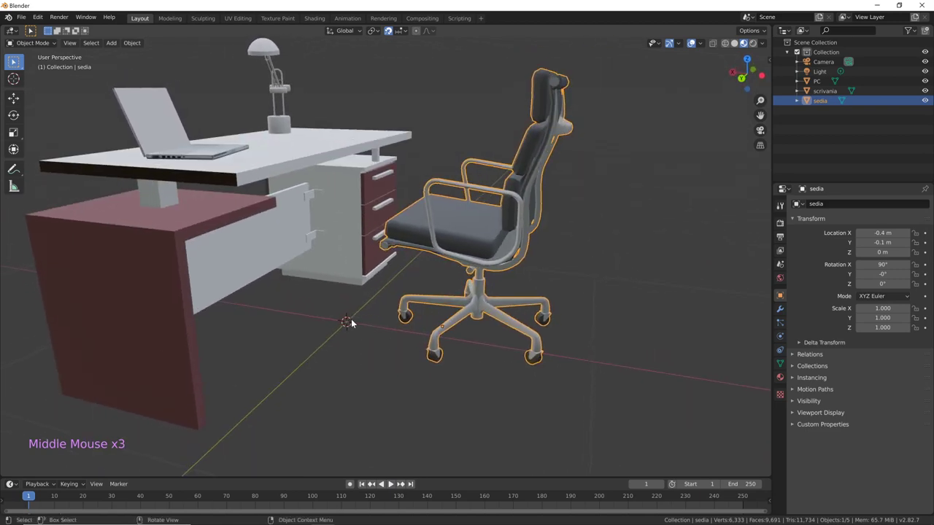
Orbit beneath the sedia chair to expose the centre of its wheelbase
middle_click(502, 378)
middle_click(484, 367)
middle_click(411, 381)
middle_click(451, 398)
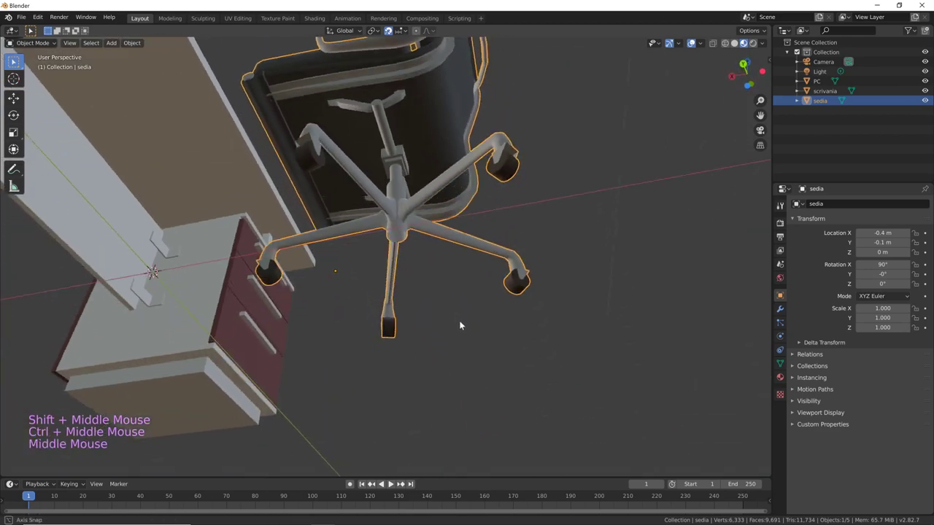
middle_click(441, 290)
middle_click(447, 338)
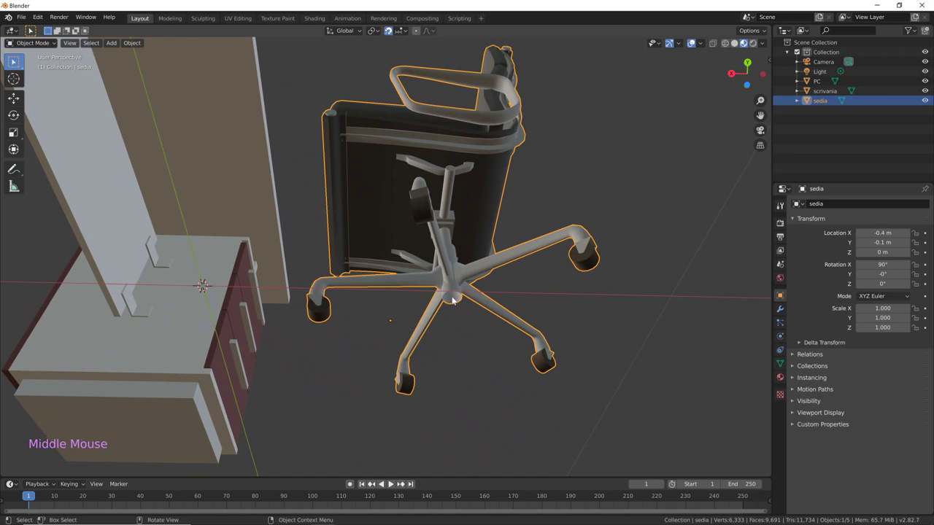
right_click(456, 298)
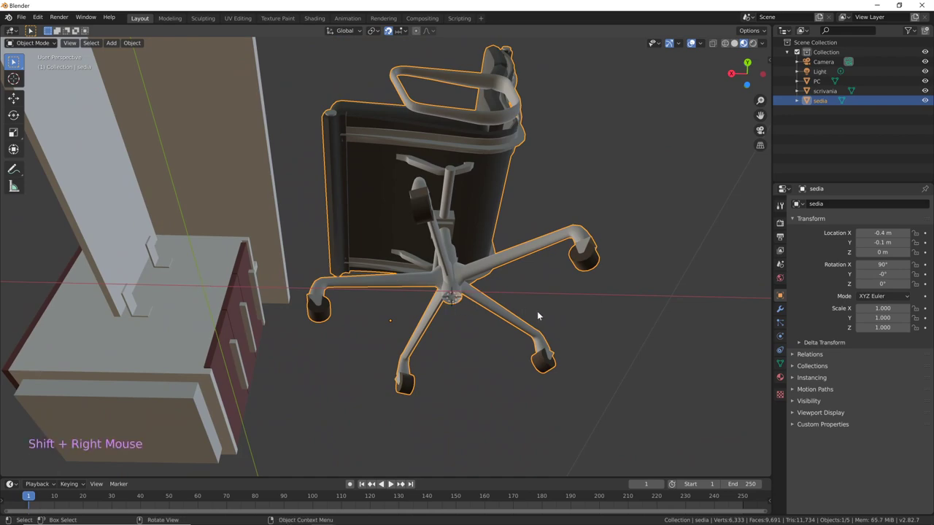
middle_click(542, 330)
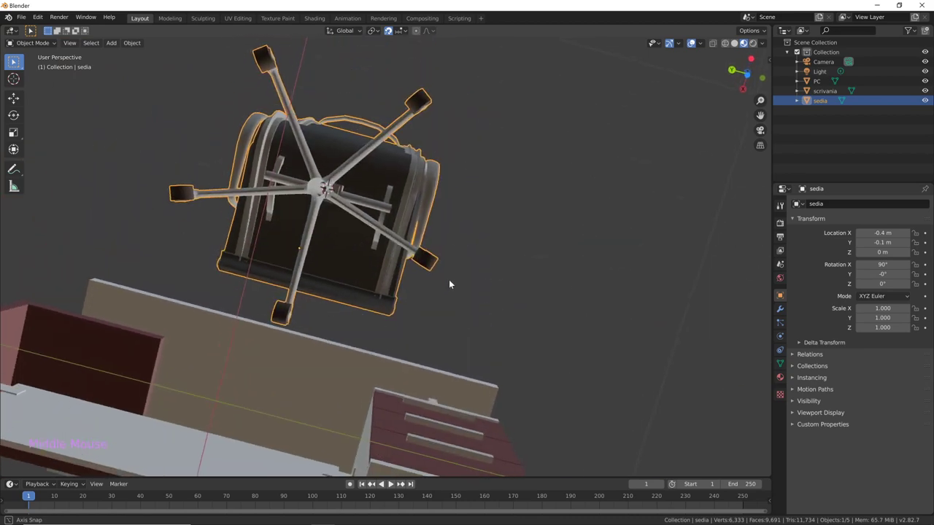
middle_click(385, 223)
middle_click(371, 211)
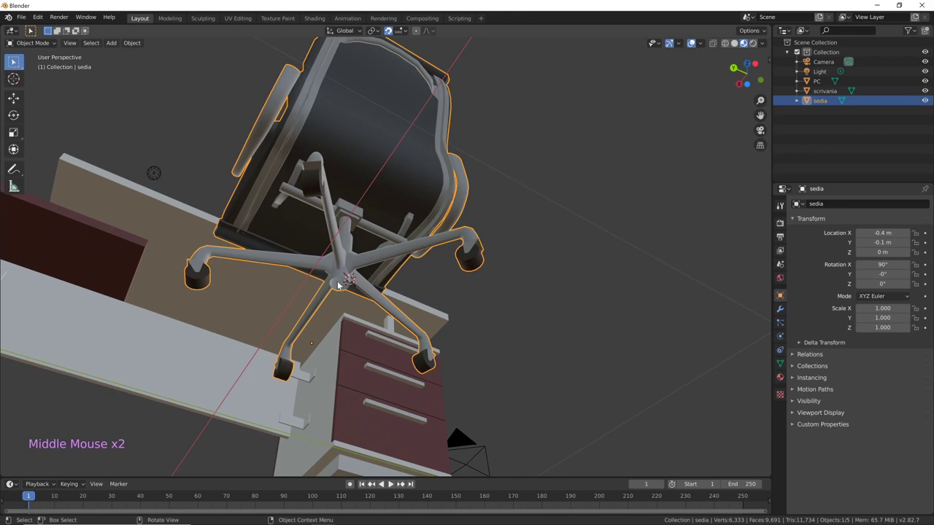
middle_click(400, 276)
middle_click(360, 309)
middle_click(443, 312)
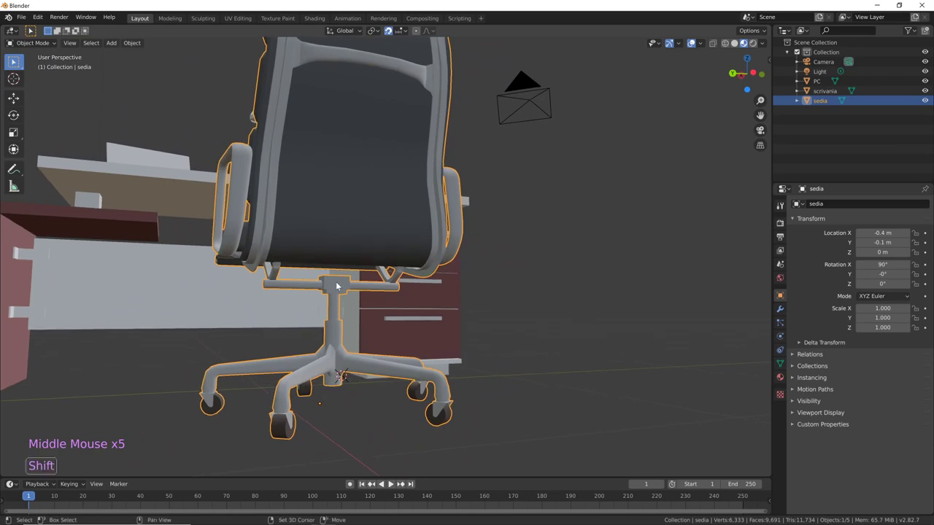
Circle the chair's wheelbase closely, right-clicking near where the legs meet
right_click(339, 285)
middle_click(412, 318)
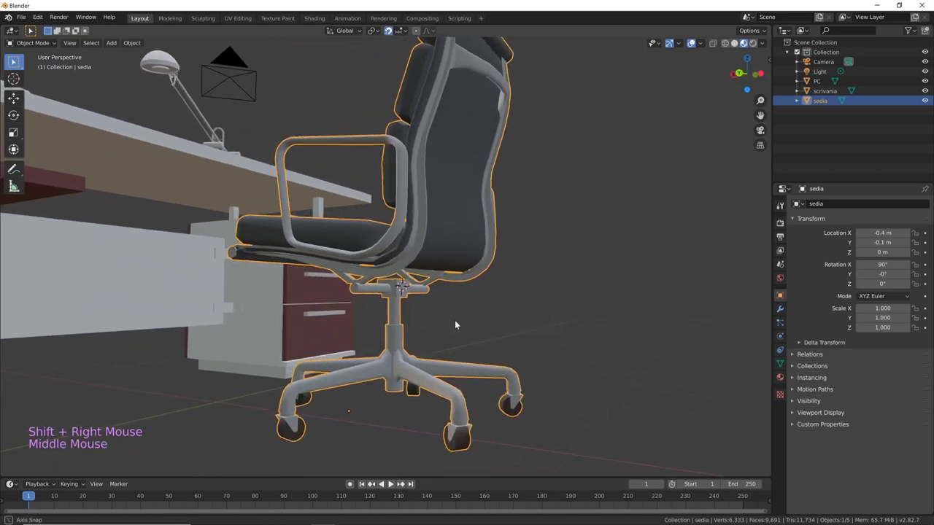
middle_click(466, 321)
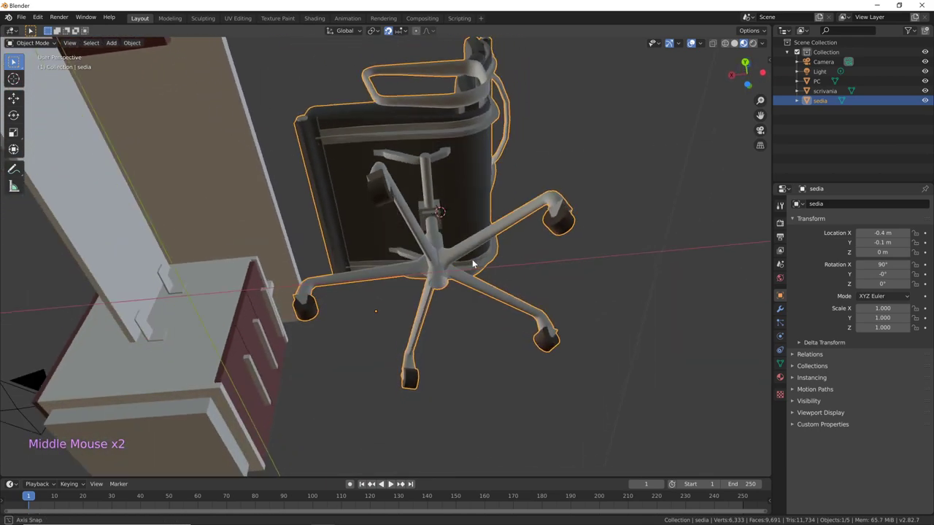
middle_click(441, 272)
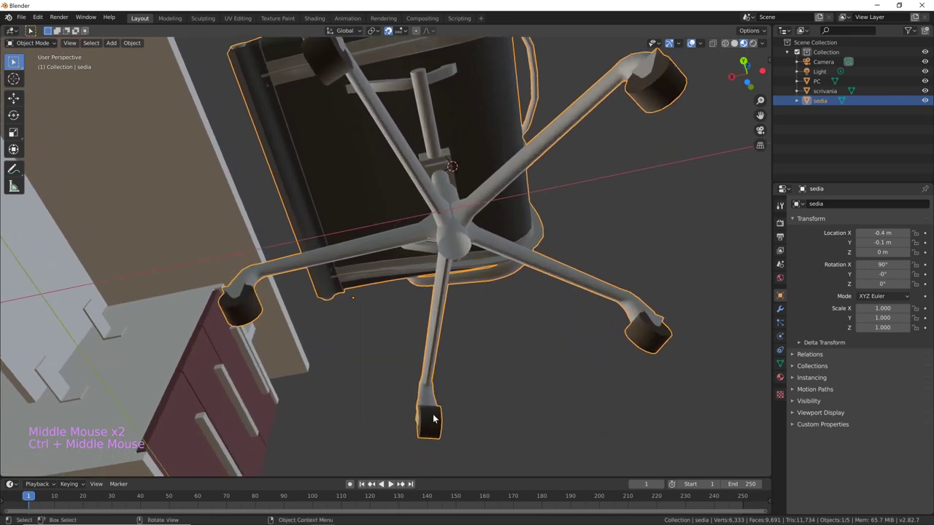
right_click(432, 435)
middle_click(513, 363)
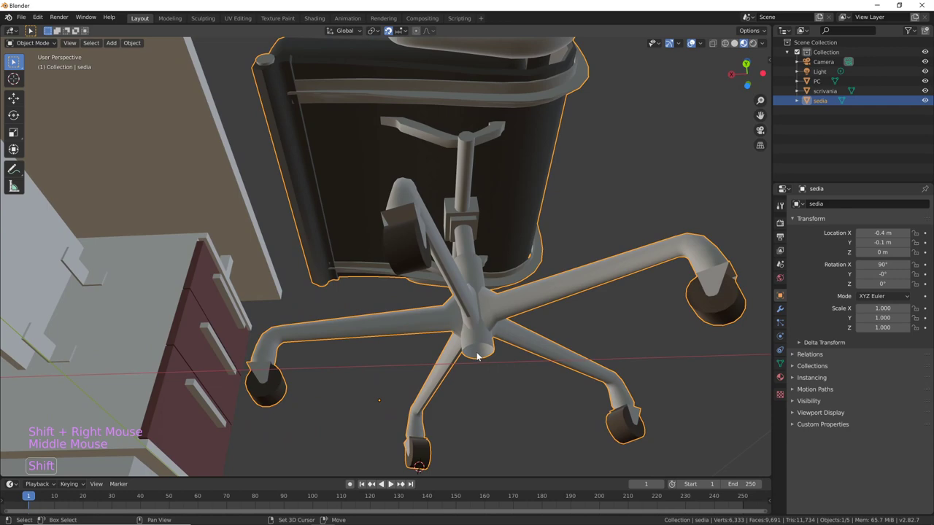
right_click(482, 354)
middle_click(511, 366)
middle_click(342, 372)
middle_click(361, 383)
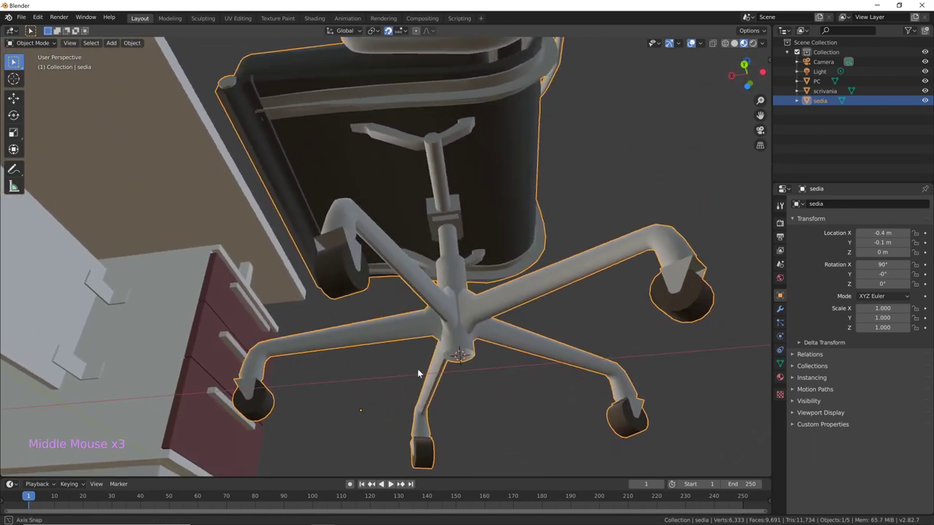
middle_click(516, 365)
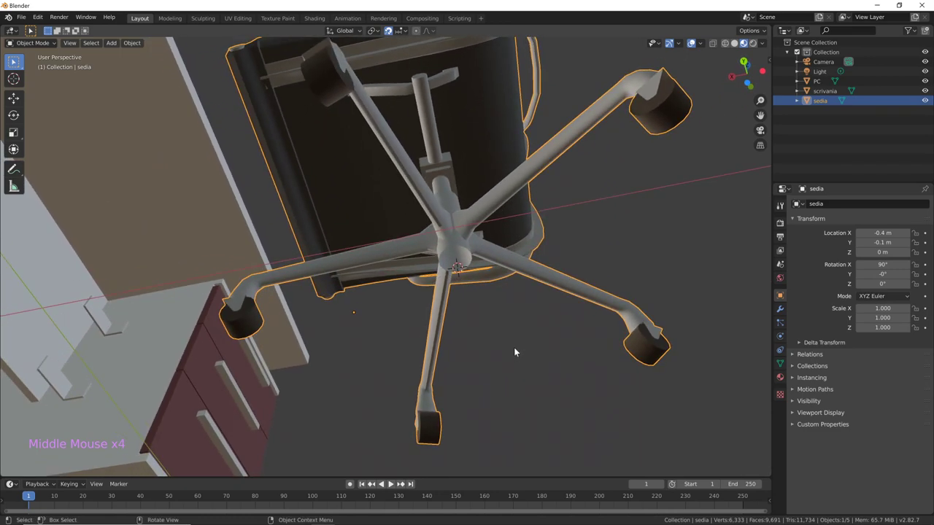
In Edit Mode snap the 3D cursor to the base-centre vertex with Shift+S, then return to Object Mode
key(Tab)
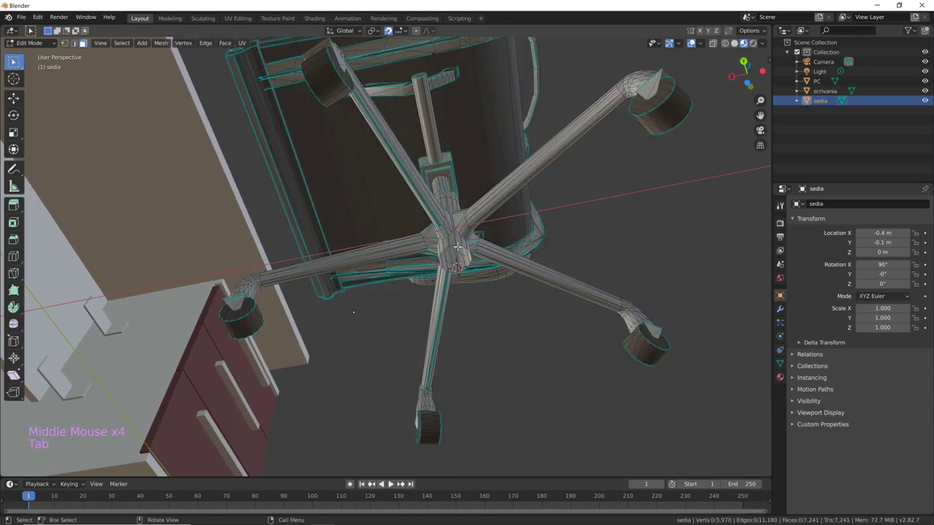
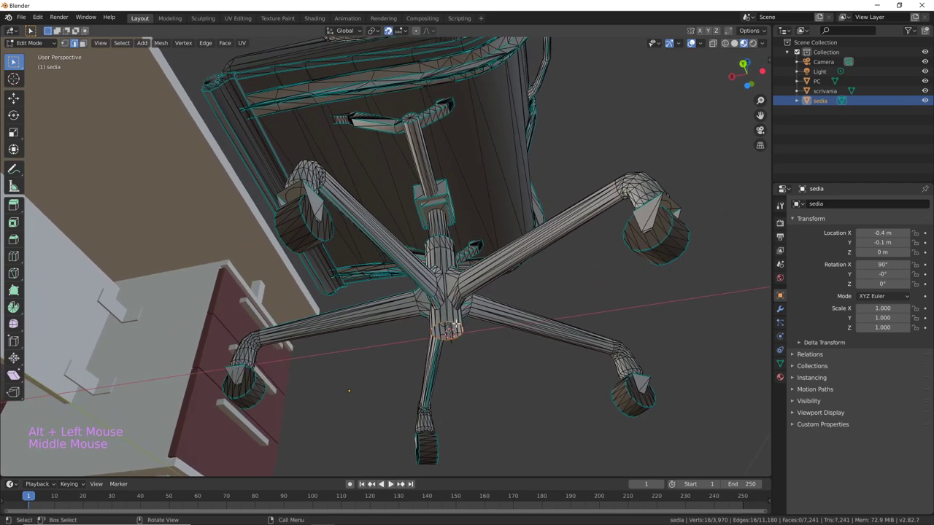
key(shift+s)
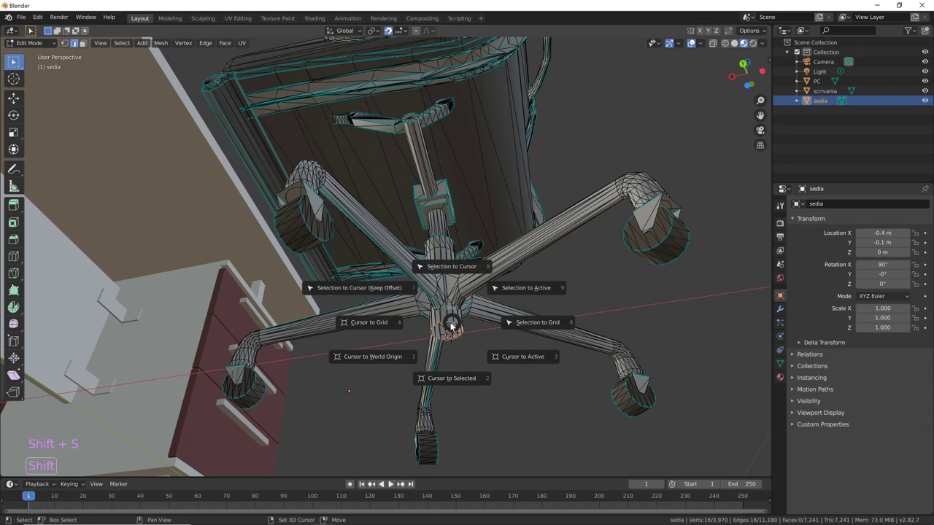
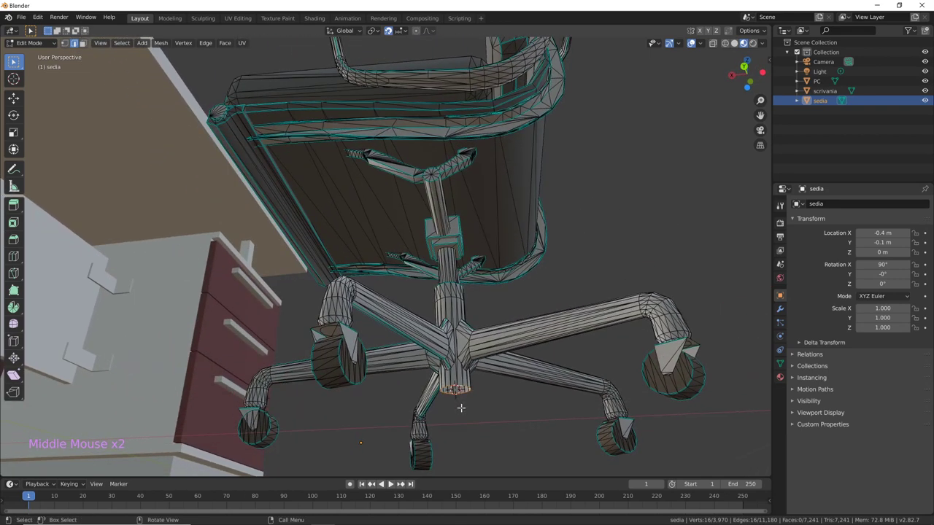
key(Tab)
middle_click(516, 363)
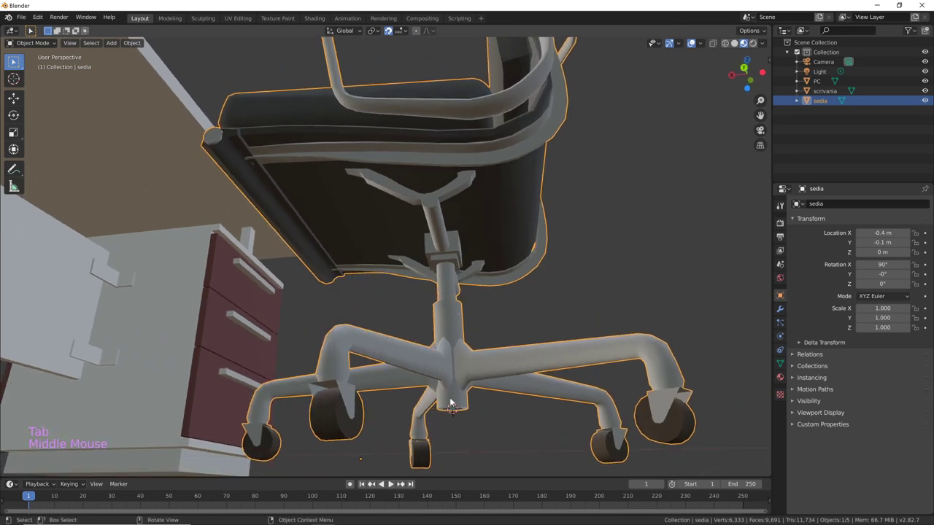
Set the sedia chair's origin to the 3D cursor under its wheelbase so Z sits near zero
right_click(455, 400)
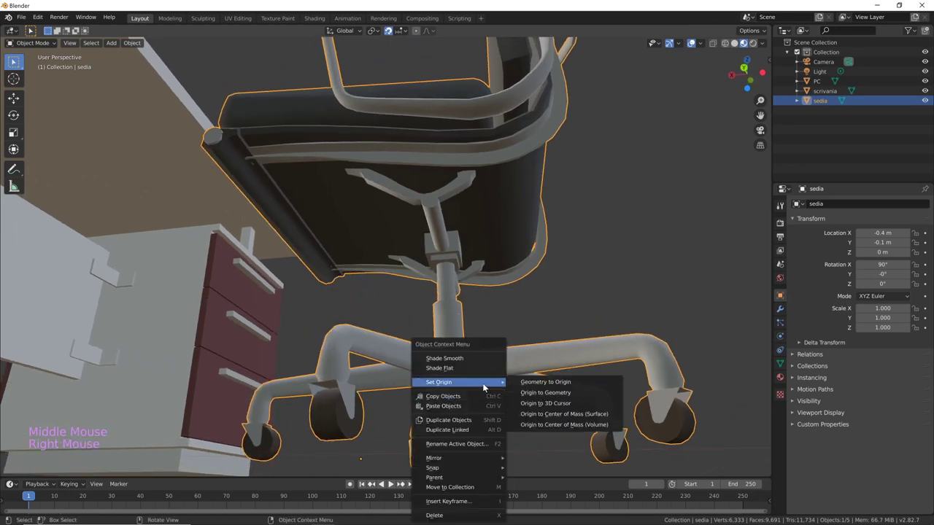
middle_click(602, 297)
middle_click(637, 304)
middle_click(543, 342)
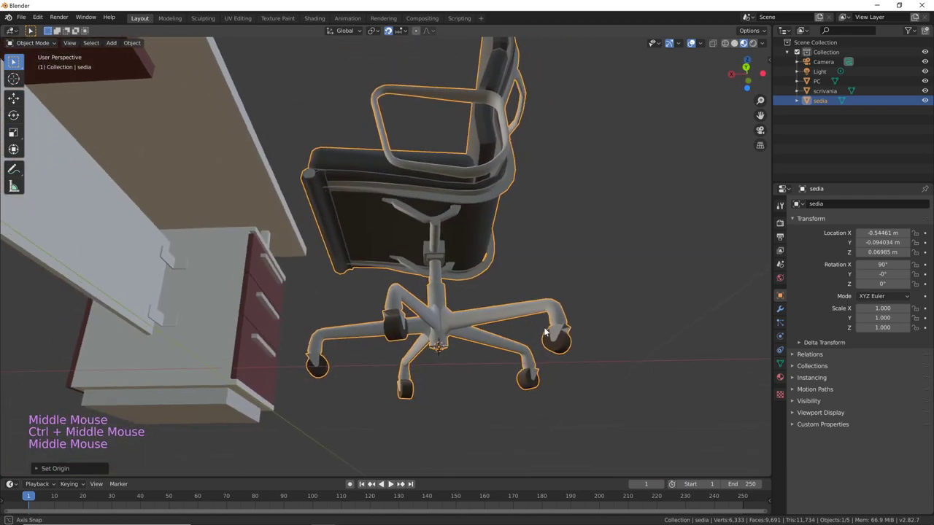
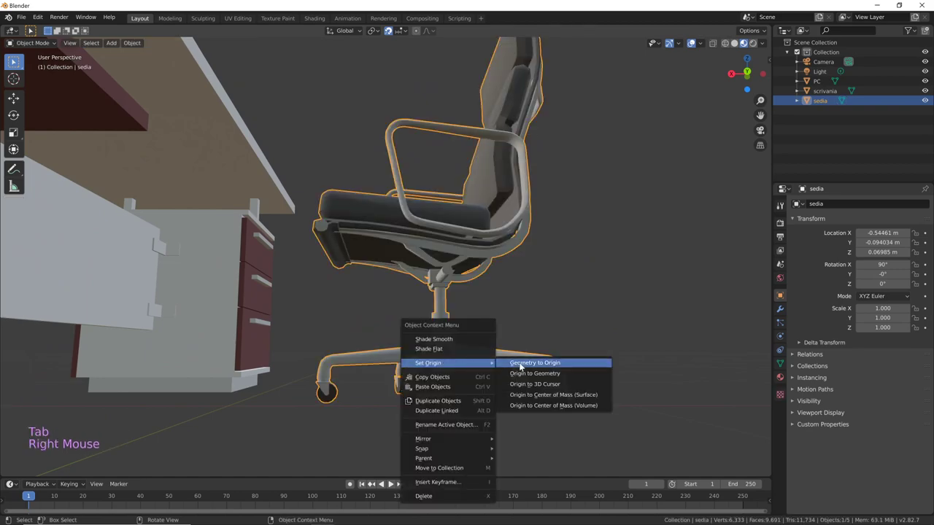
middle_click(602, 312)
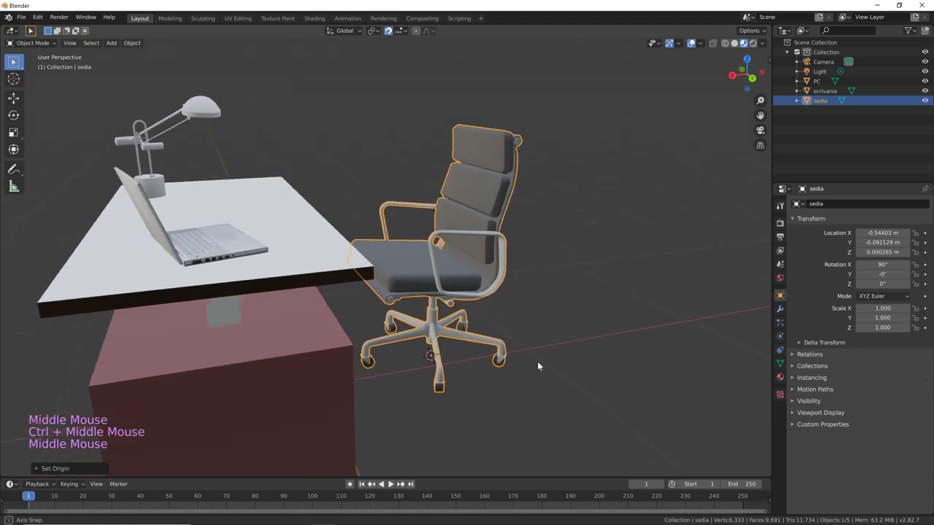
Rotate the chair about -2.7° around Z, then pick the desk "scrivania"
key(g)
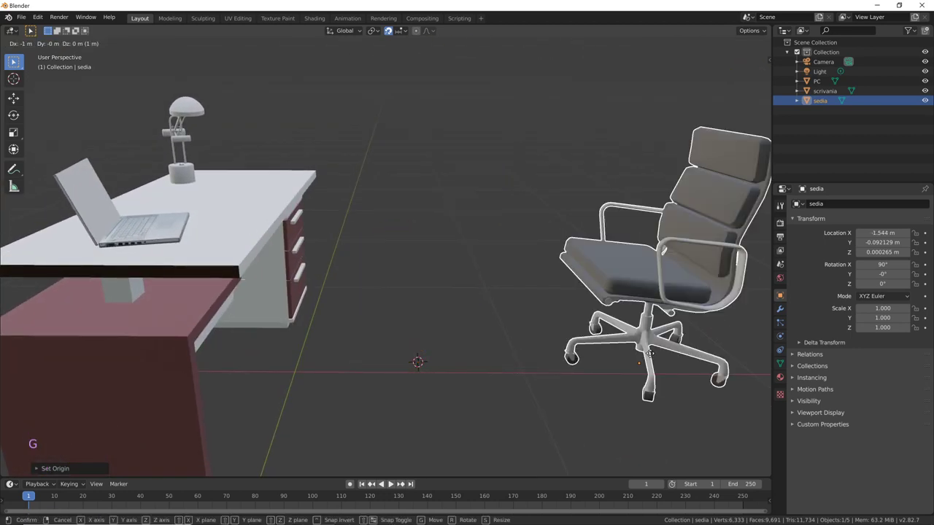
key(r)
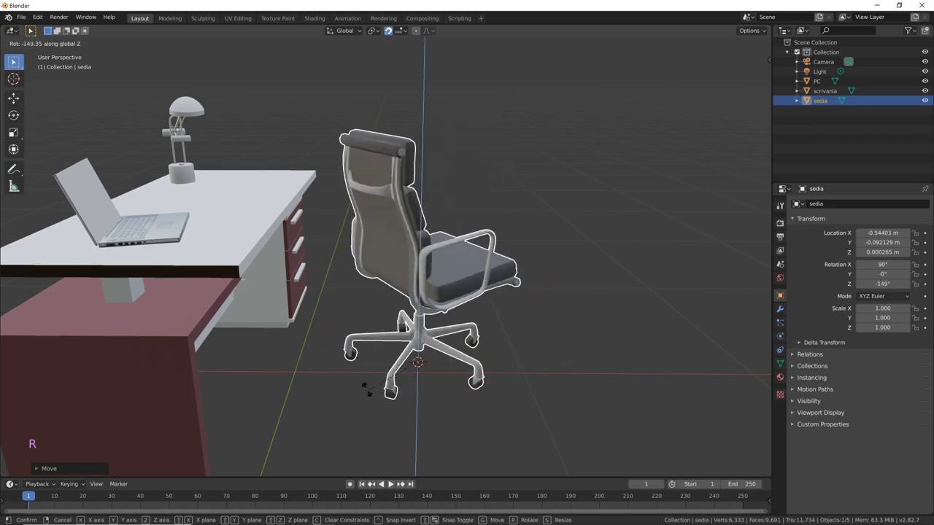
middle_click(610, 326)
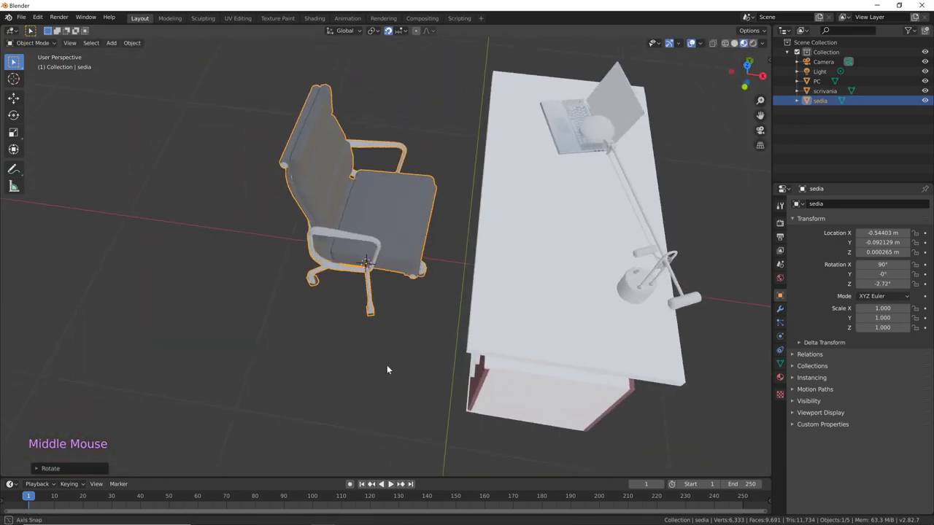
middle_click(528, 271)
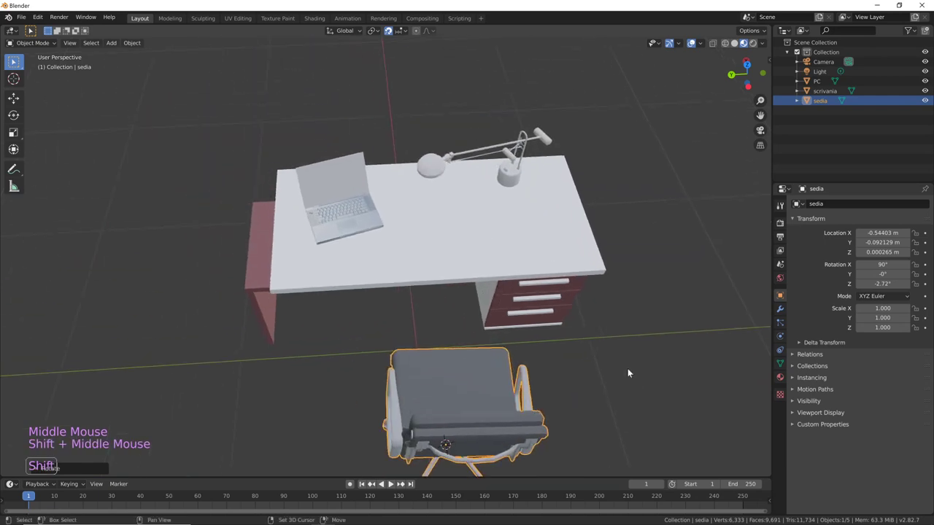
middle_click(595, 328)
click(531, 259)
Start moving the desk and orbit around it to check the layout
key(g)
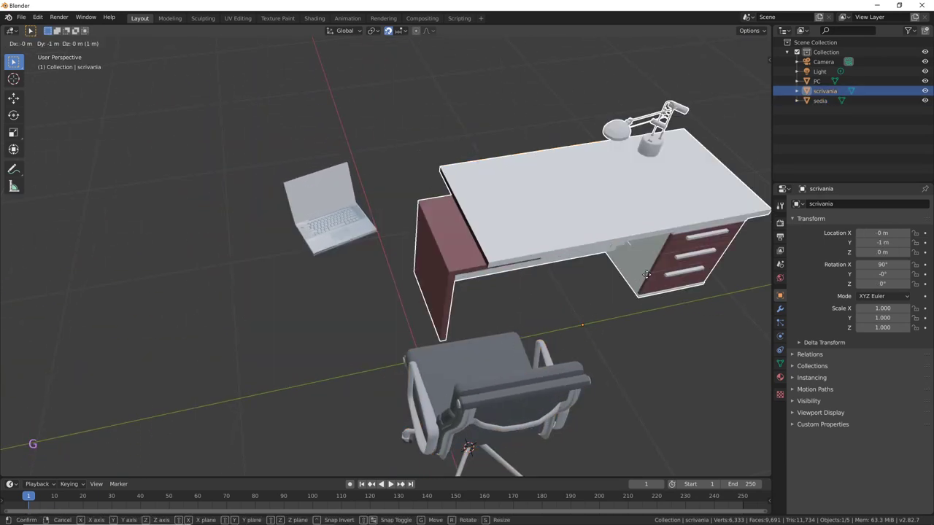
middle_click(492, 337)
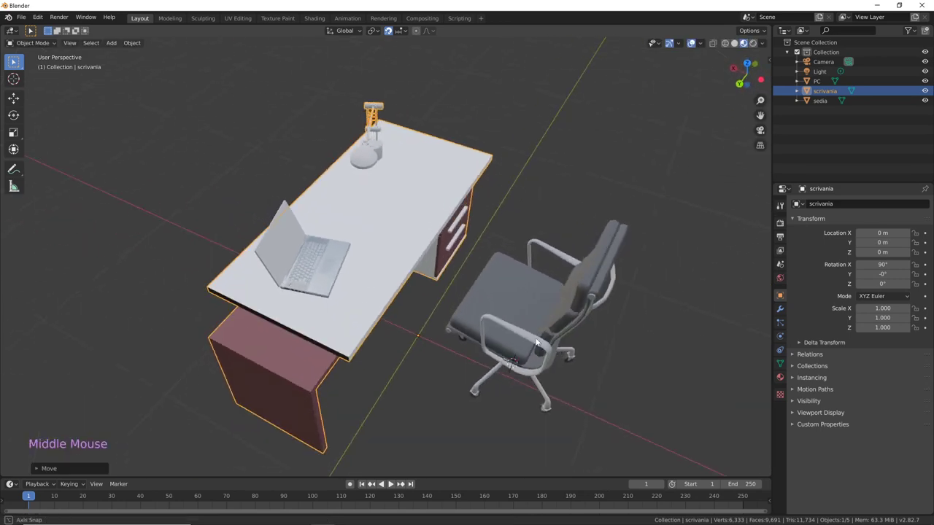
middle_click(528, 312)
middle_click(495, 328)
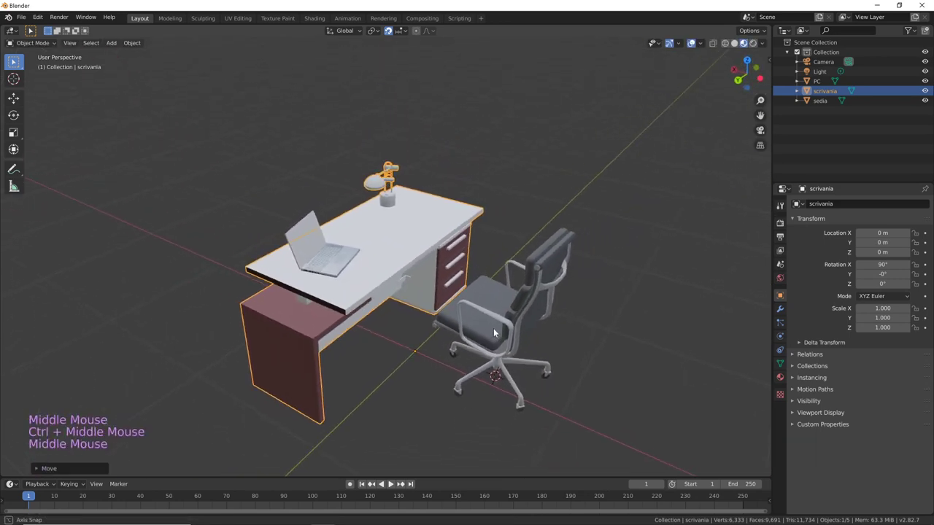
middle_click(523, 325)
middle_click(506, 323)
middle_click(523, 327)
From top view, rotate the laptop "PC" -61.3° around Z toward the chair
click(357, 242)
key(KP_7)
key(g)
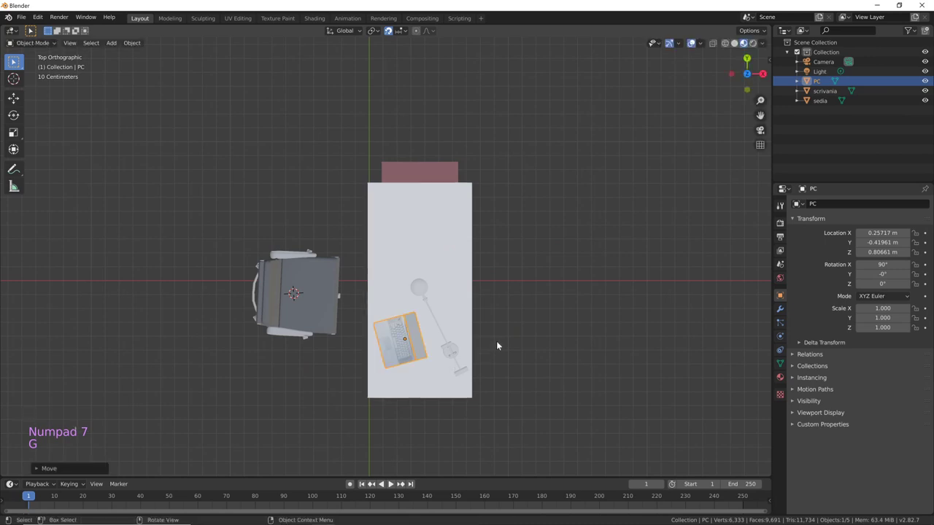
key(r)
middle_click(470, 410)
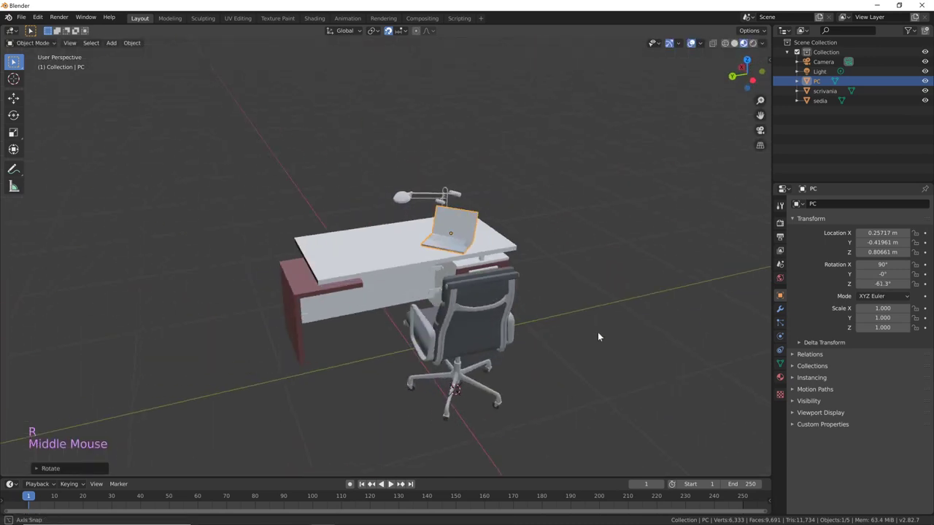
Nudge the laptop's position on the desk and leave it selected
click(398, 257)
key(g)
middle_click(519, 288)
middle_click(502, 293)
middle_click(598, 259)
click(415, 215)
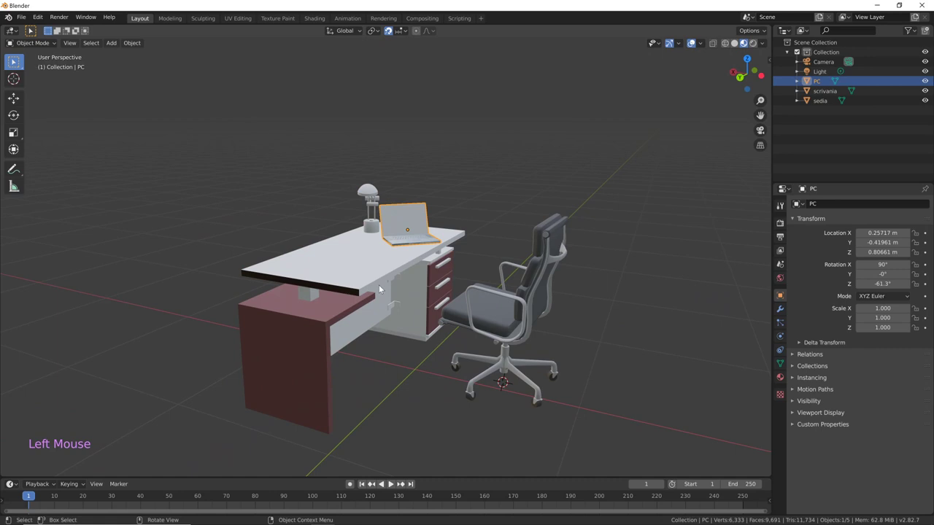
Try selecting desk, laptop and chair together, then clear the selection
click(381, 280)
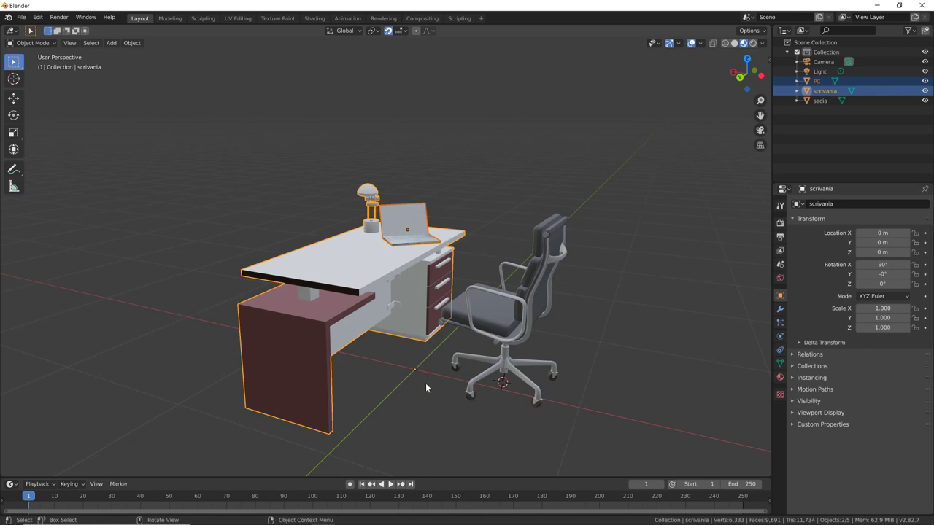
click(513, 314)
click(404, 222)
double_click(354, 283)
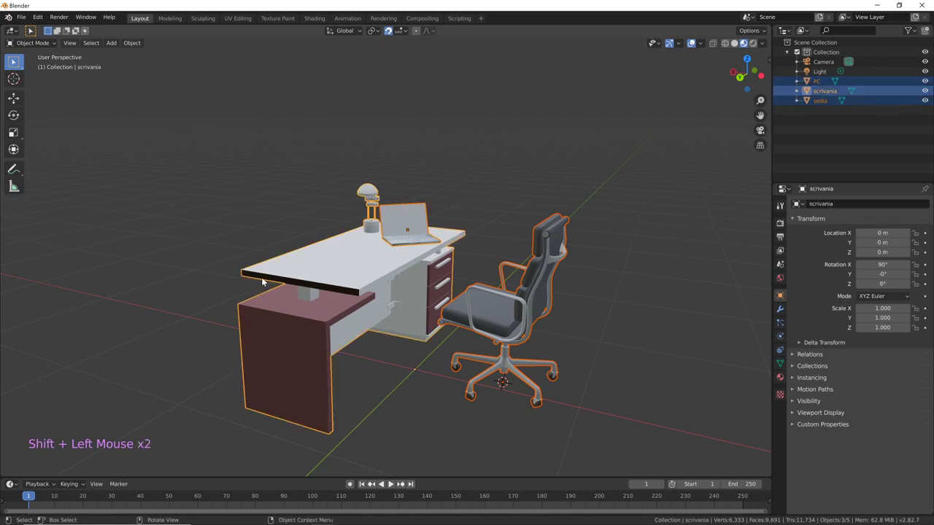
middle_click(294, 292)
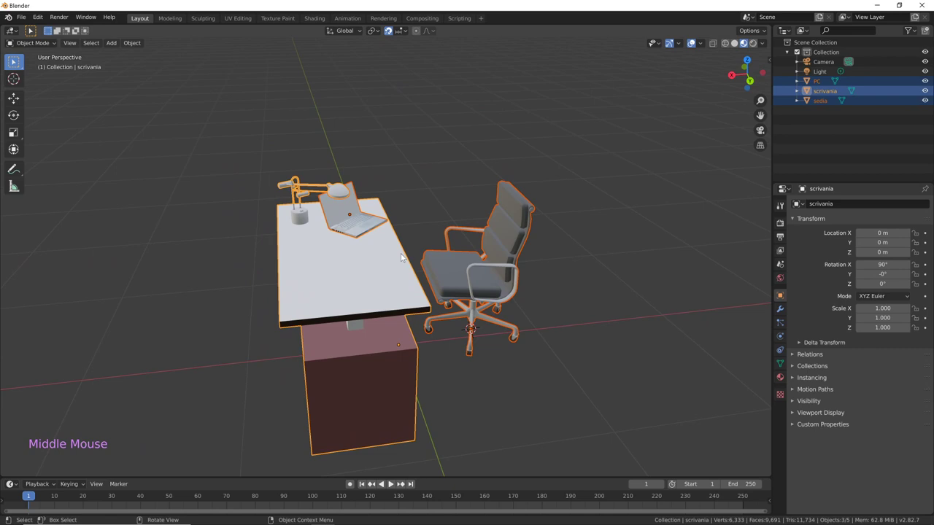
middle_click(447, 280)
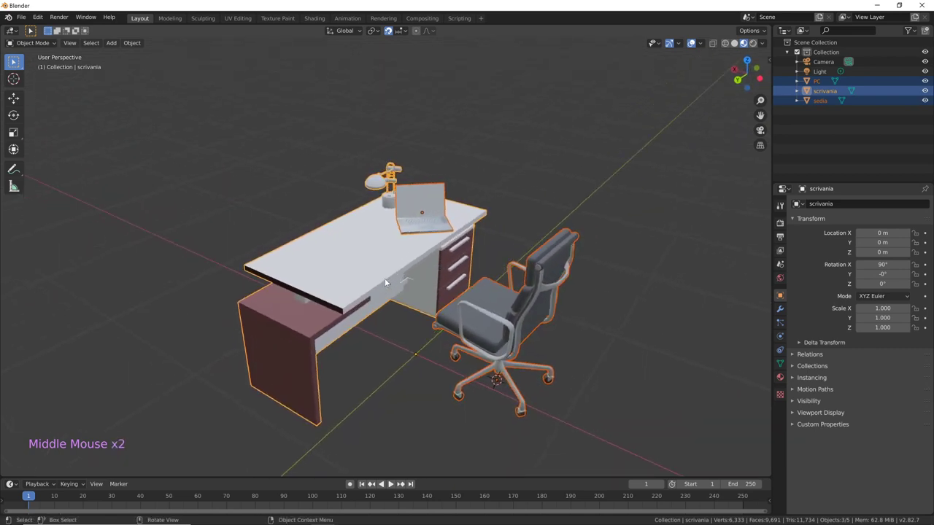
click(389, 369)
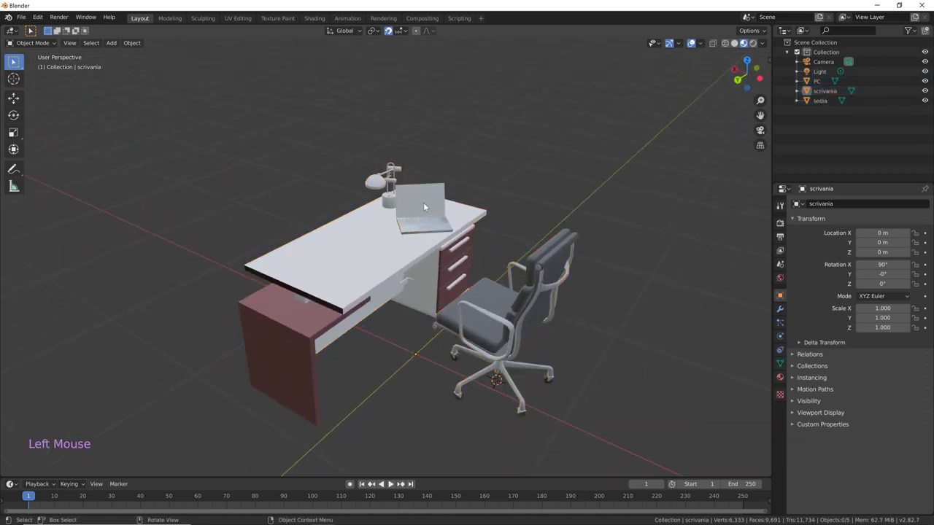
Select the laptop then the desk and parent PC to scrivania with Ctrl+P Object
click(430, 205)
click(368, 272)
middle_click(393, 340)
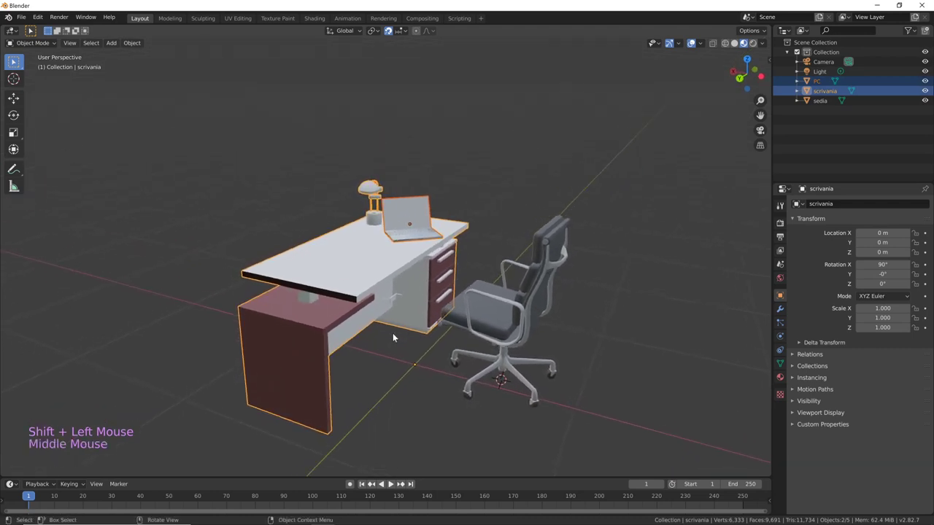
key(ctrl+p)
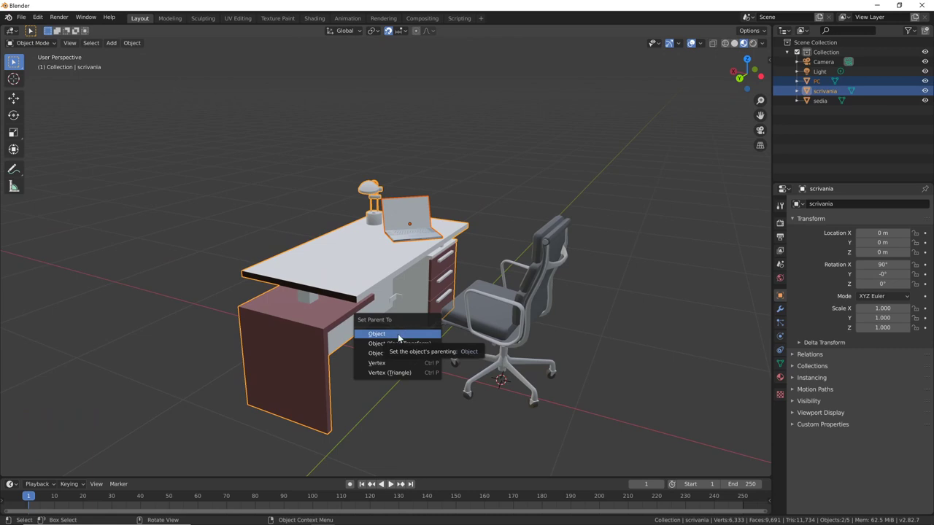
middle_click(431, 329)
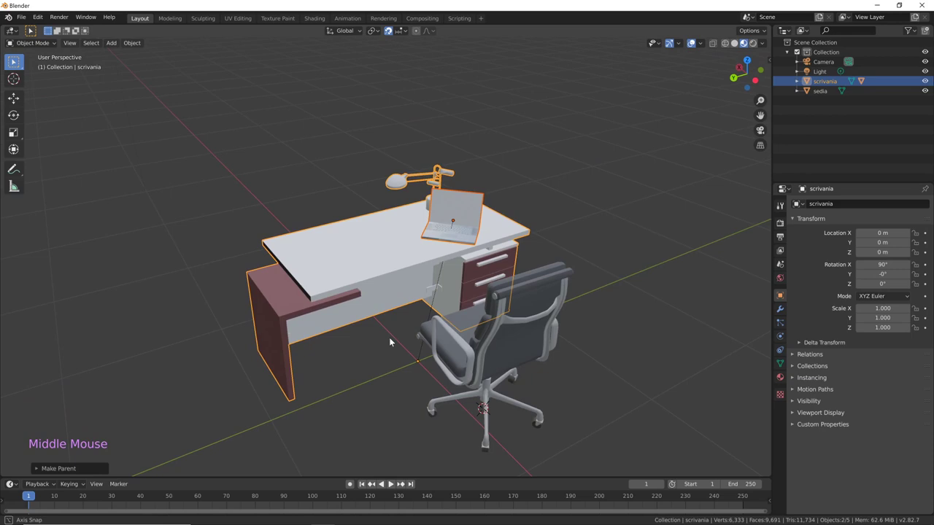
Check the result by selecting the laptop and then the desk
click(613, 244)
click(457, 233)
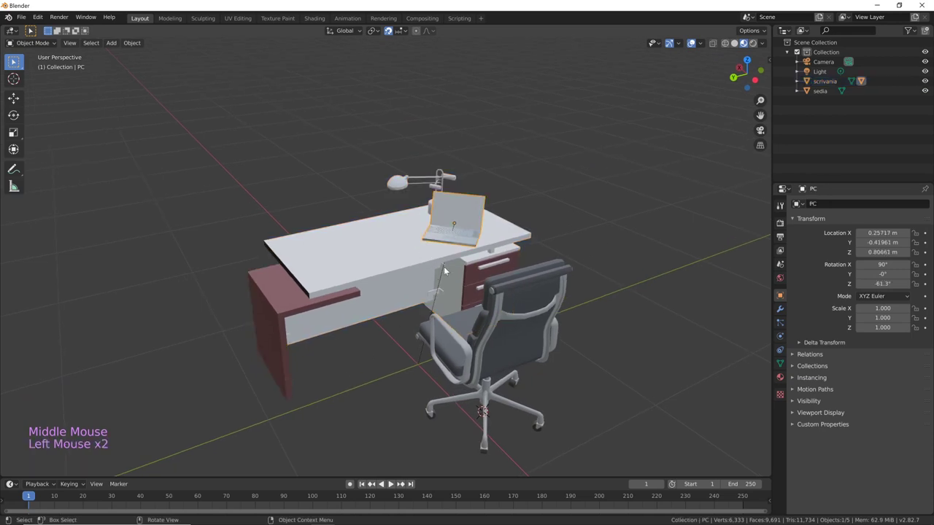
middle_click(450, 349)
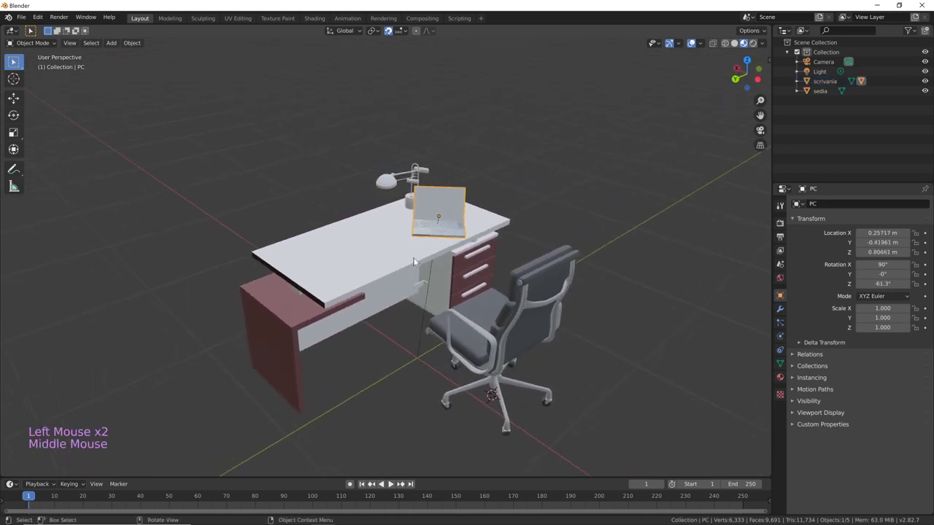
click(395, 265)
middle_click(574, 283)
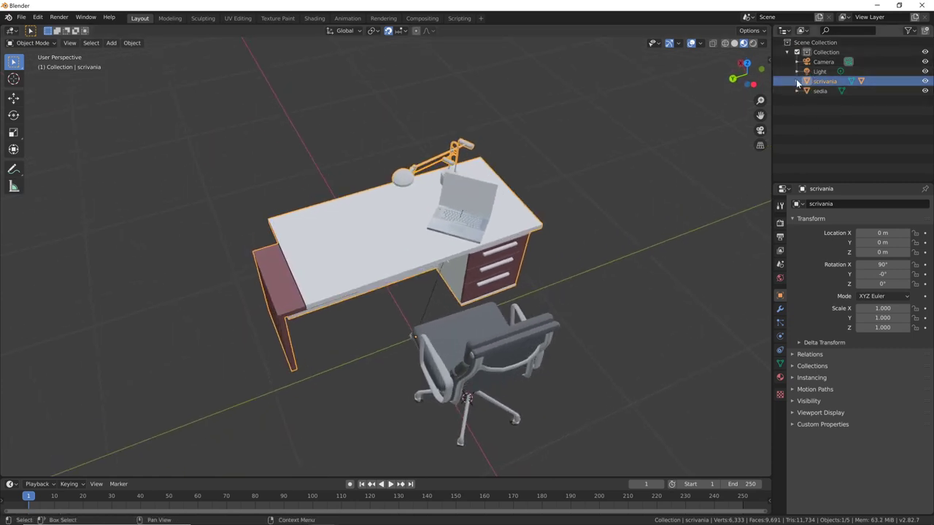
Expand the desk in the Outliner to see PC nested under it, then collapse it
click(798, 85)
click(802, 84)
click(800, 84)
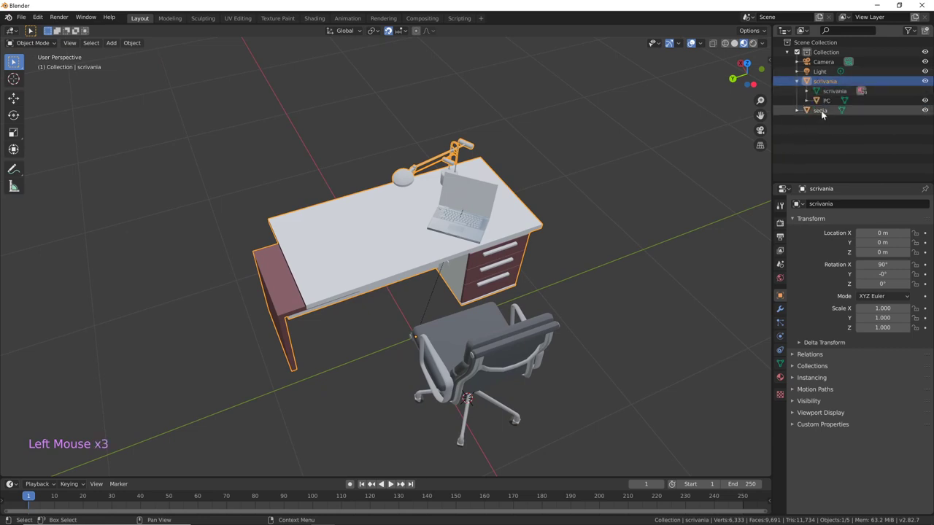
click(800, 83)
middle_click(532, 323)
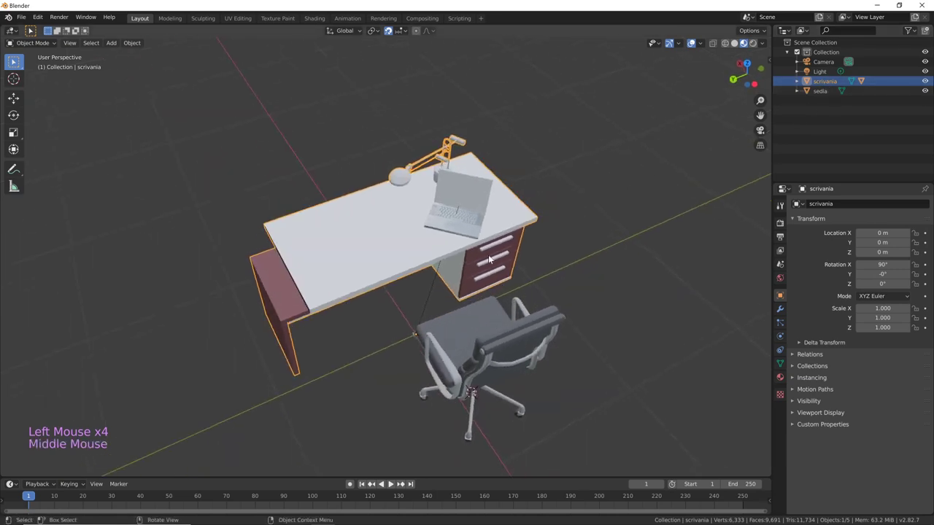
From top view, move the laptop to X 0.46 m, Y -0.12 m nearer the lamp
key(g)
middle_click(458, 281)
click(329, 283)
middle_click(347, 339)
key(KP_7)
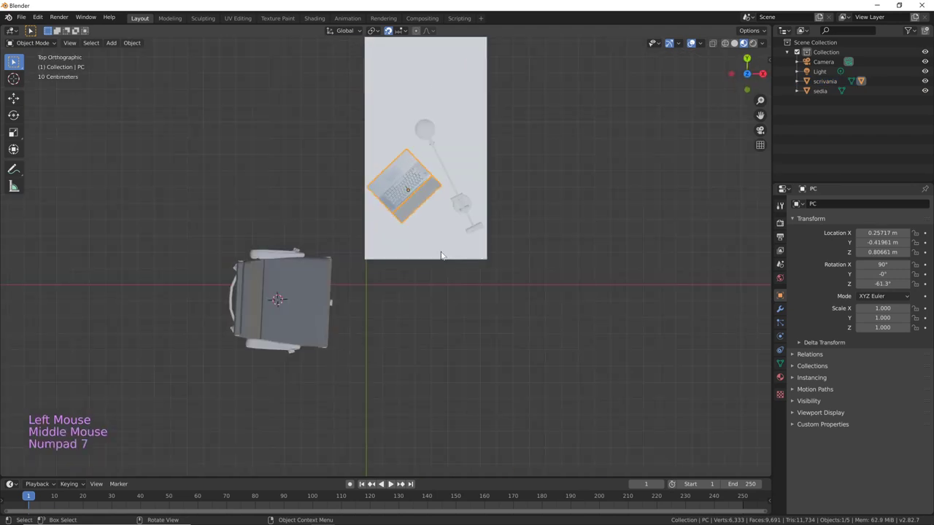
key(g)
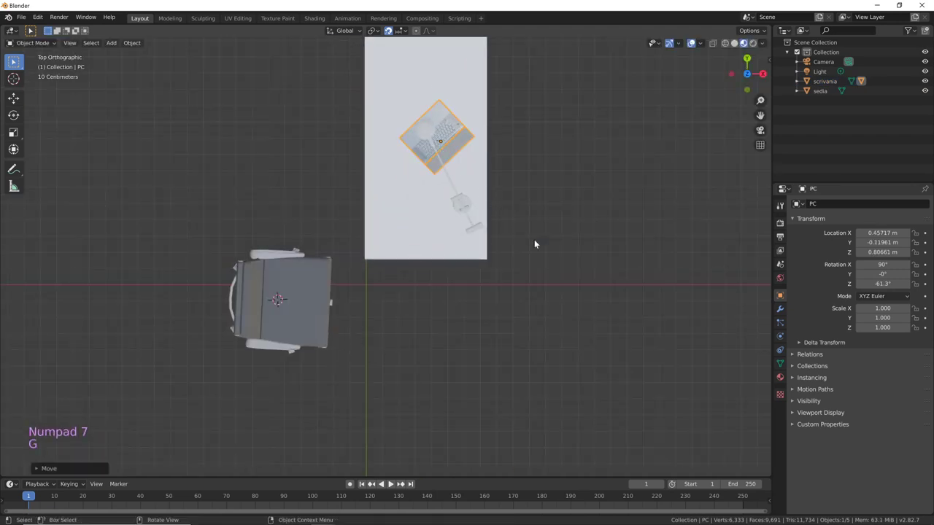
key(r)
middle_click(487, 318)
Select the desk and begin adjusting its placement at the origin
click(368, 290)
key(g)
middle_click(549, 315)
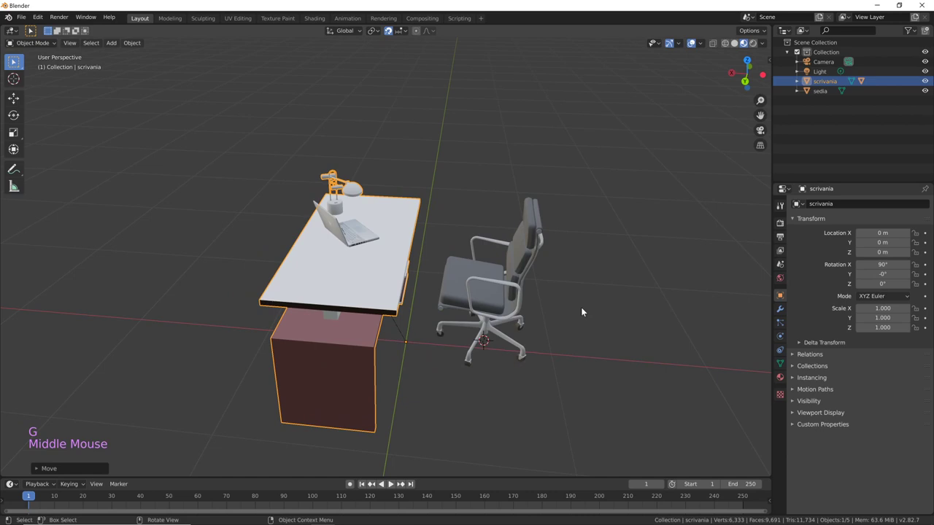
Rotate the desk around Z and re-seat the laptop on it at 24°
key(r)
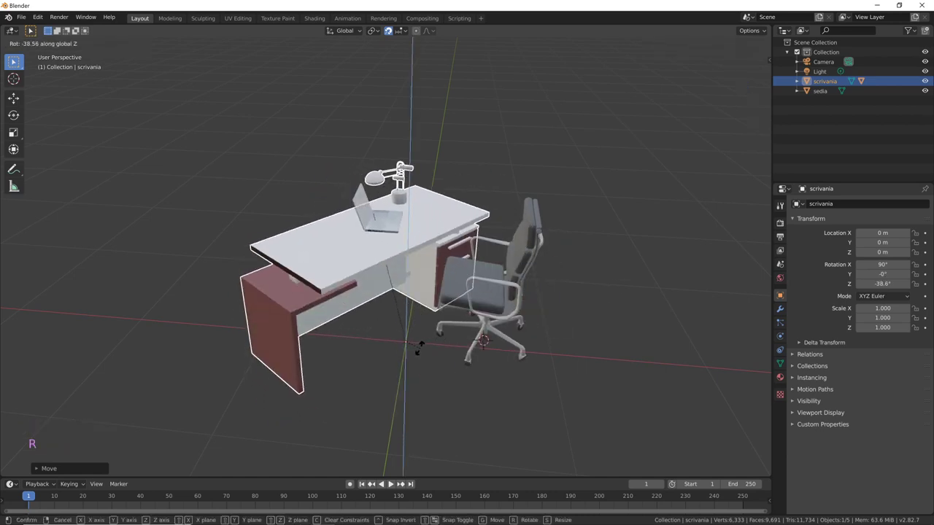
middle_click(577, 299)
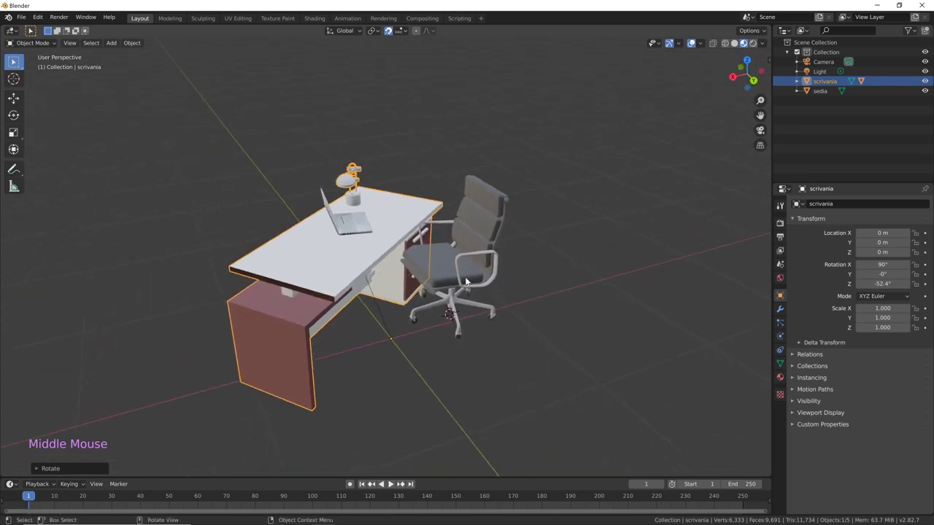
click(458, 280)
click(360, 223)
middle_click(582, 310)
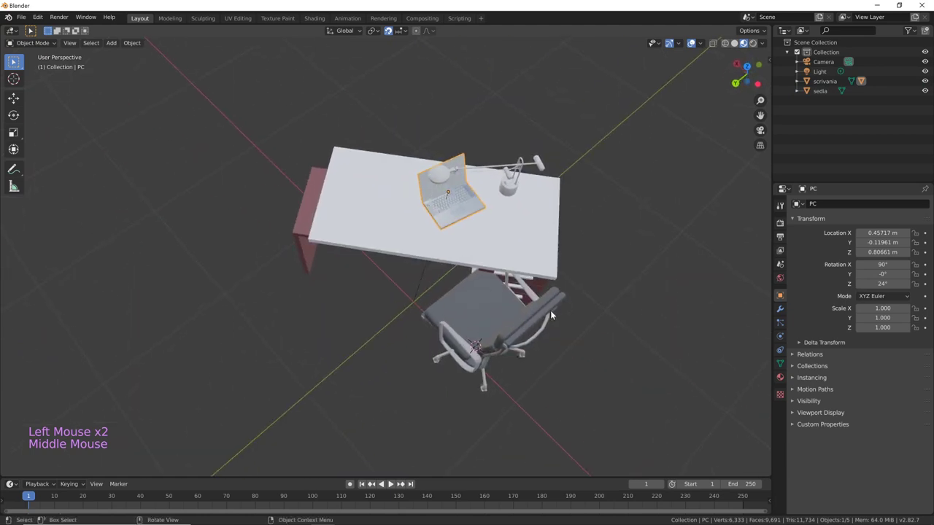
key(g)
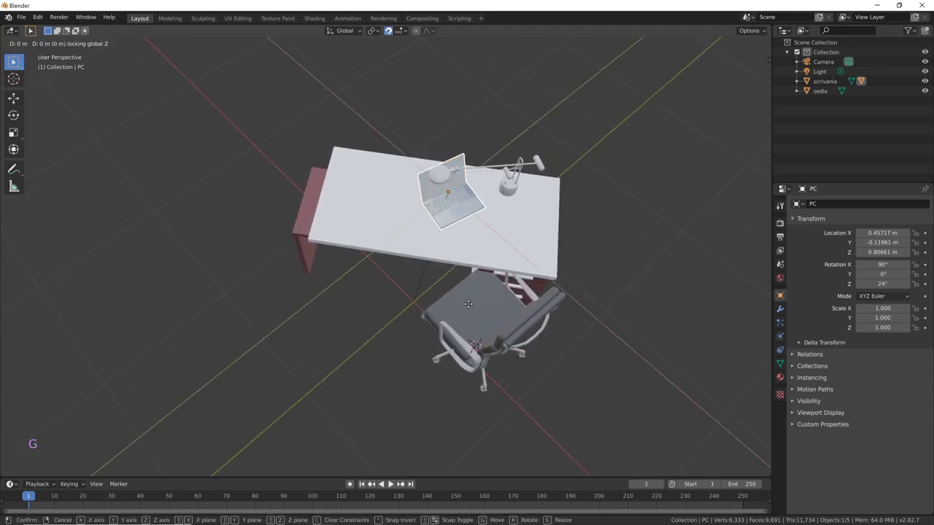
middle_click(592, 330)
middle_click(577, 335)
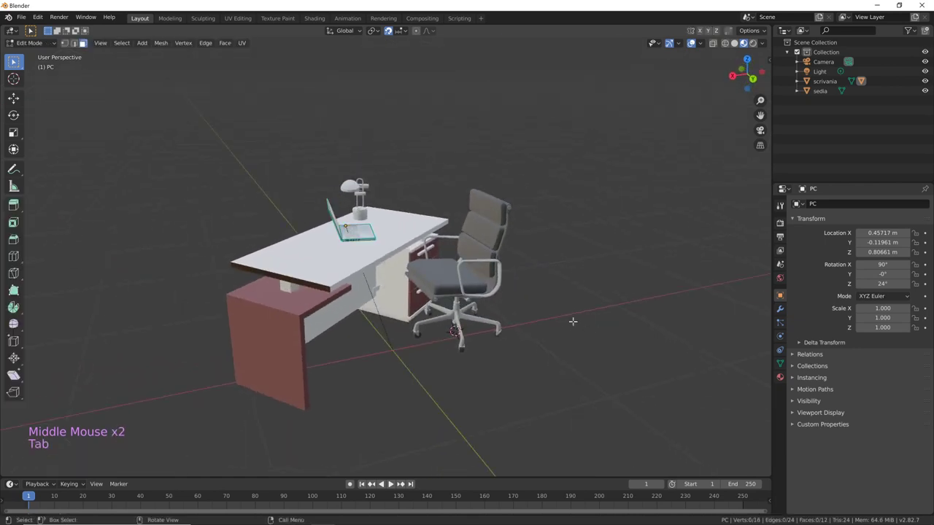
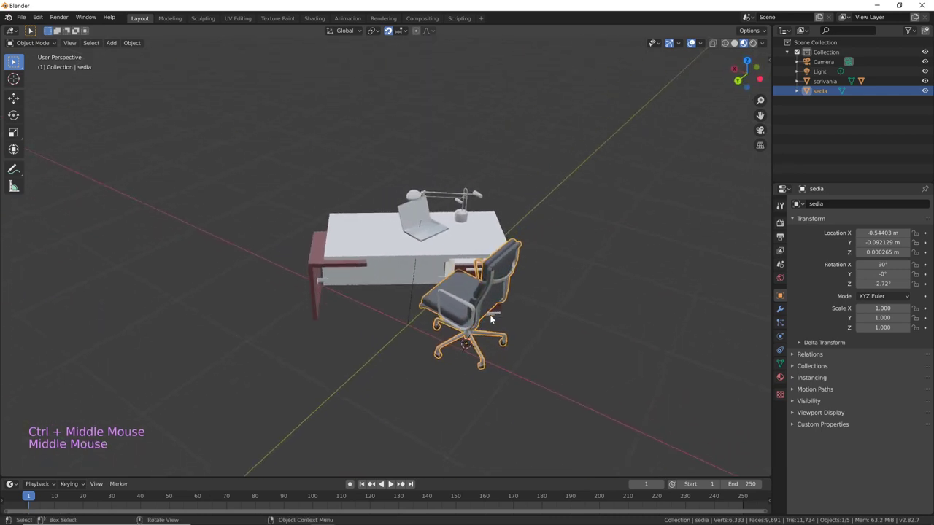
Move the chair "sedia" to X -0.48 m, Y 0.23 m beside the desk, then bring up Add
middle_click(561, 316)
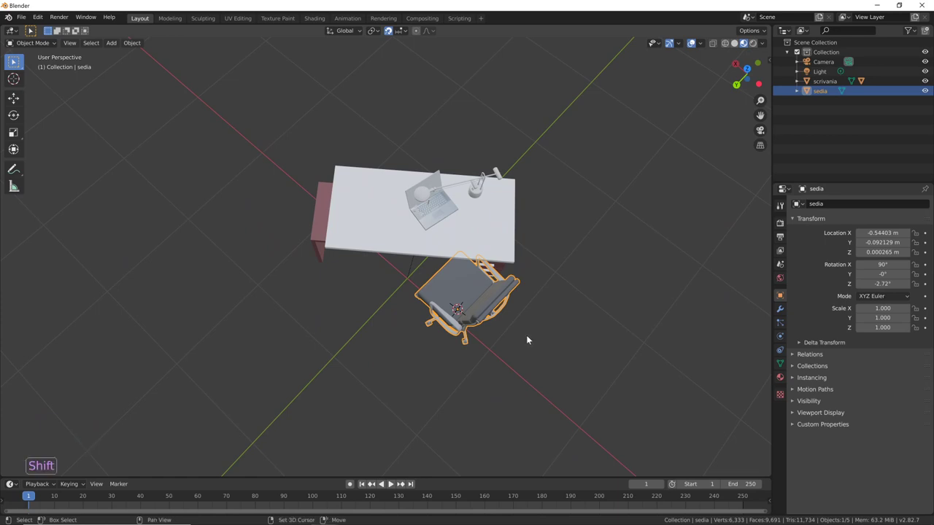
key(shift+Tab)
key(KP_7)
key(g)
middle_click(557, 380)
middle_click(576, 351)
middle_click(583, 337)
key(shift+a)
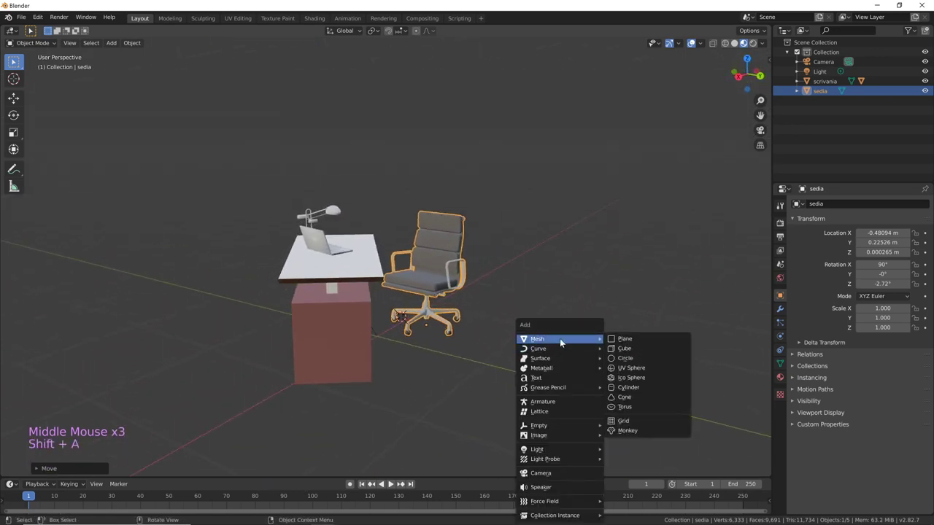
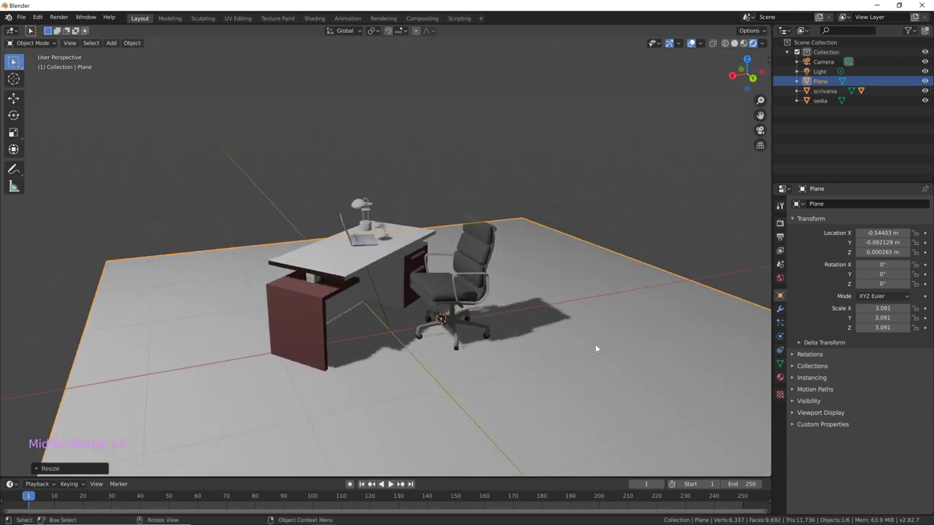
With the floor plane scaled to 3.09, switch viewport shading to Rendered to see shadows
middle_click(518, 351)
middle_click(541, 336)
middle_click(508, 341)
middle_click(636, 275)
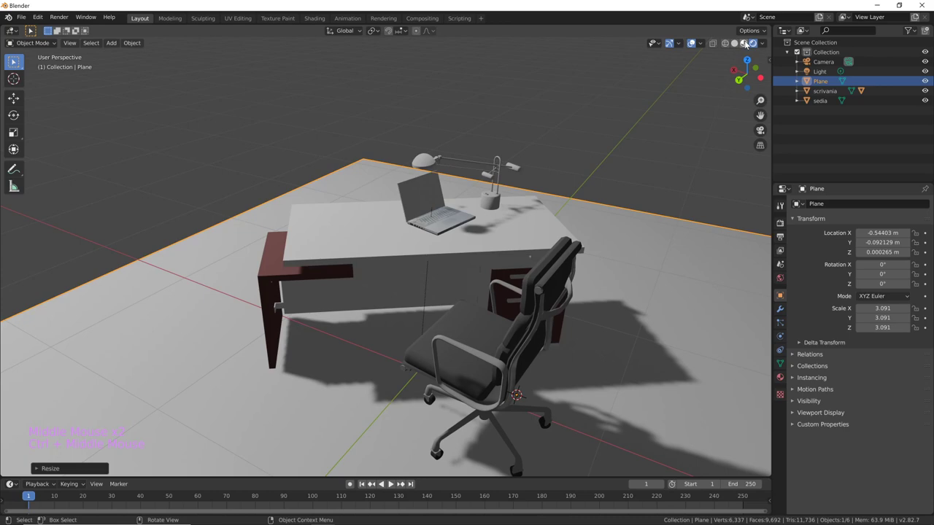
click(749, 43)
middle_click(520, 316)
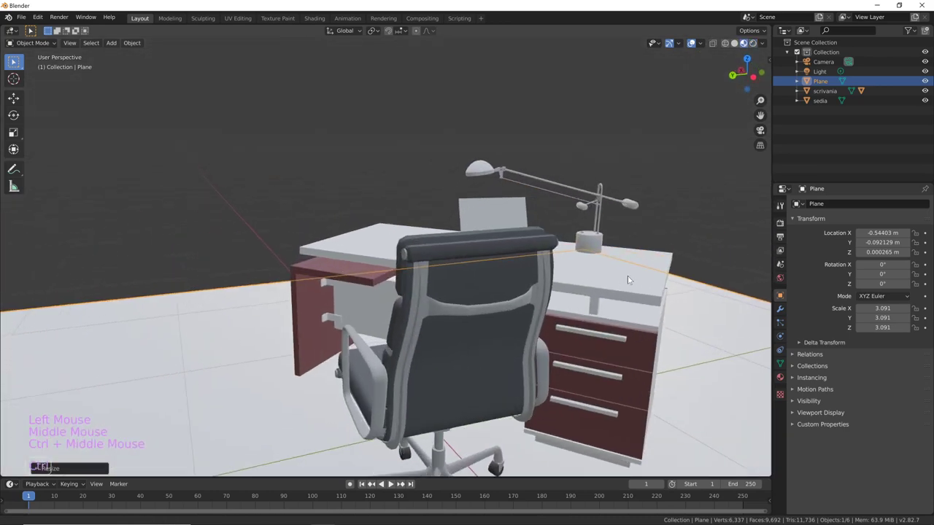
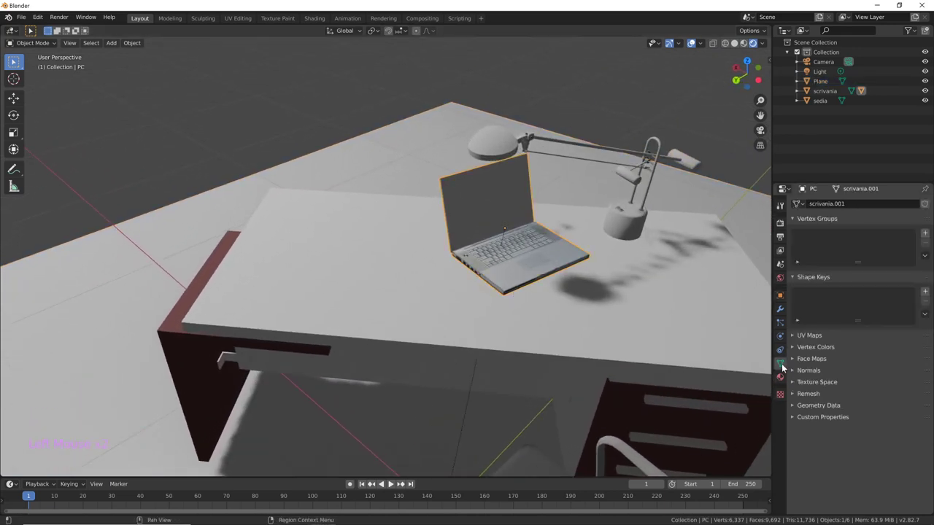
In Object Data geometry settings, clear custom split normals on the desk "scrivania"
click(786, 366)
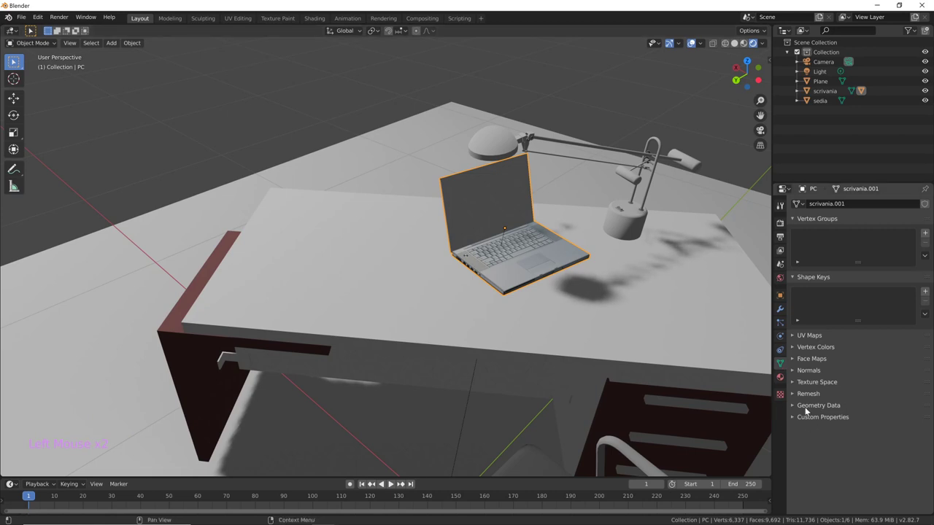
click(840, 403)
click(842, 442)
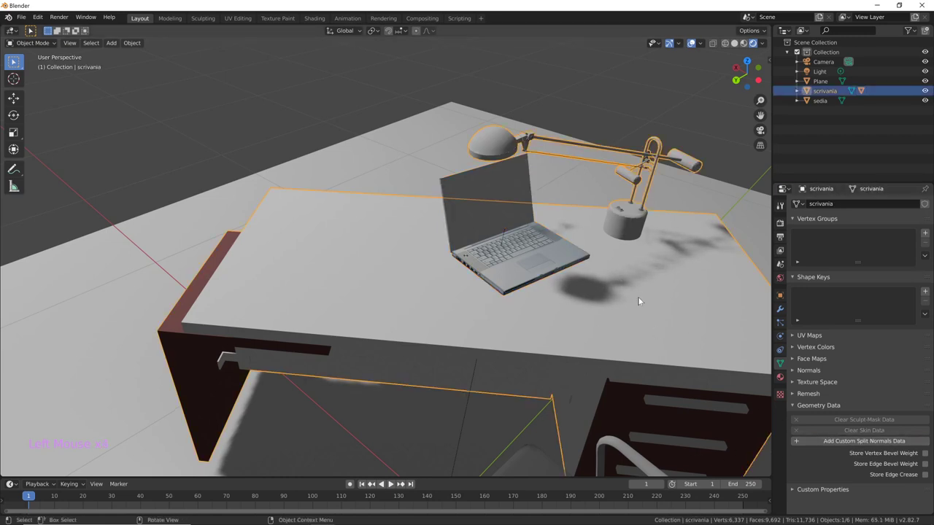
click(563, 351)
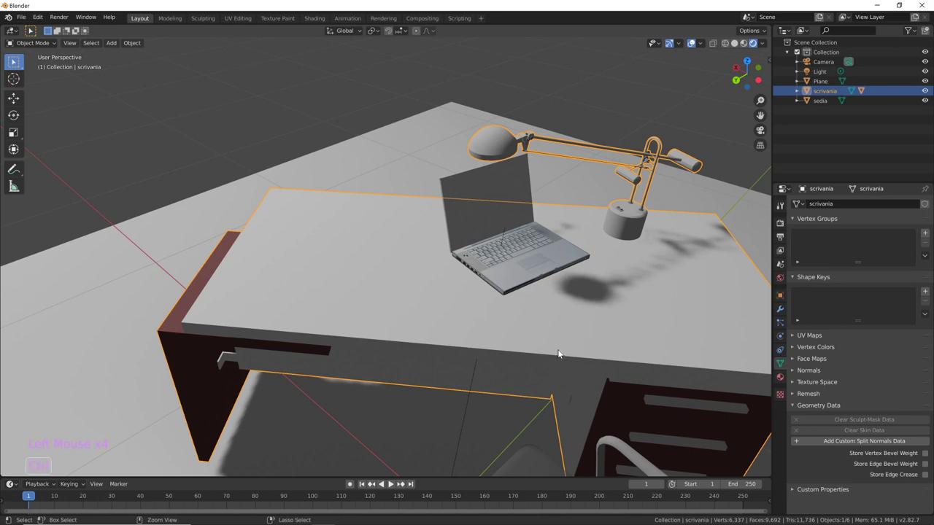
key(ctrl+z)
middle_click(595, 275)
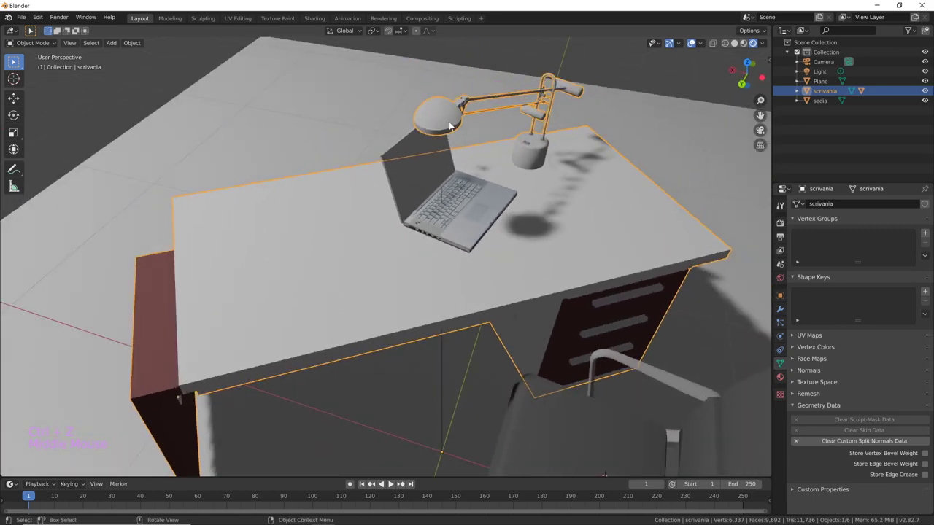
middle_click(603, 209)
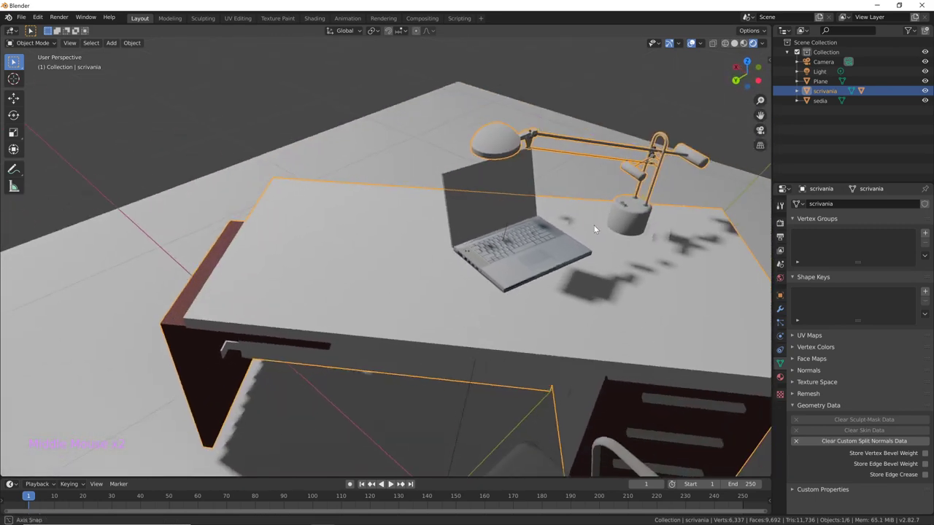
middle_click(603, 229)
middle_click(528, 184)
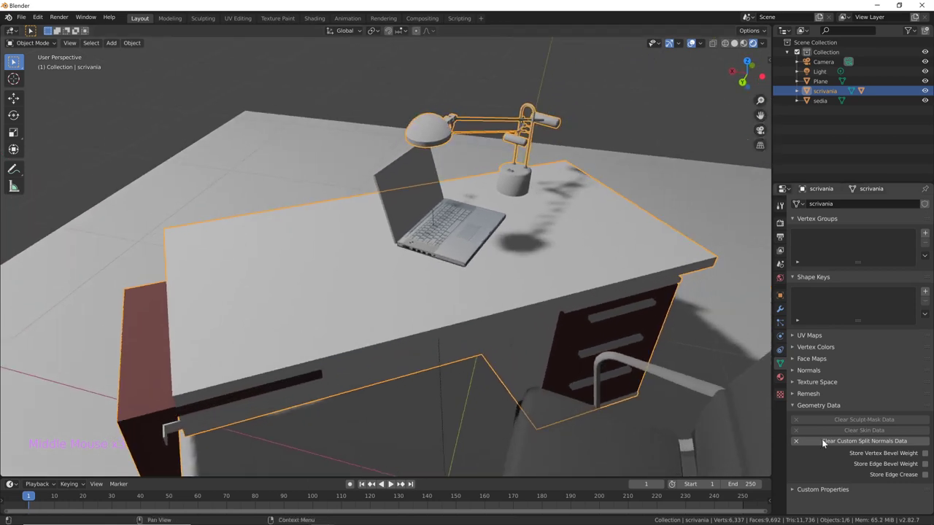
click(847, 442)
Clear custom split normals on the chair "sedia" and inspect its shading
middle_click(614, 388)
click(600, 362)
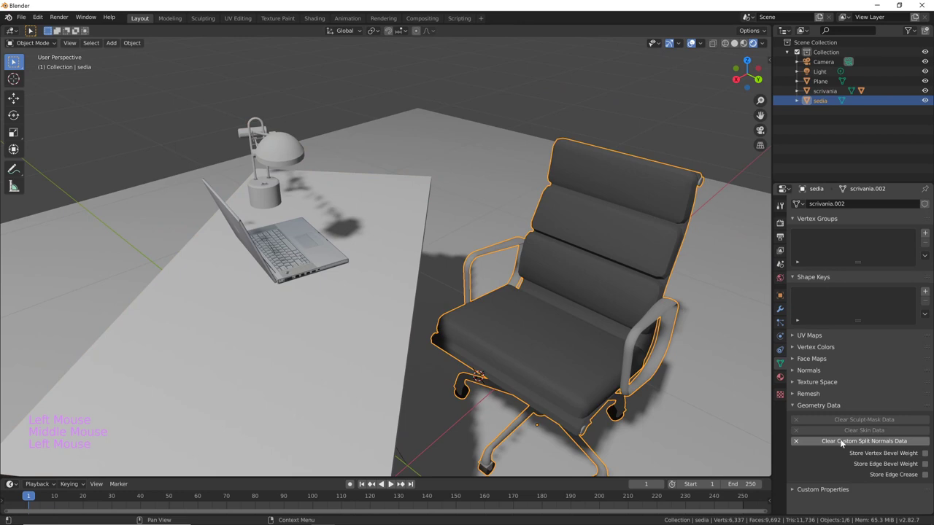
click(775, 419)
middle_click(672, 391)
middle_click(660, 378)
middle_click(534, 388)
middle_click(516, 395)
middle_click(466, 415)
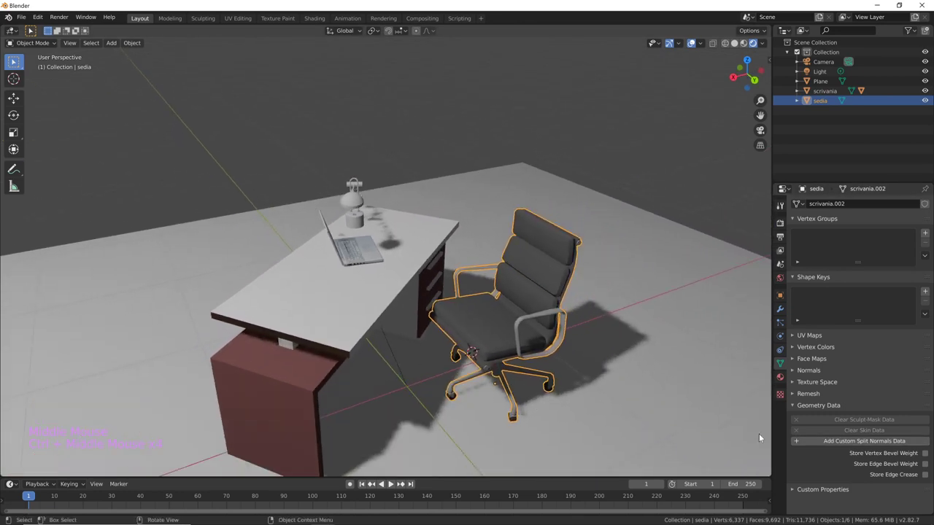
Set Eevee cascade shadow size to 2048px with cube size 1024px and check the shadows
middle_click(545, 399)
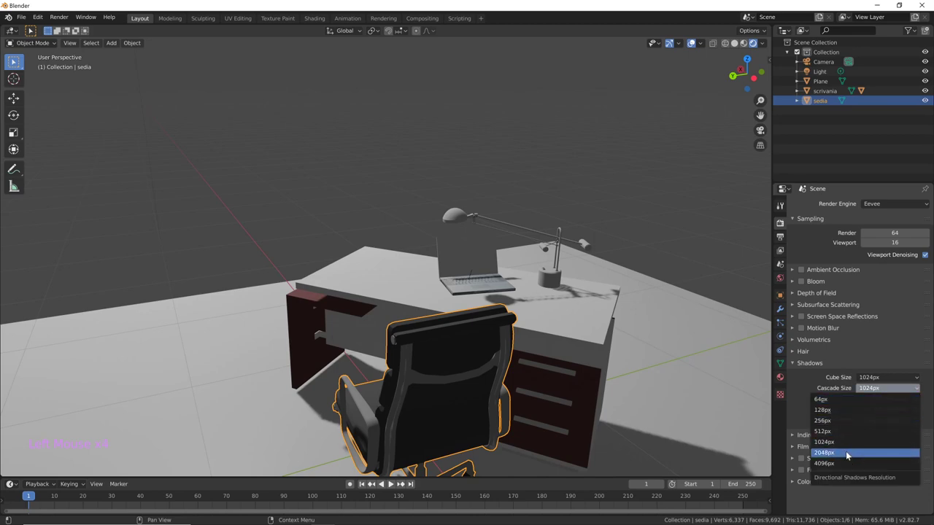
click(560, 398)
middle_click(561, 398)
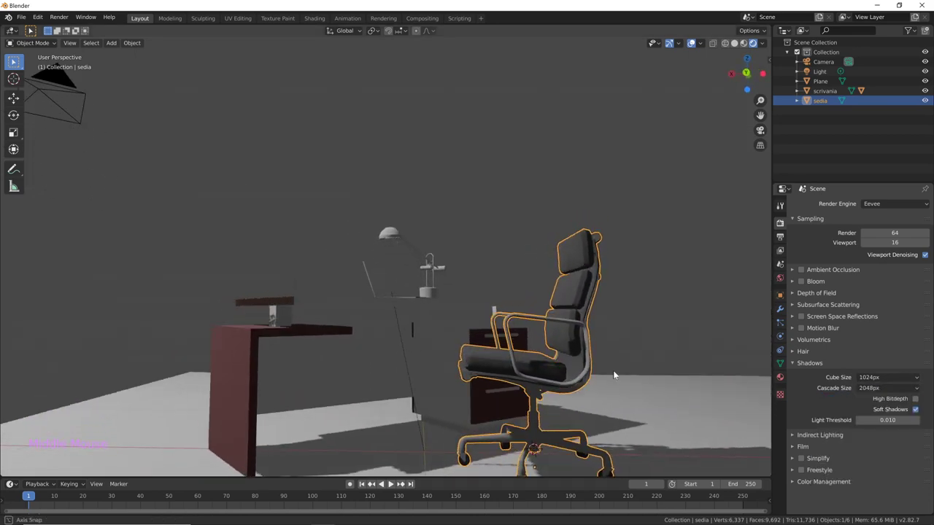
middle_click(622, 401)
middle_click(616, 340)
middle_click(648, 350)
Orbit around the desk and chair to inspect the sharper shadows
click(581, 345)
middle_click(581, 345)
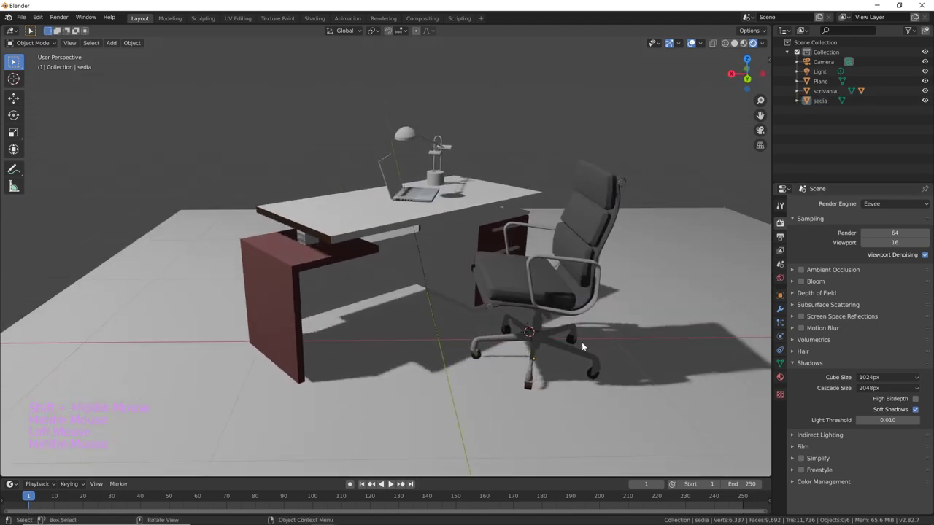
middle_click(520, 331)
middle_click(479, 356)
middle_click(552, 357)
click(529, 325)
middle_click(529, 326)
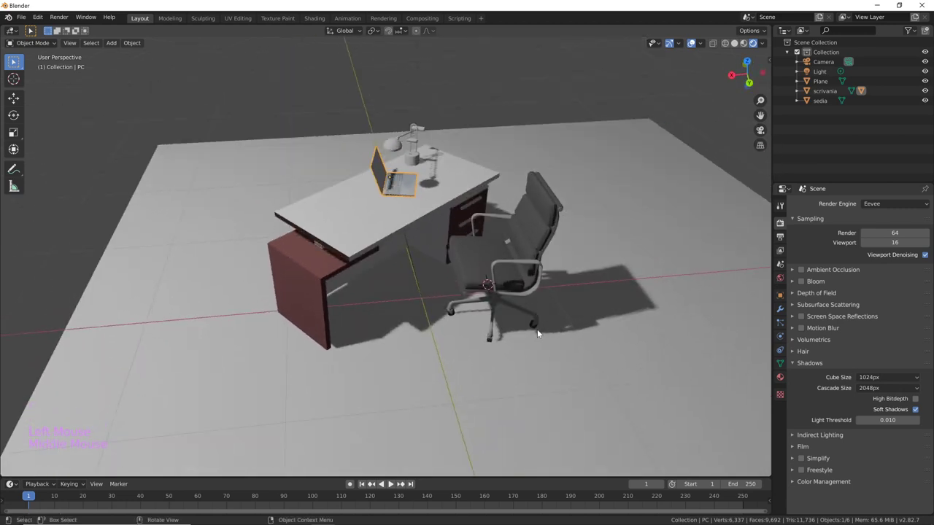
middle_click(540, 332)
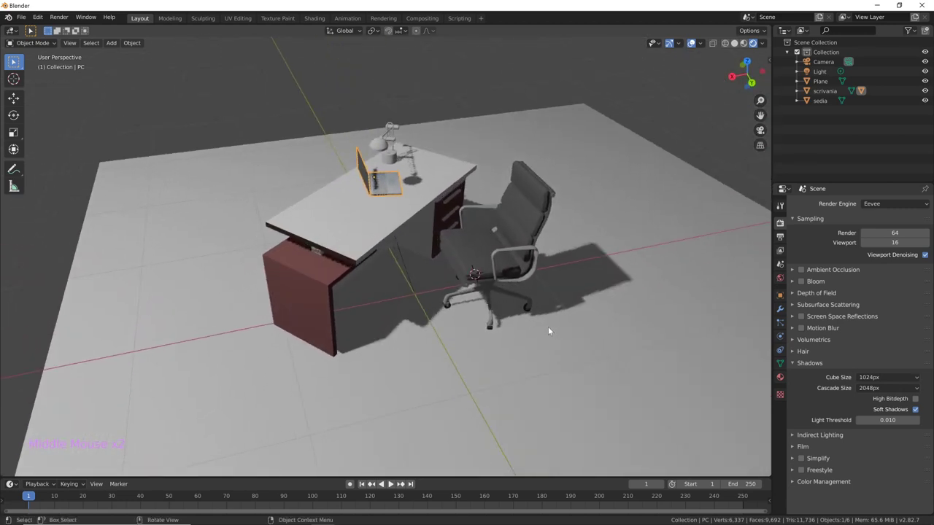
middle_click(538, 325)
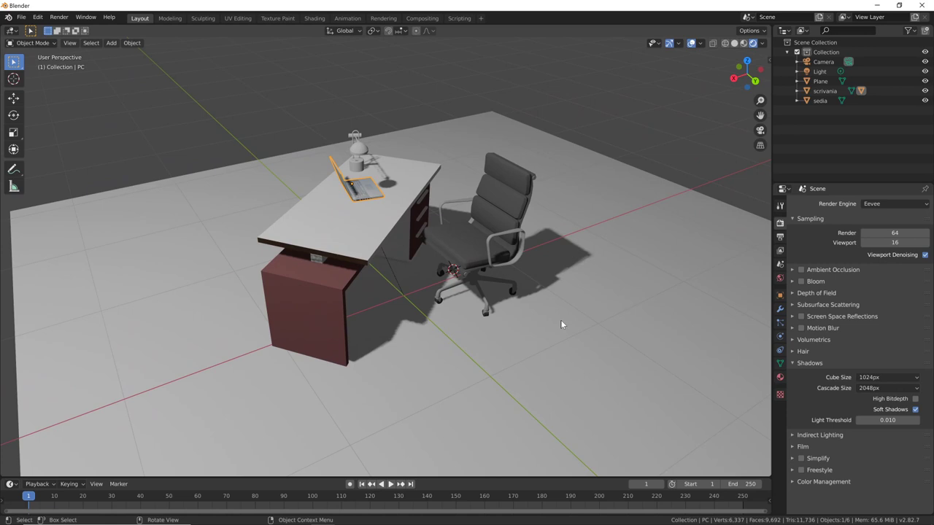
middle_click(560, 324)
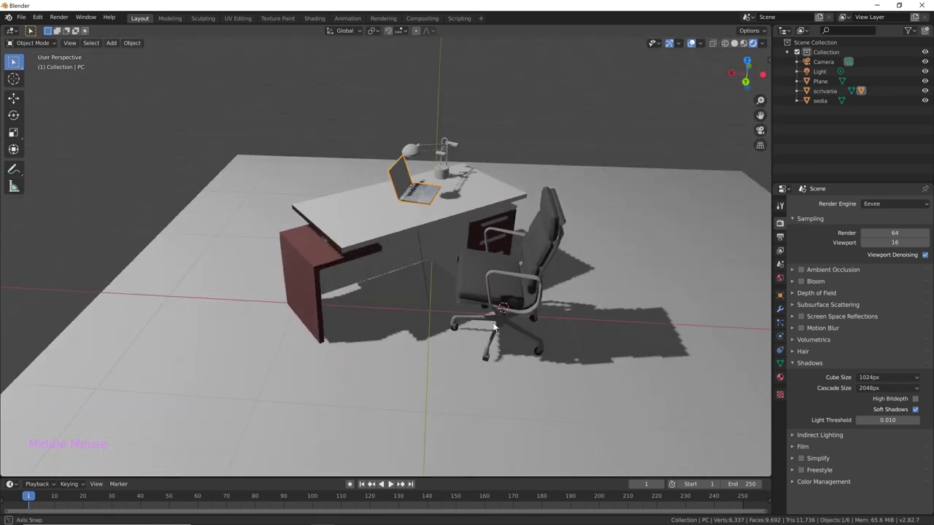
middle_click(505, 323)
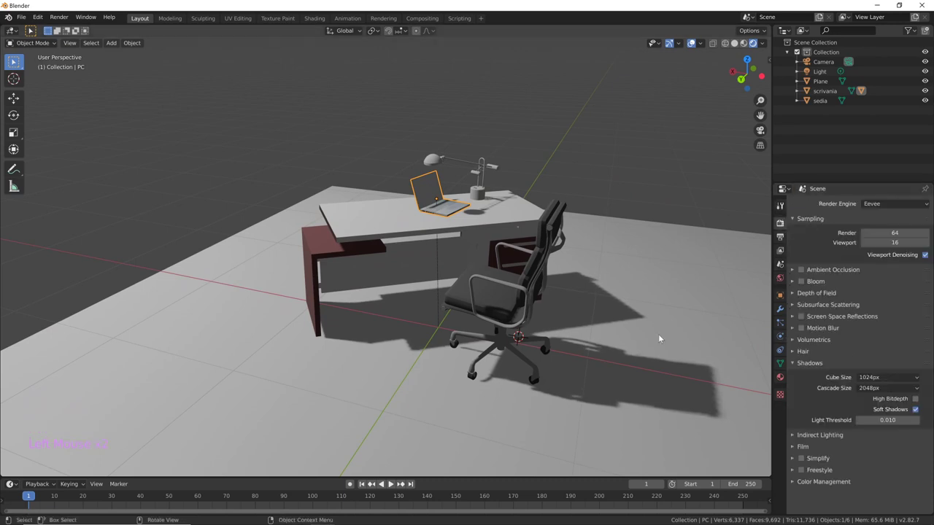
Look through the camera and enable Lock Camera to View in the sidebar
key(KP_0)
click(581, 388)
middle_click(446, 305)
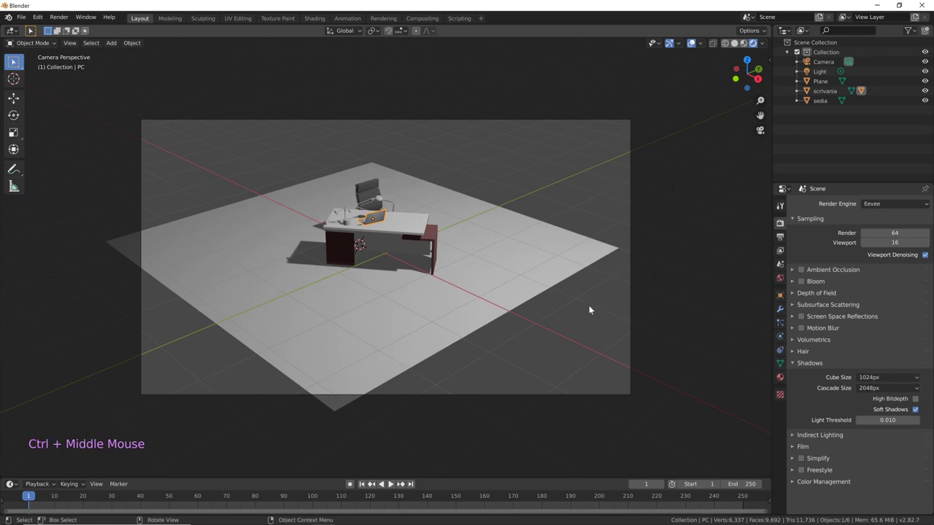
key(n)
click(768, 111)
click(768, 88)
click(765, 108)
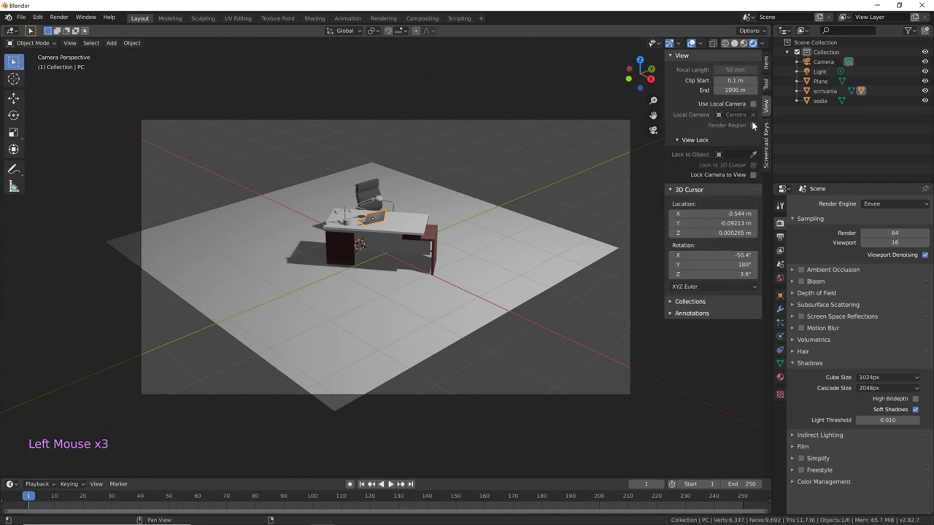
click(758, 175)
Move the camera so desk, lamp, laptop and chair fill the frame
middle_click(479, 361)
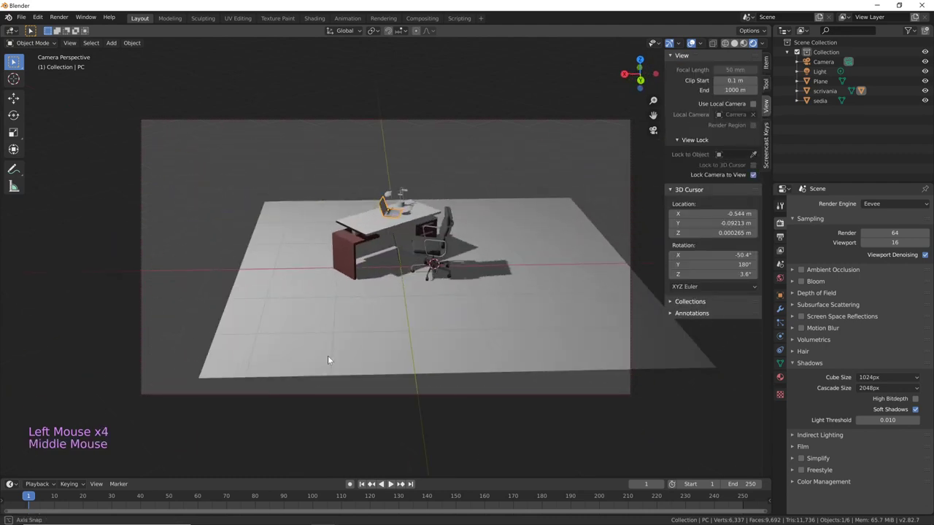
middle_click(446, 310)
middle_click(372, 343)
middle_click(439, 323)
middle_click(462, 313)
middle_click(497, 315)
middle_click(502, 291)
middle_click(499, 316)
middle_click(519, 342)
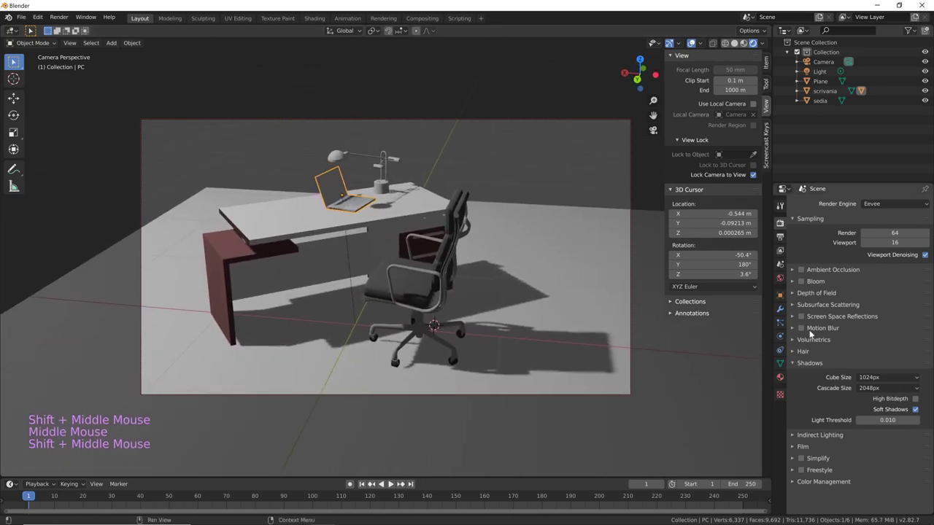
Bring up Output properties showing 1920×1080, 24 fps, PNG RGBA
click(746, 46)
click(737, 44)
click(761, 49)
click(786, 241)
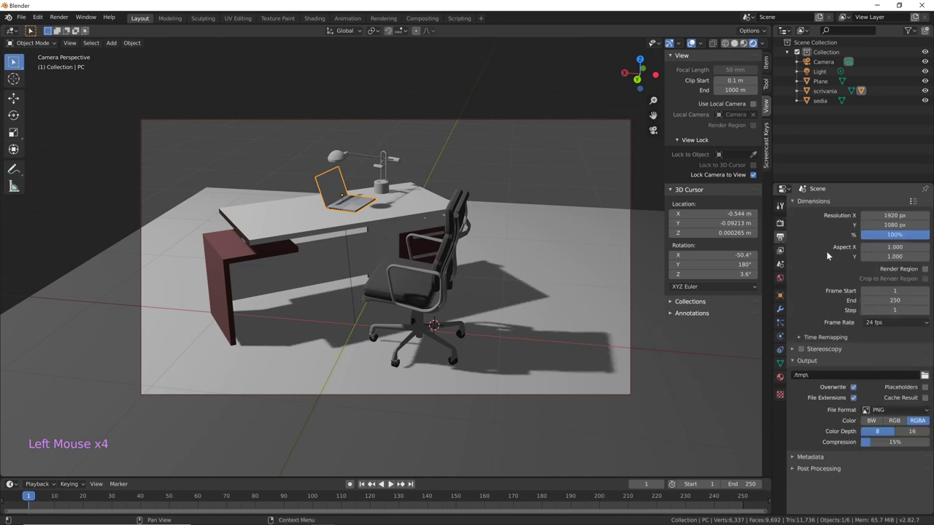
Change the scene's render engine to Workbench in the Render properties
middle_click(824, 262)
click(784, 249)
click(784, 240)
scroll(up, 3)
click(783, 225)
click(889, 205)
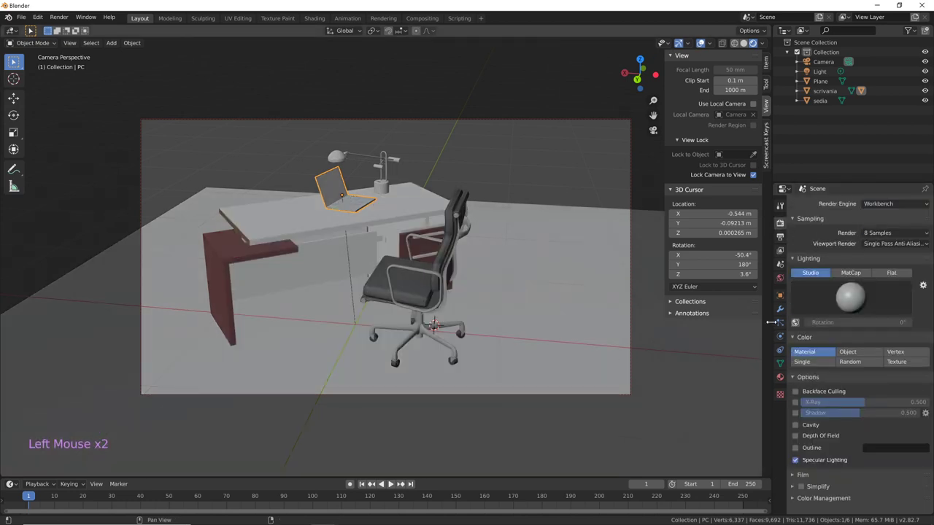
Give the Workbench look Single colour and Flat lighting, with backface culling, cavity, depth of field and outline on
middle_click(536, 329)
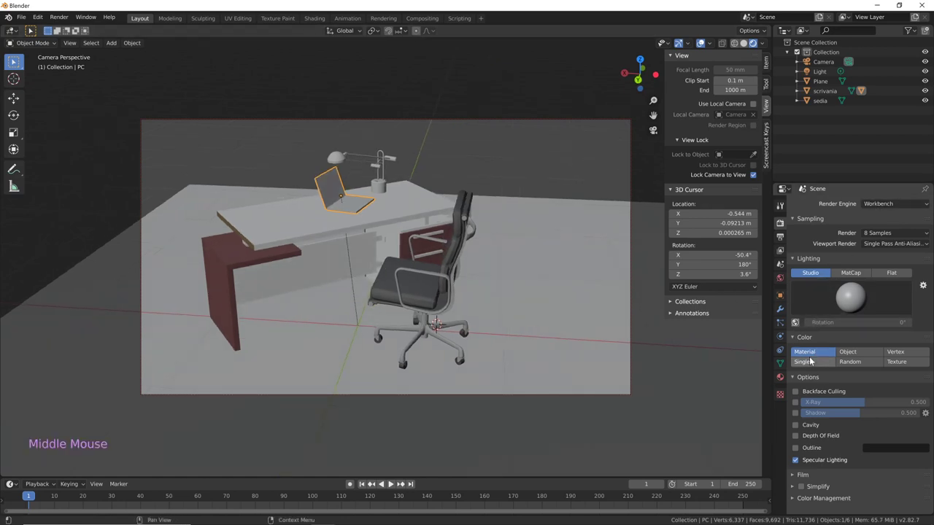
click(809, 365)
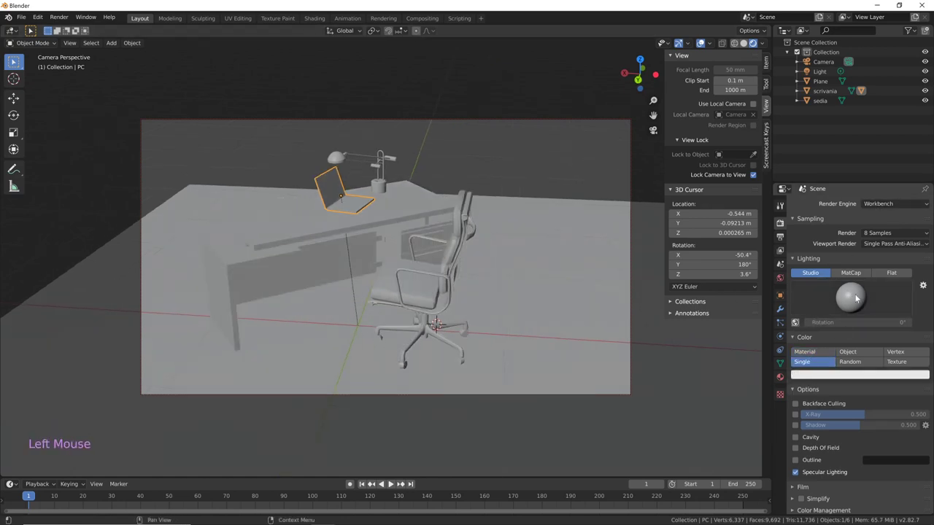
click(843, 376)
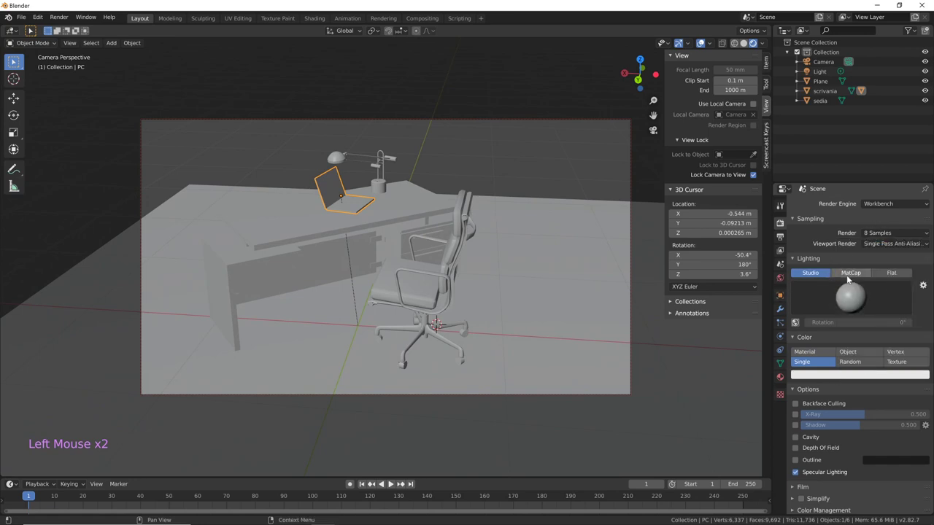
click(766, 314)
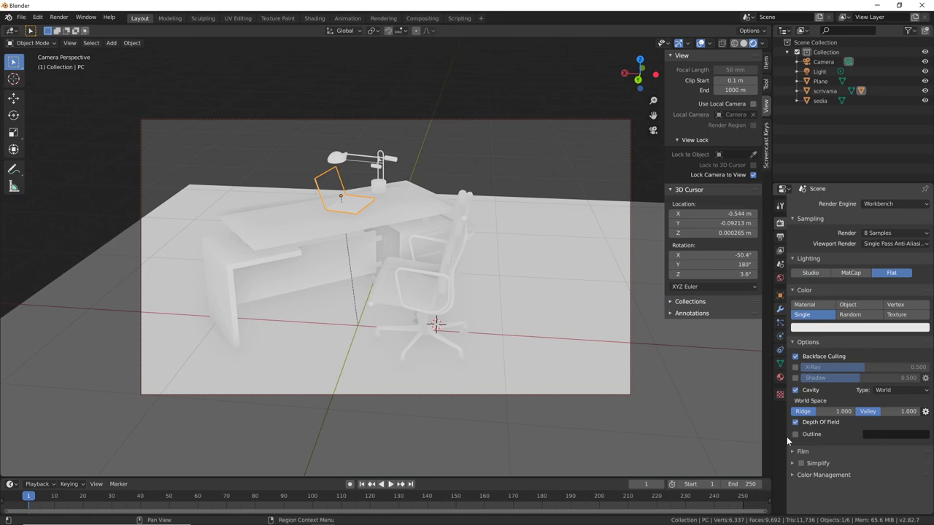
middle_click(444, 326)
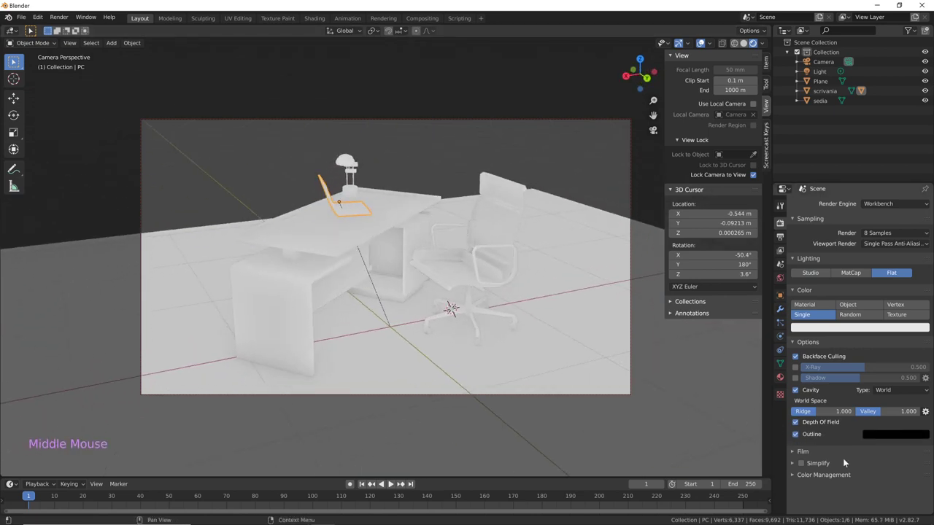
click(895, 205)
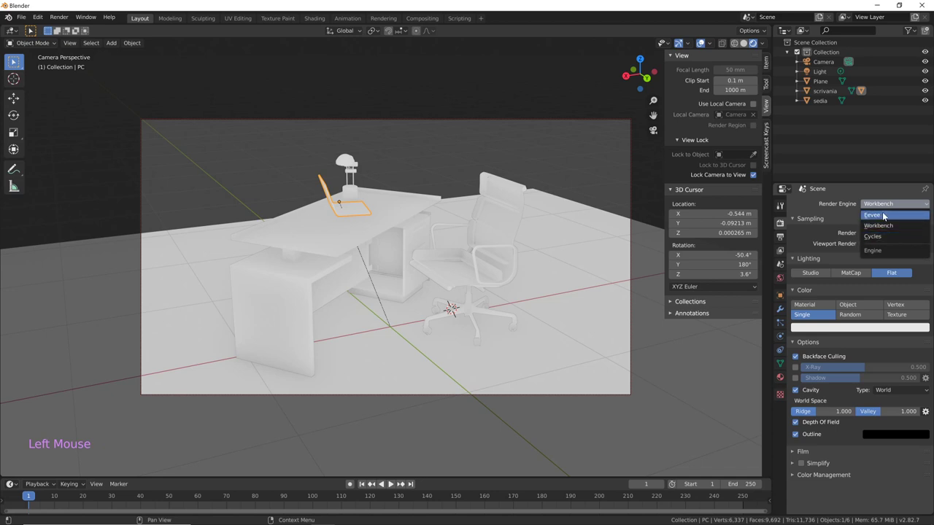
Back on Eevee, enable Ambient Occlusion and Freestyle line rendering
middle_click(603, 356)
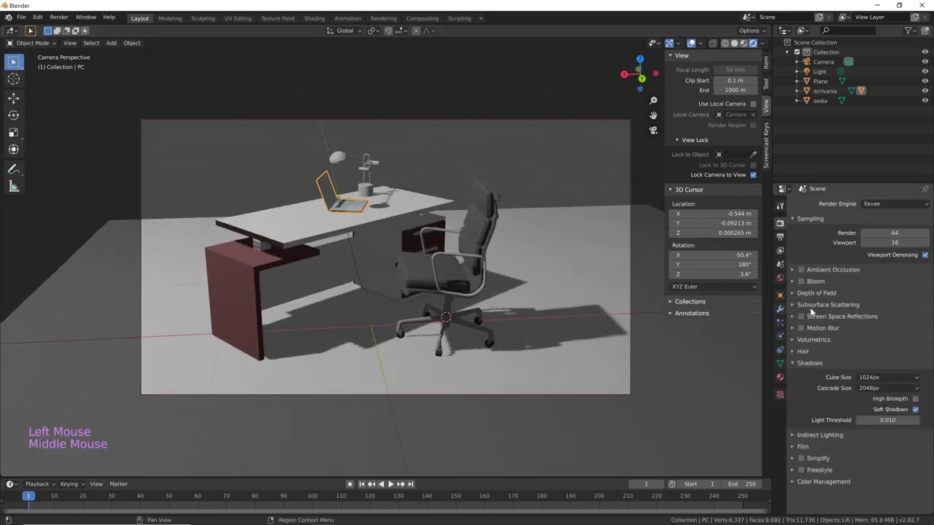
click(606, 354)
middle_click(552, 354)
click(802, 473)
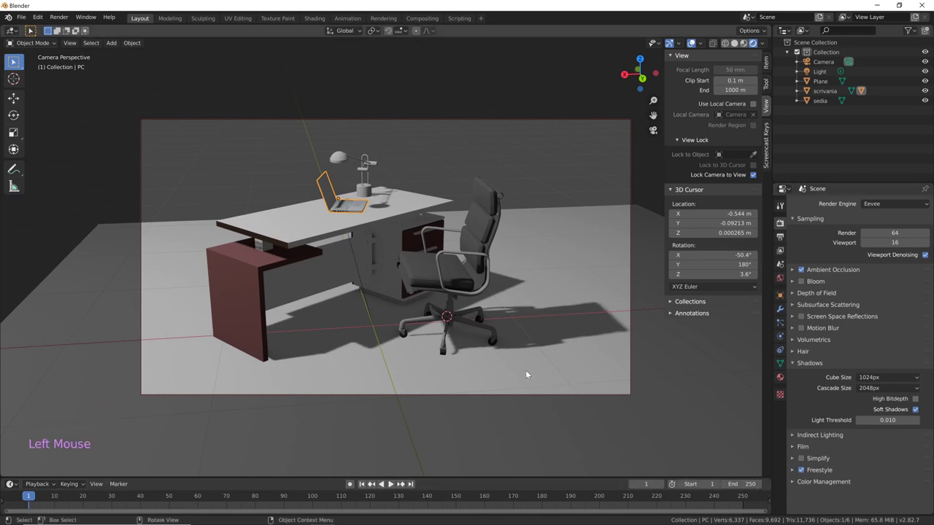
Render the camera view with F12, then reframe the camera slightly on the desk and chair
key(F12)
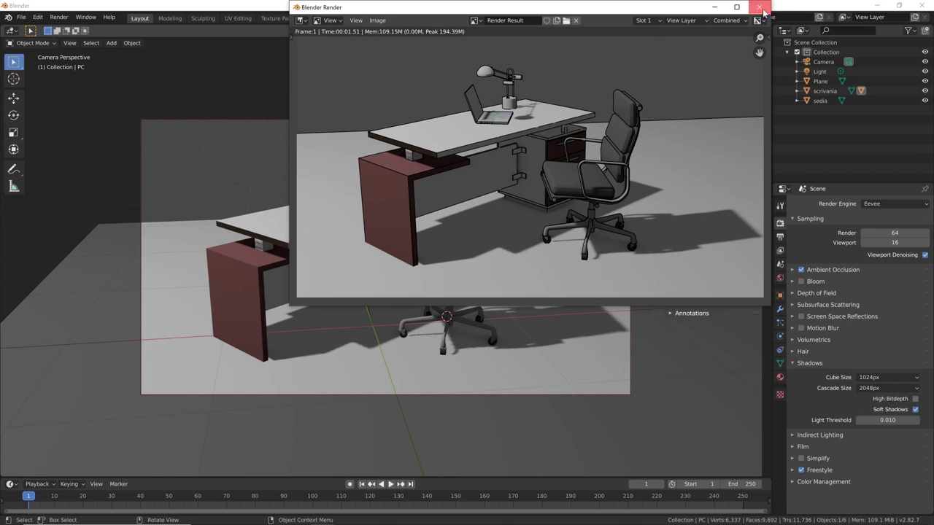
middle_click(477, 326)
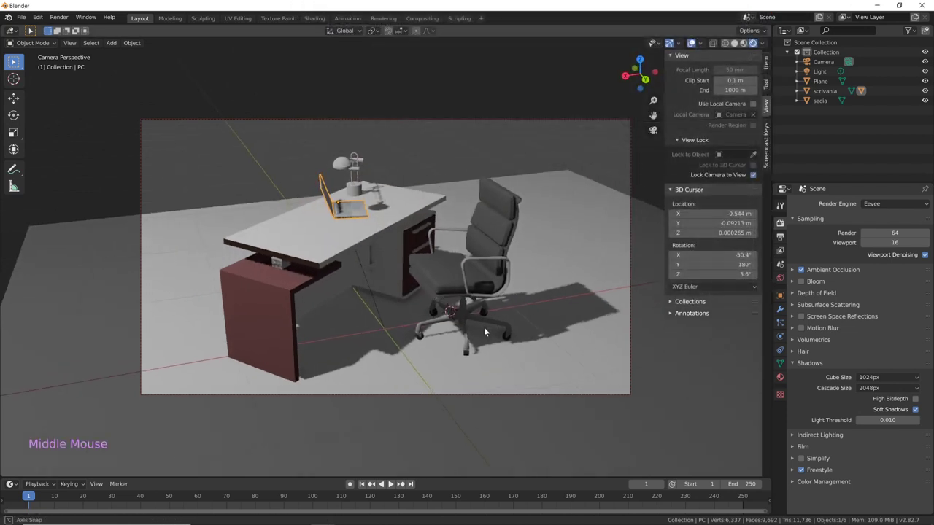